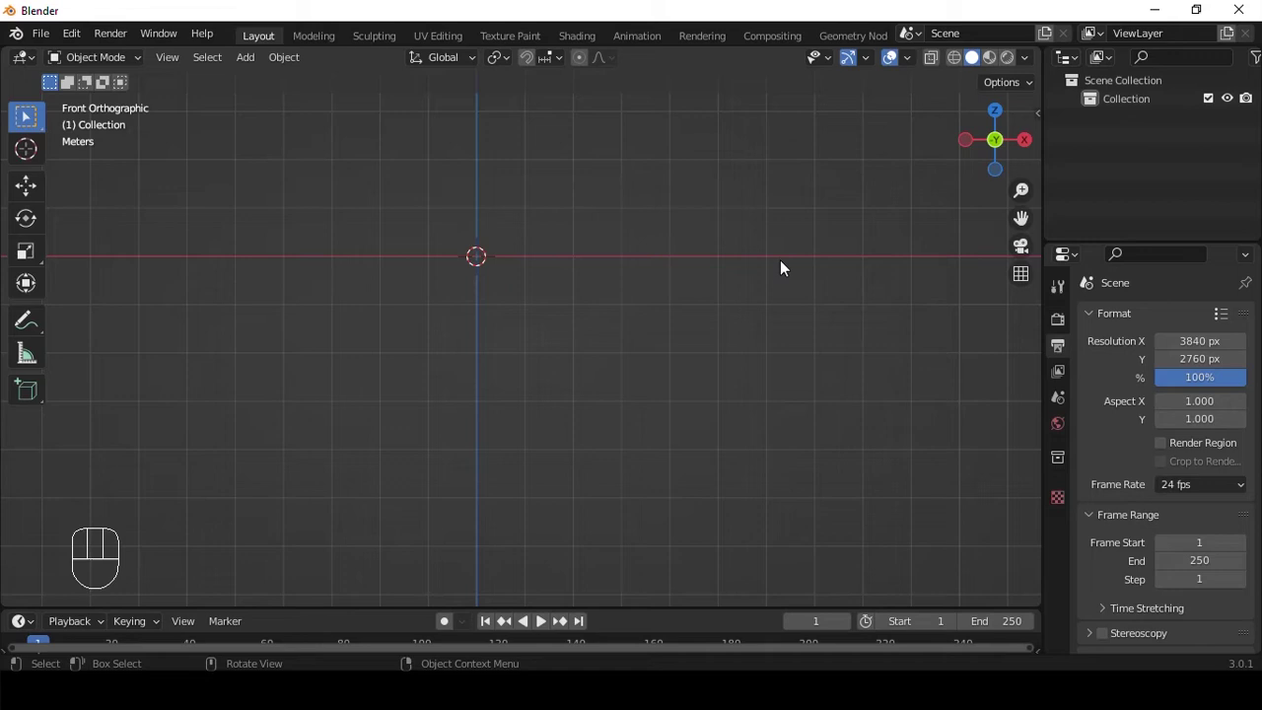
- Browse the Quick Favorites list and hover the Mesh entries in the Add menu
{"action": "left_click", "coordinate": [784, 269]}
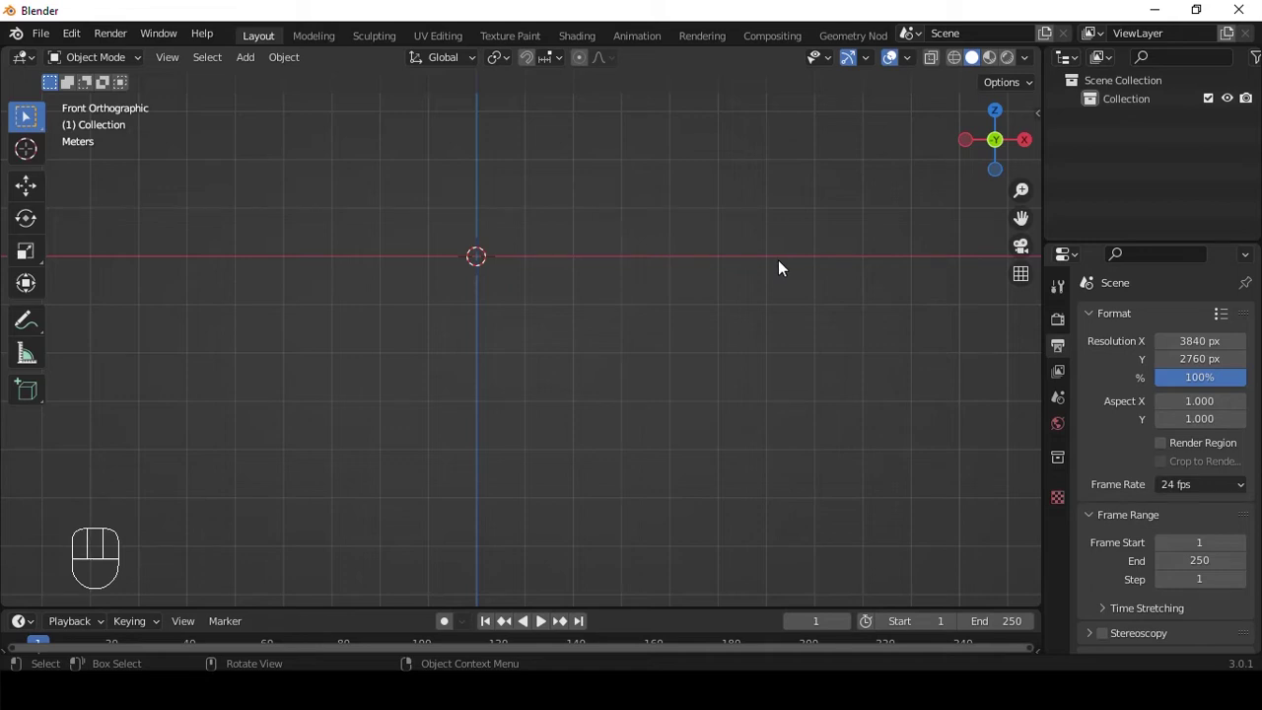
{"action": "key", "text": "q"}
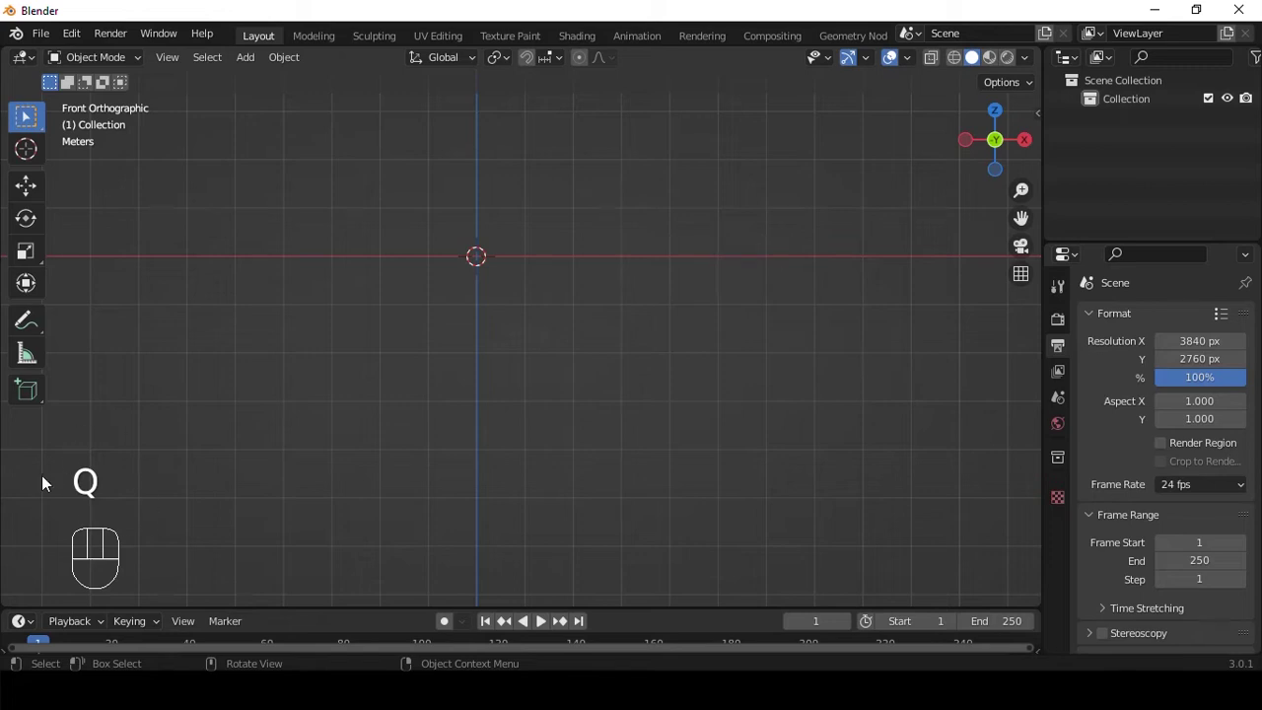
{"action": "key", "text": "q"}
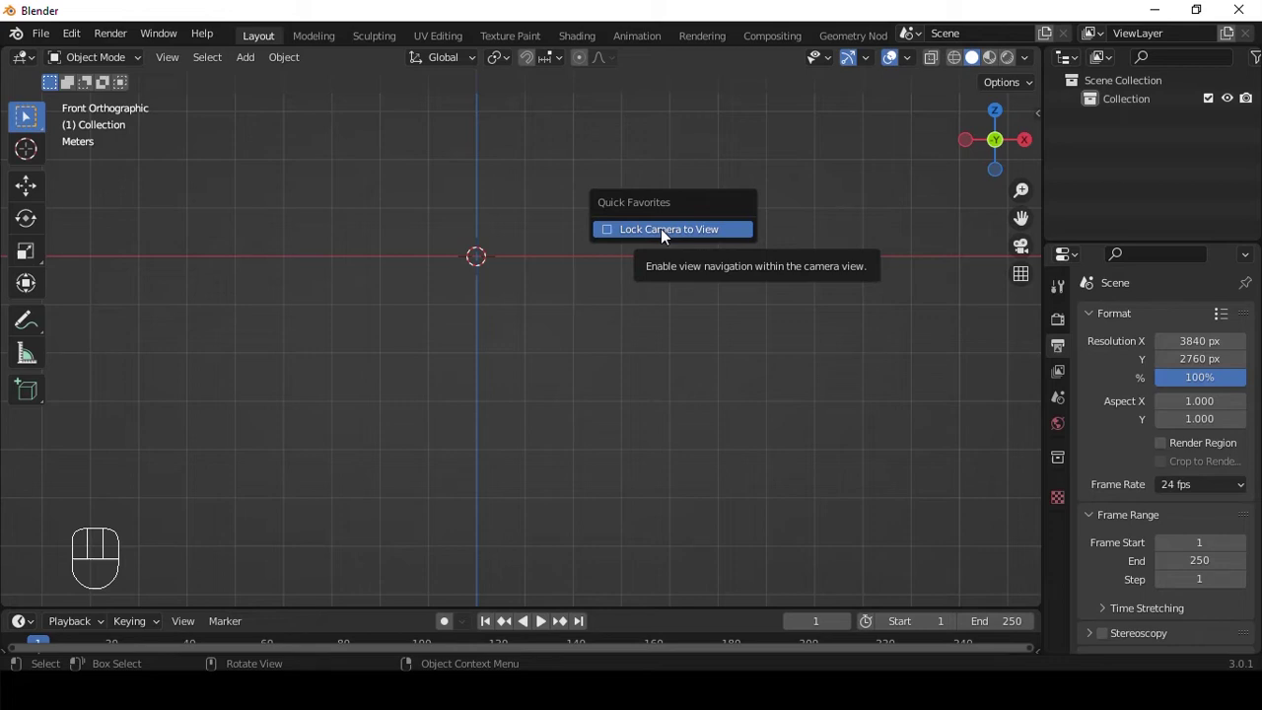
{"action": "left_click", "coordinate": [540, 210]}
{"action": "left_click_drag", "start_coordinate": [559, 204], "coordinate": [589, 226]}
- Add a cube mesh to the empty scene via the Shift+A add menu
{"action": "key", "text": "shift+a"}
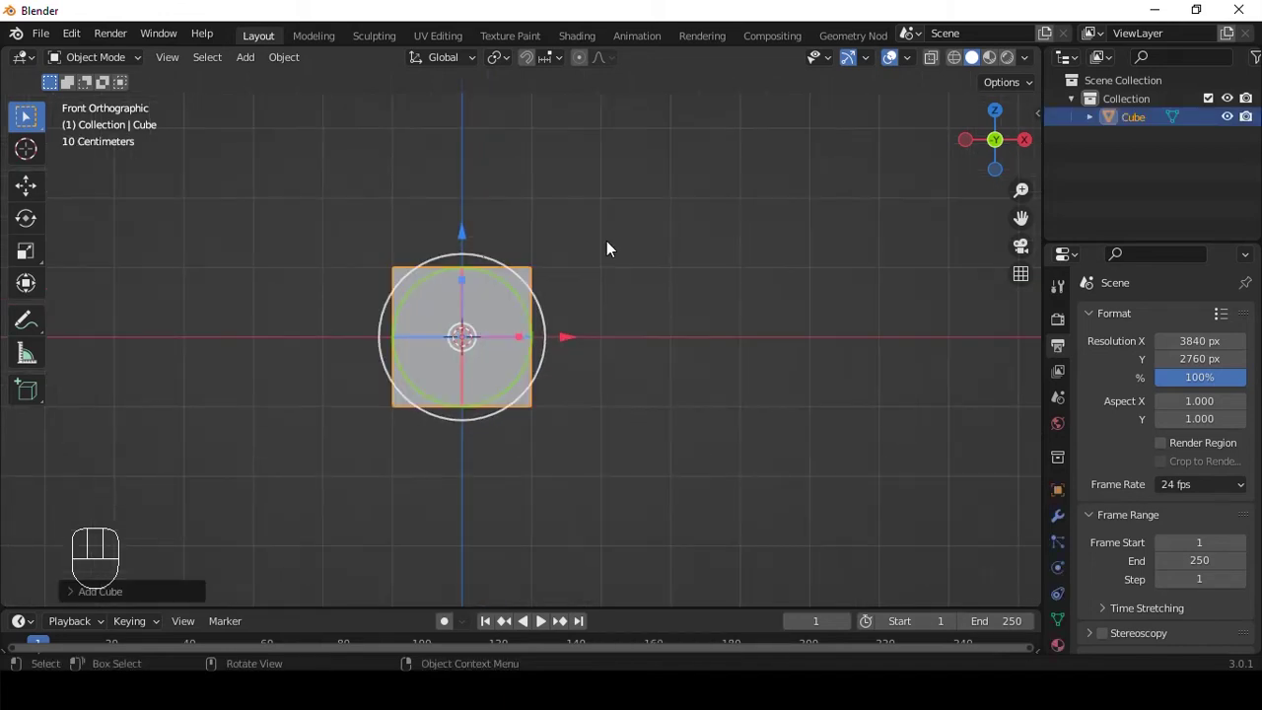
{"action": "key", "text": "q"}
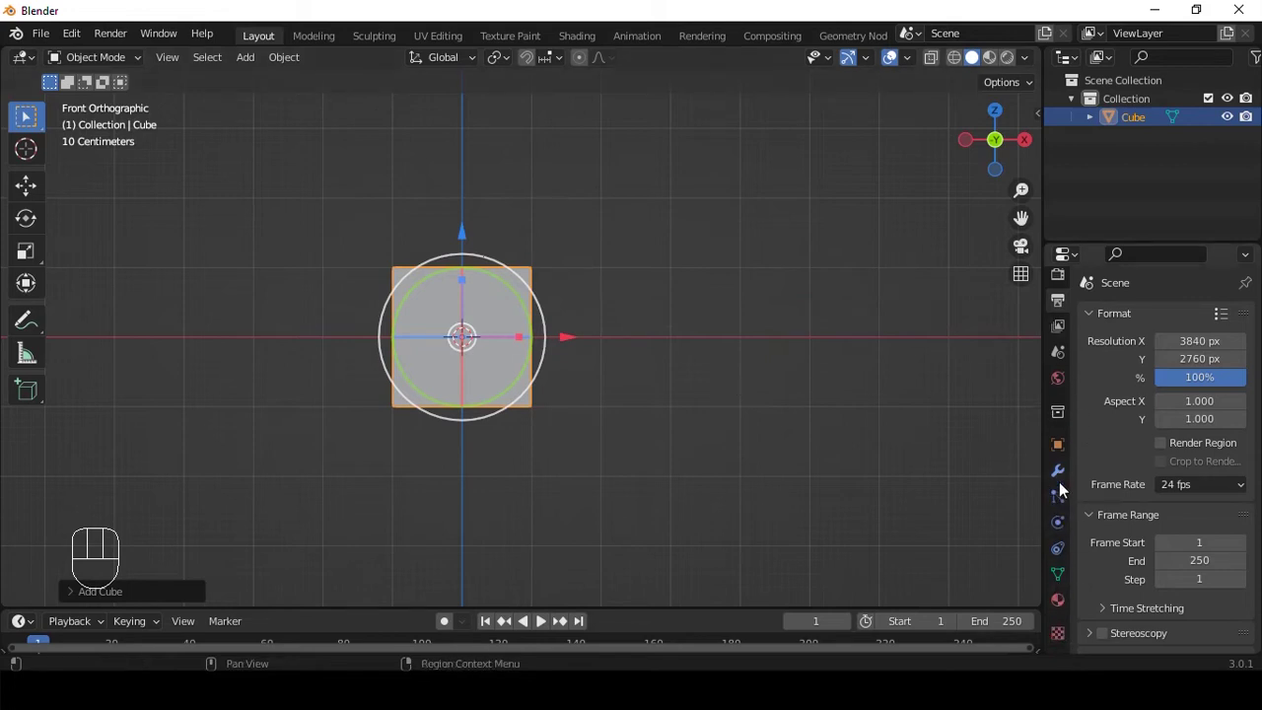
{"action": "key", "text": "q"}
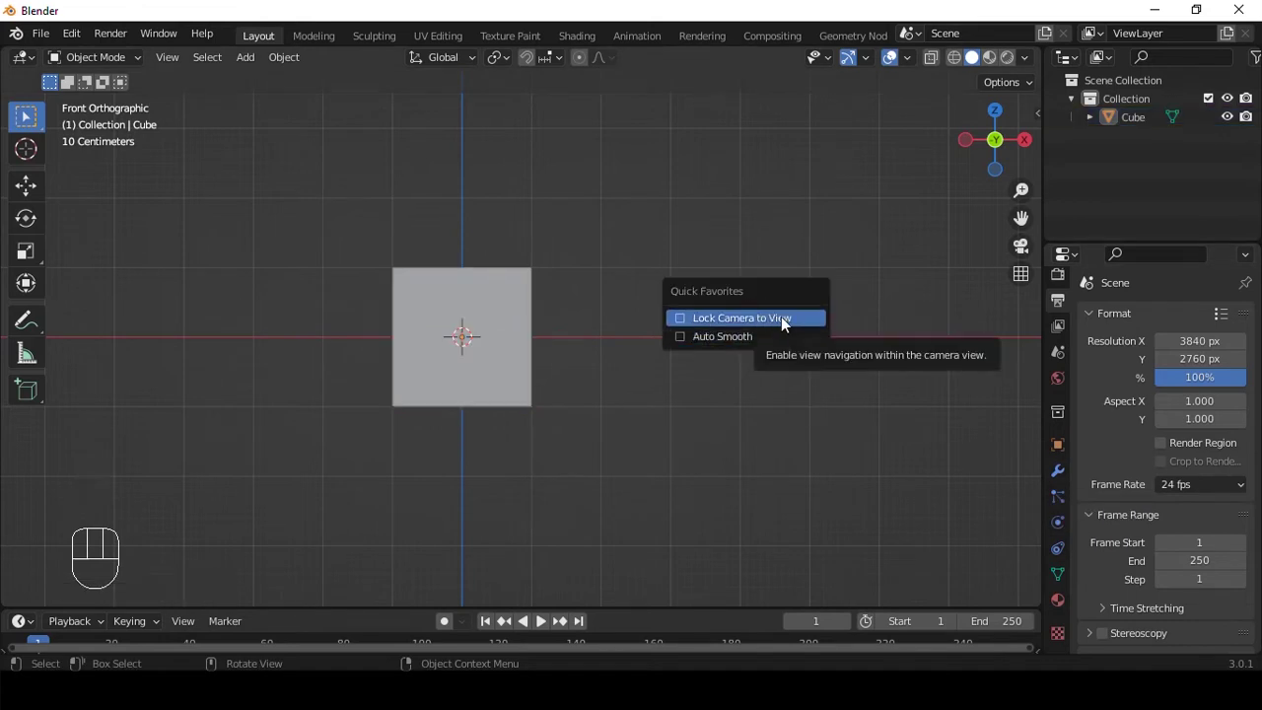
{"action": "left_click", "coordinate": [947, 348]}
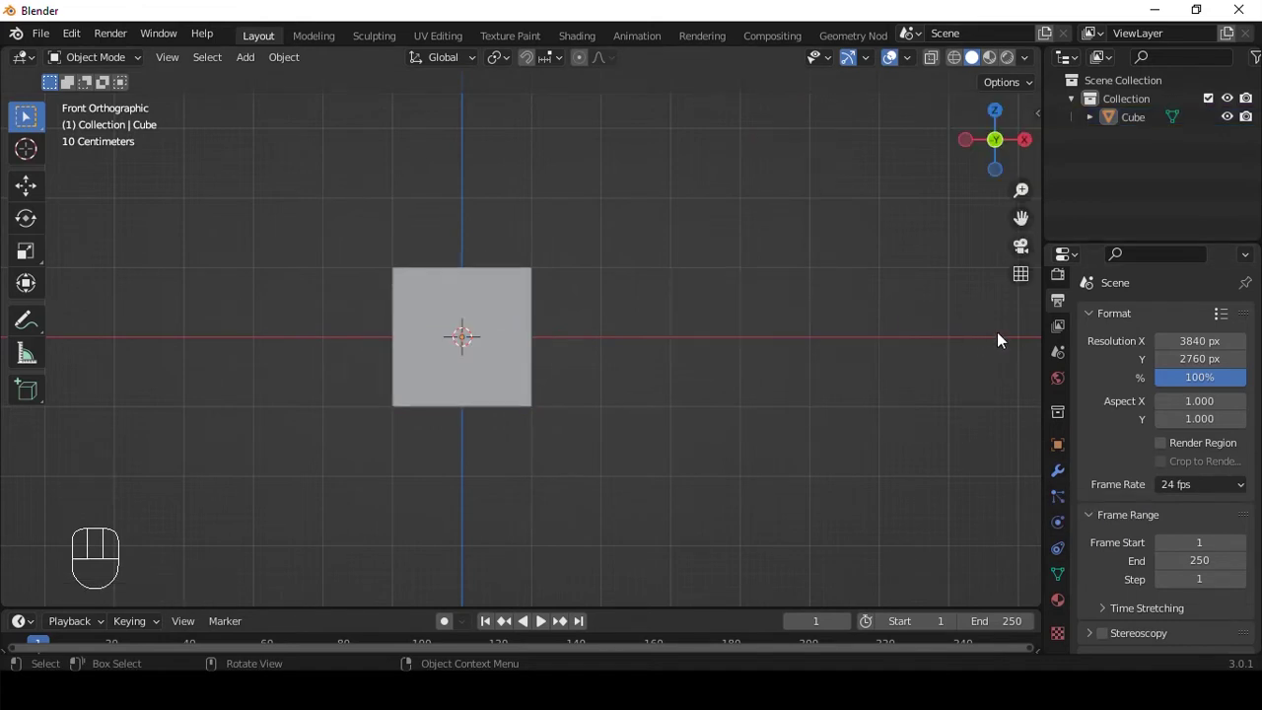
- Show the View sidebar, expand the cube's Normals panel and remove Auto Smooth from favorites
{"action": "key", "text": "n"}
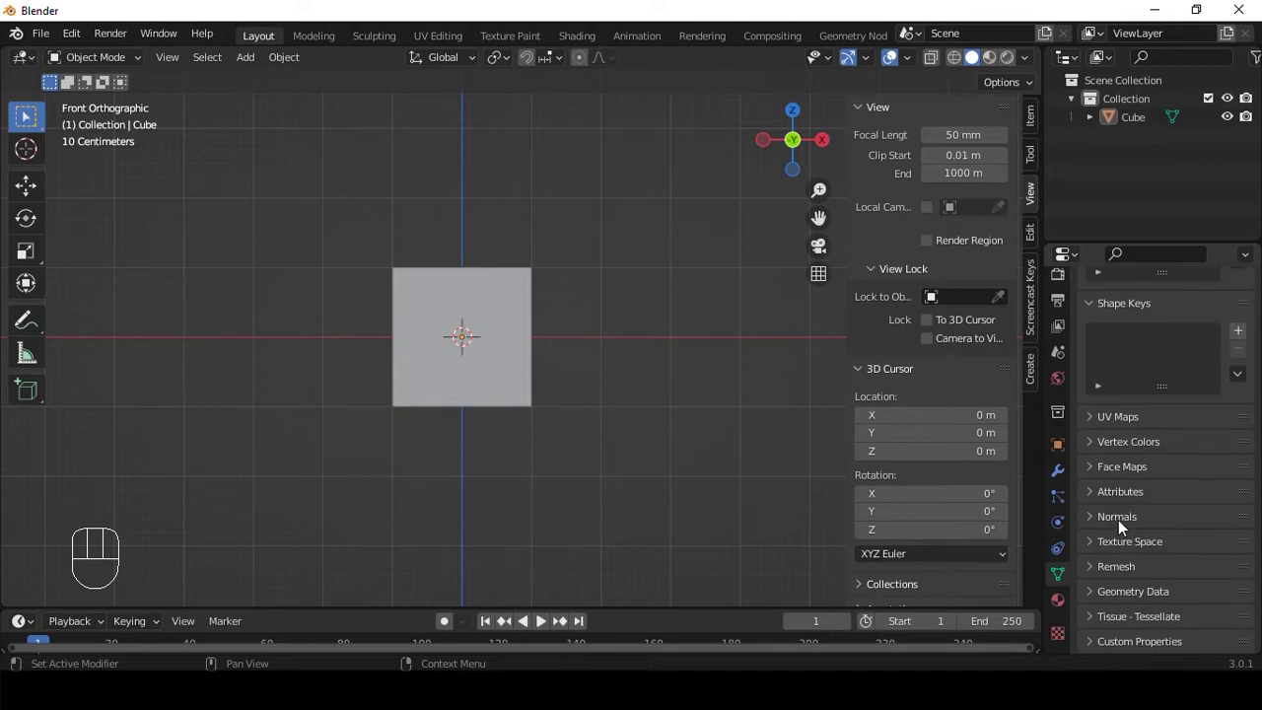
{"action": "left_click", "coordinate": [1122, 527]}
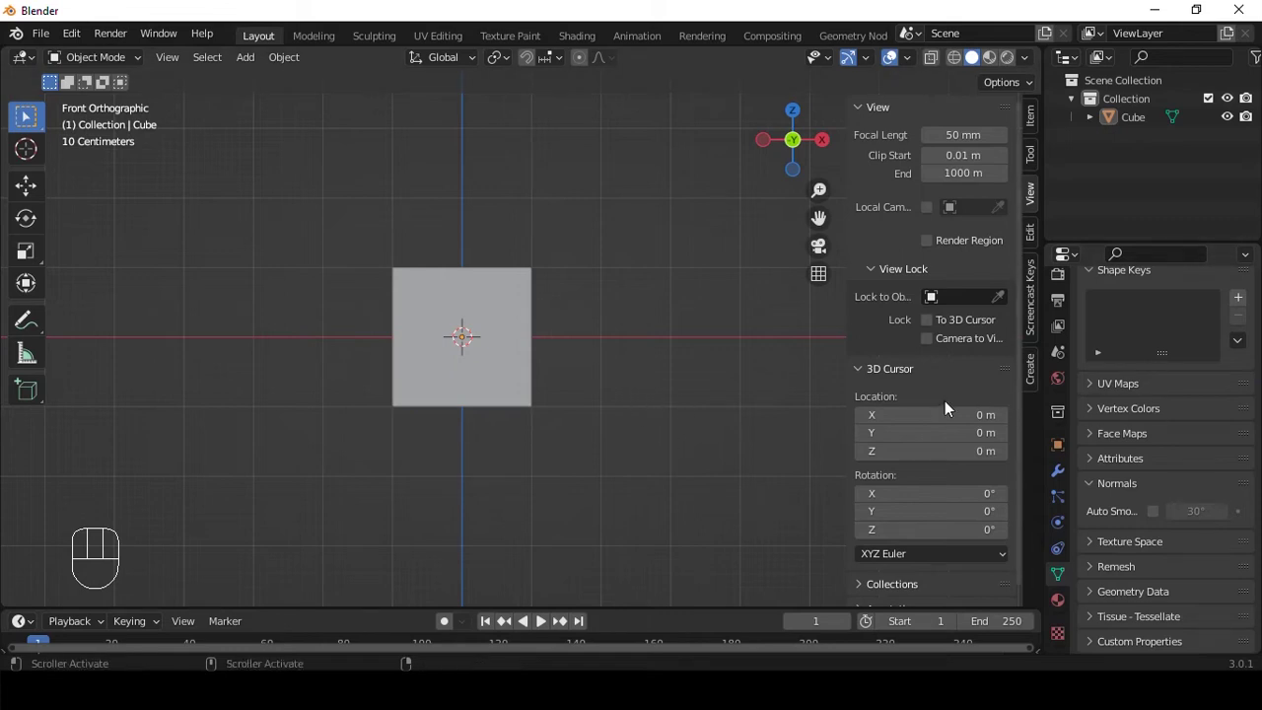
{"action": "left_click", "coordinate": [828, 388]}
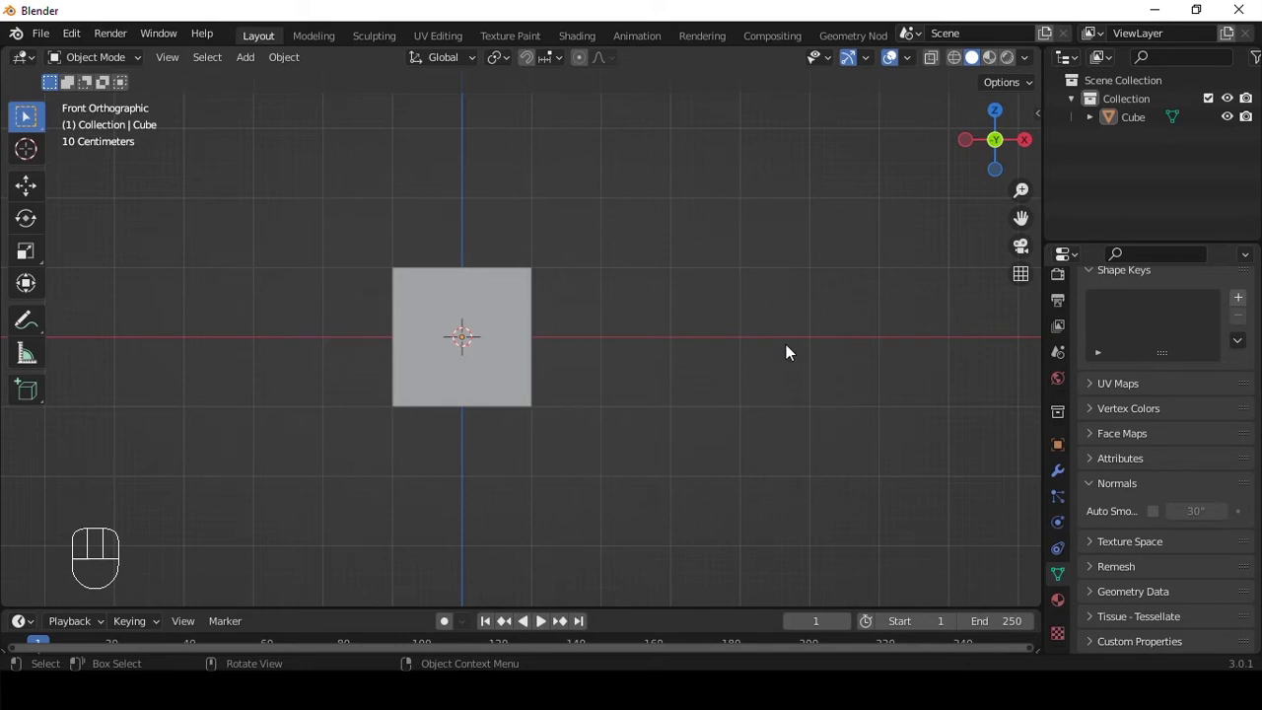
- Scale the cube taller along Z and flatten it along Y into a thin front-facing slab
{"action": "left_click", "coordinate": [596, 321]}
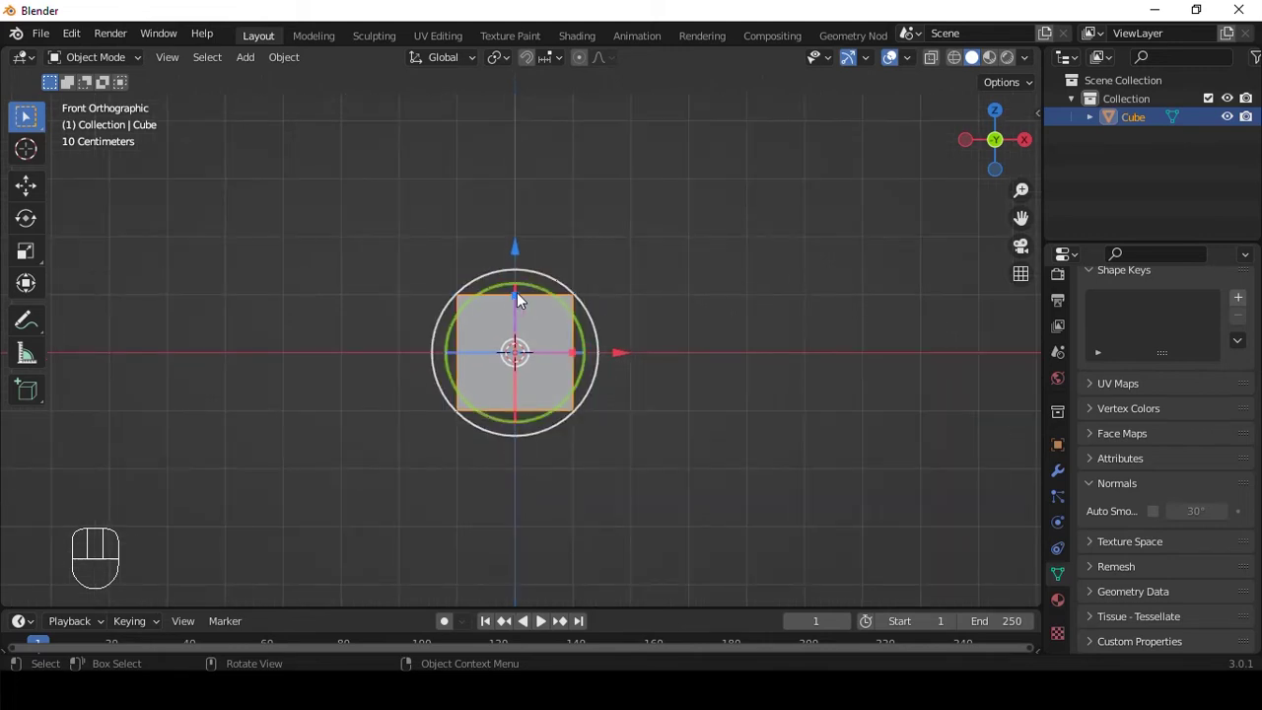
{"action": "left_click_drag", "start_coordinate": [522, 300], "coordinate": [576, 348]}
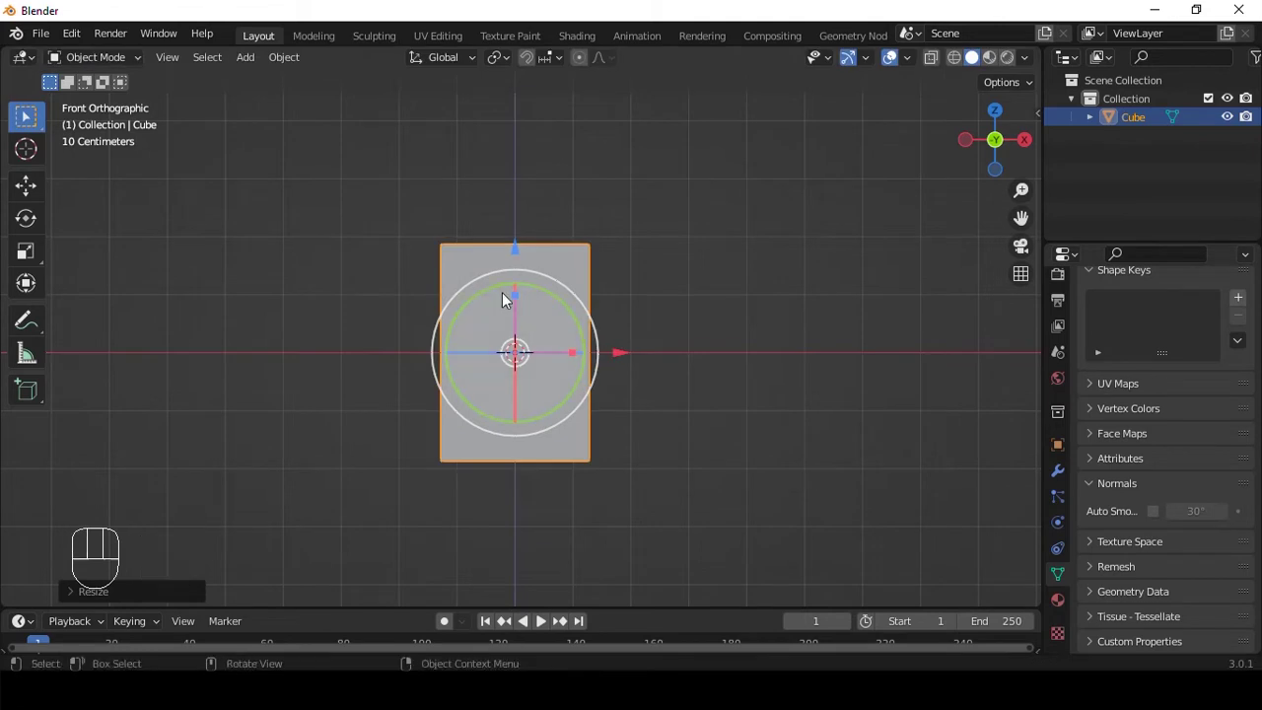
{"action": "left_click_drag", "start_coordinate": [509, 289], "coordinate": [664, 328]}
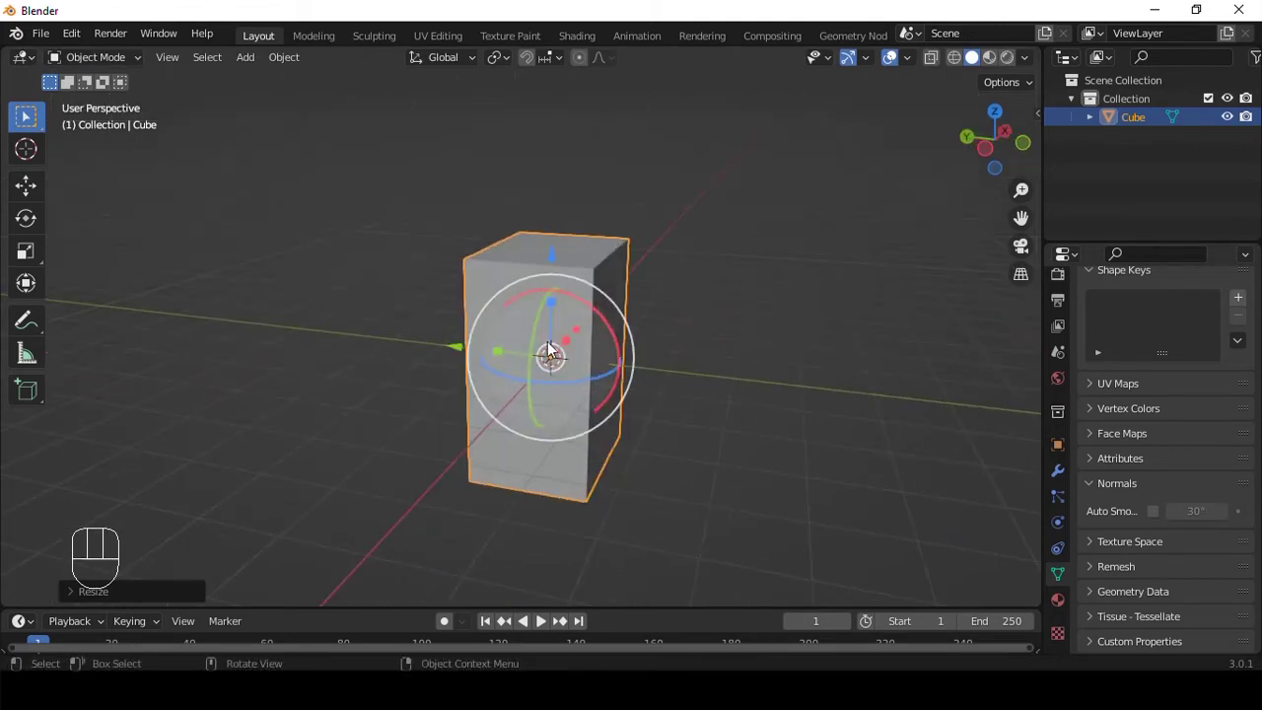
{"action": "left_click_drag", "start_coordinate": [500, 358], "coordinate": [552, 359]}
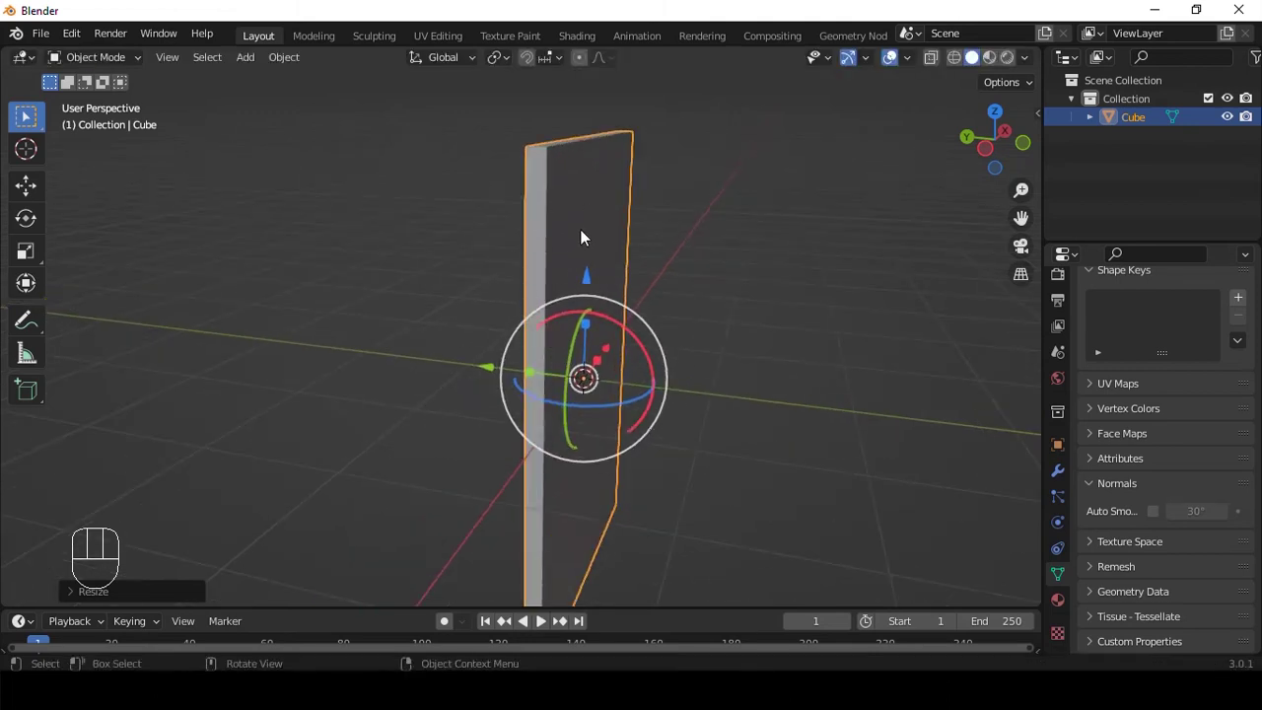
{"action": "key", "text": "`"}
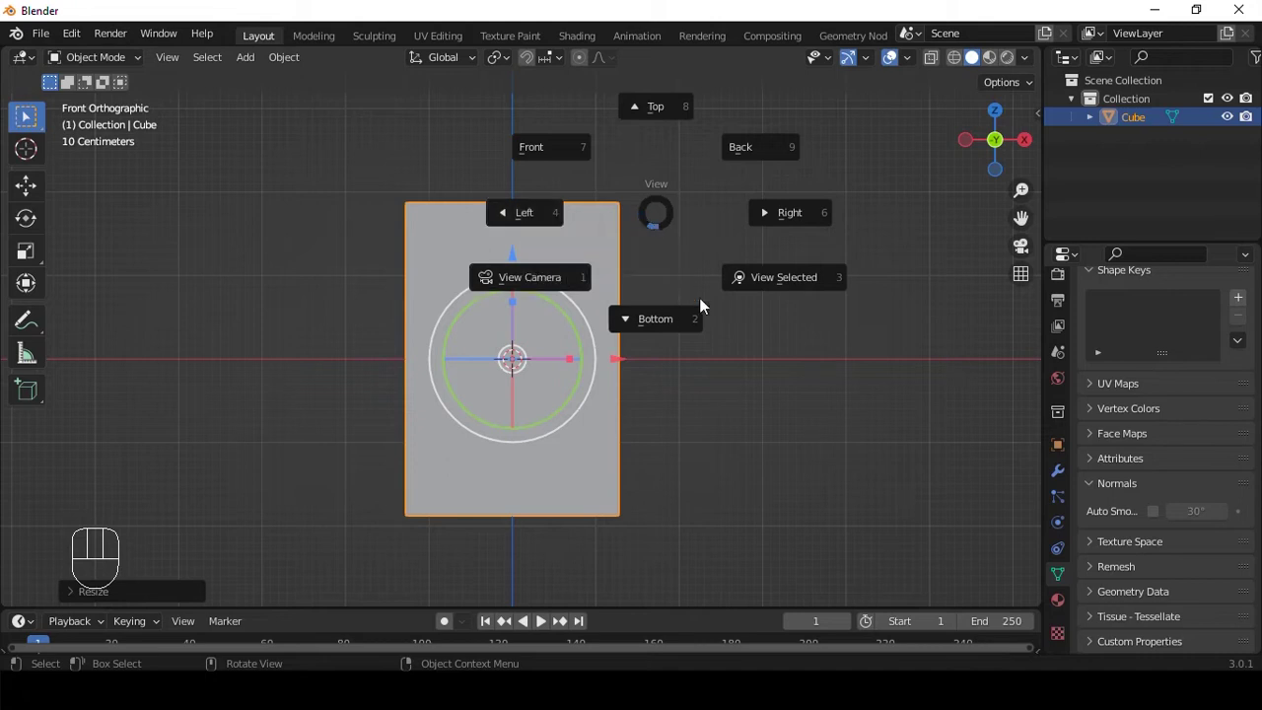
- In Edit Mode add vertical and horizontal loop cuts hugging the slab's borders, shown see-through
{"action": "left_click_drag", "start_coordinate": [454, 242], "coordinate": [521, 229]}
{"action": "key", "text": "`"}
{"action": "key", "text": "Tab"}
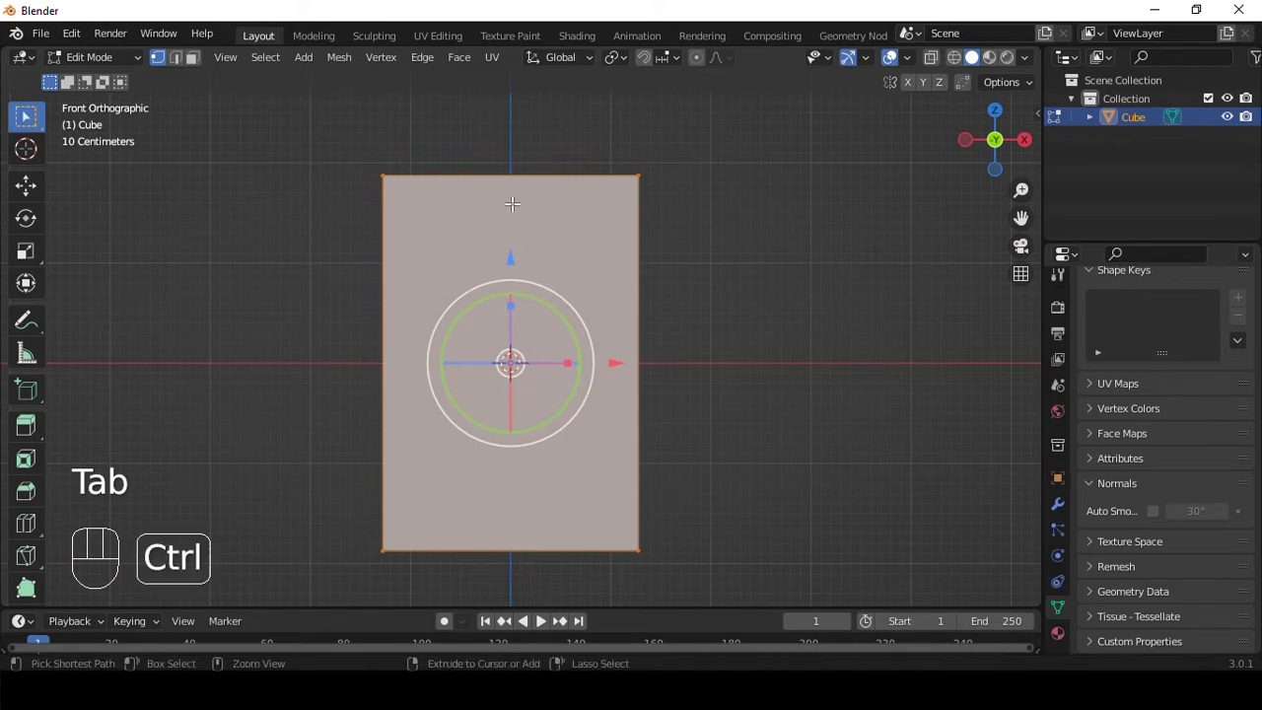
{"action": "key", "text": "ctrl+r"}
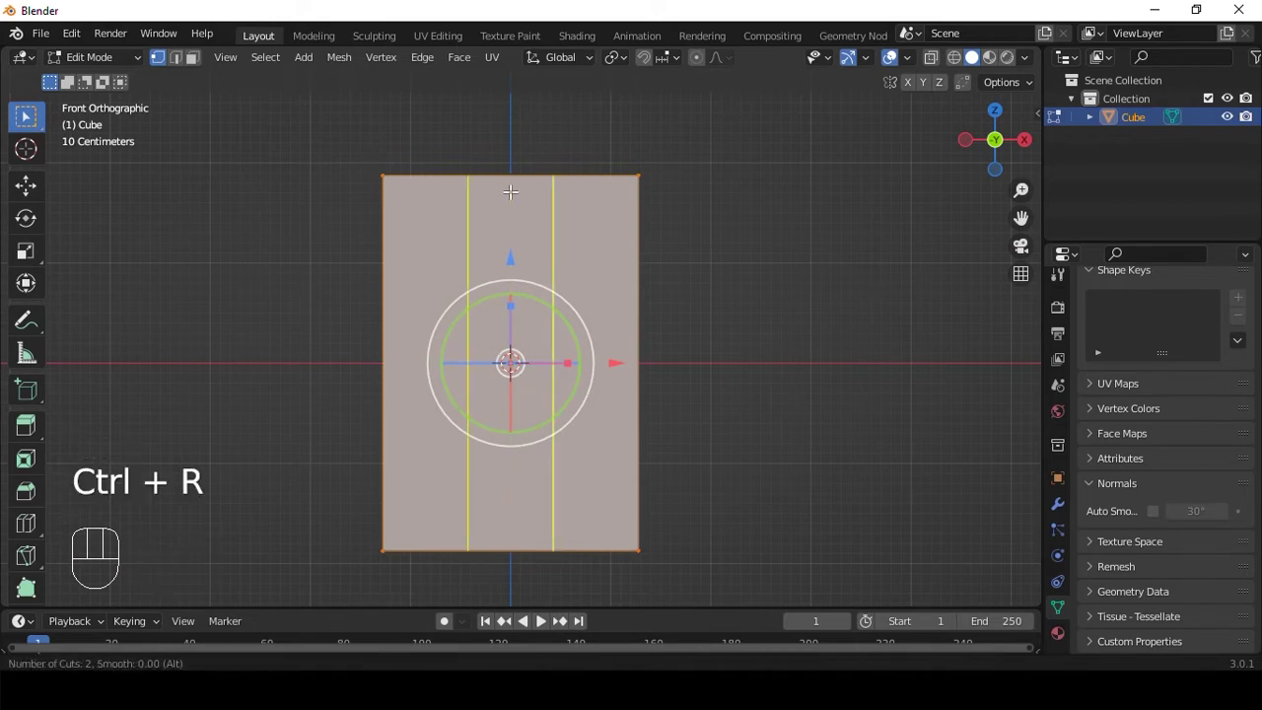
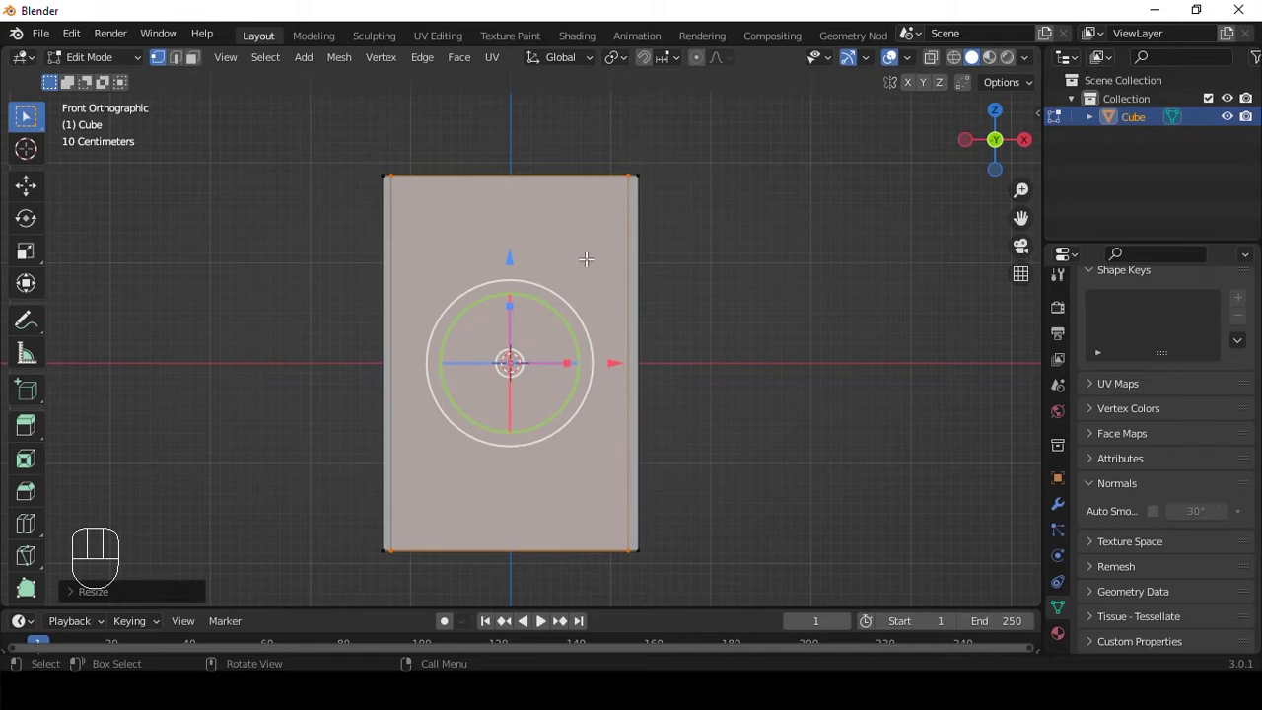
{"action": "key", "text": "ctrl+r"}
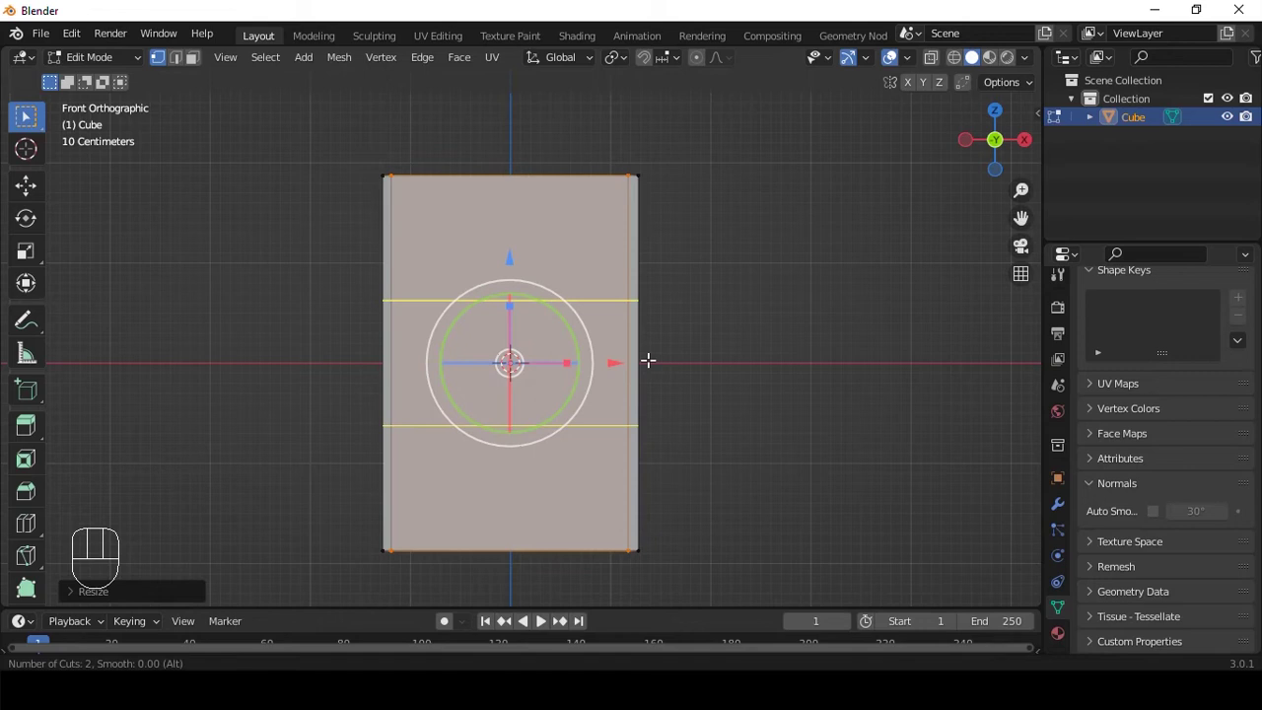
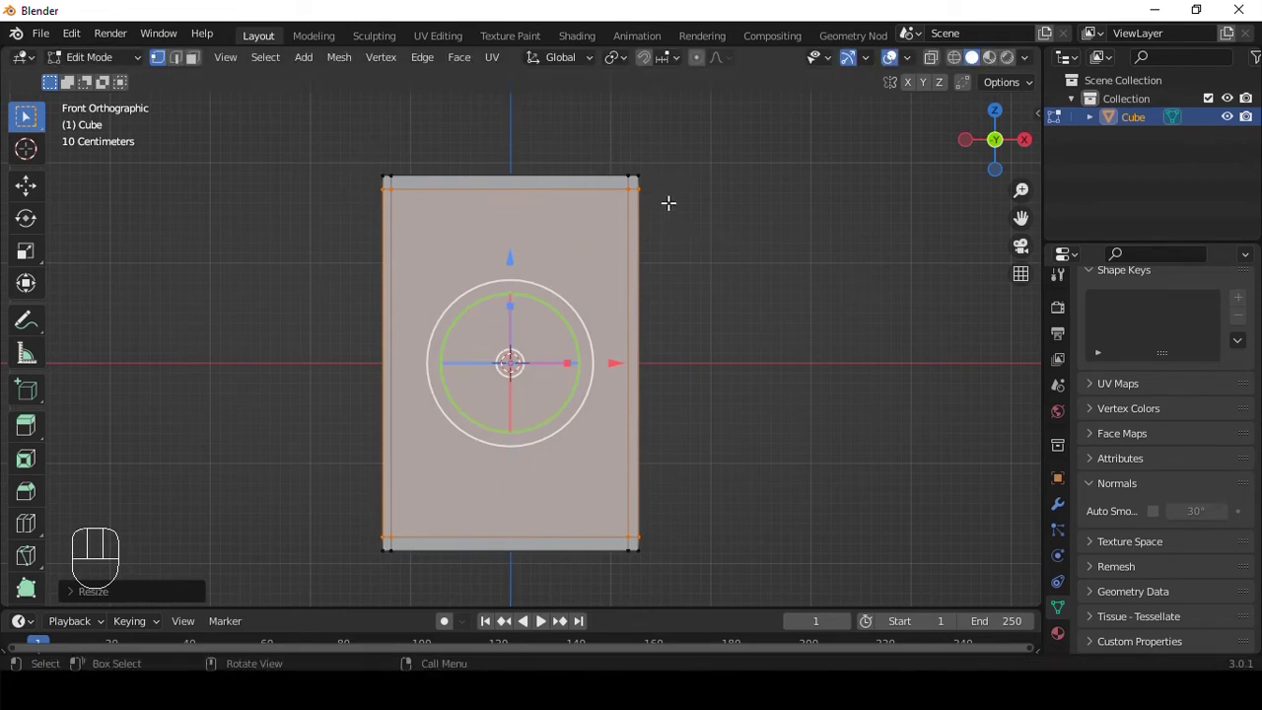
{"action": "key", "text": "alt+z"}
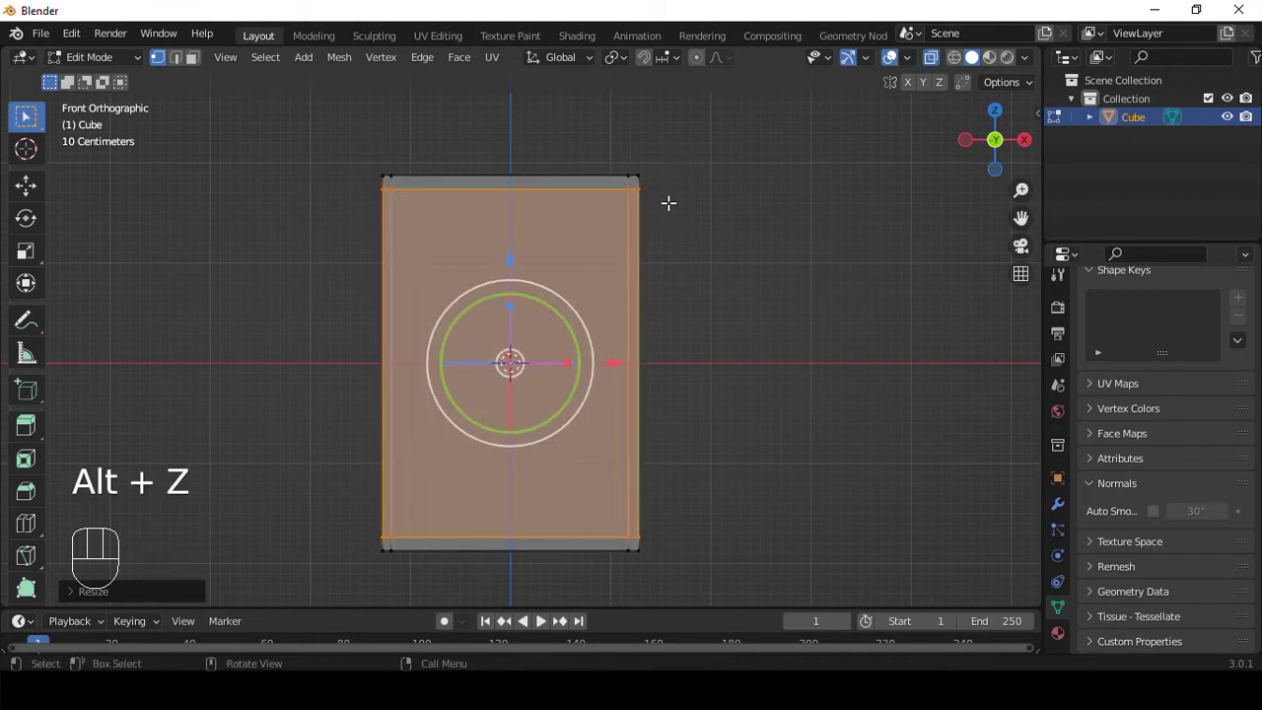
{"action": "key", "text": "a"}
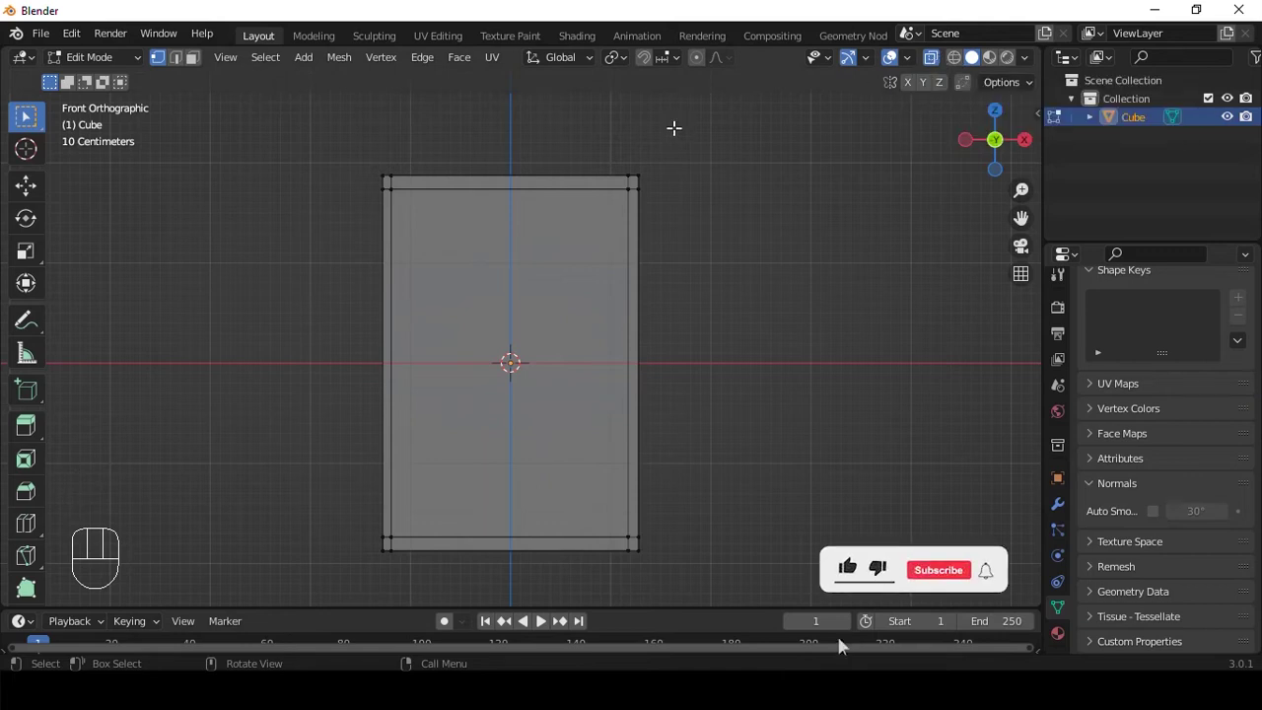
- Select the slab's four corner edges and bevel them into smooth rounded corners
{"action": "middle_click", "coordinate": [667, 165]}
{"action": "middle_click", "coordinate": [624, 260]}
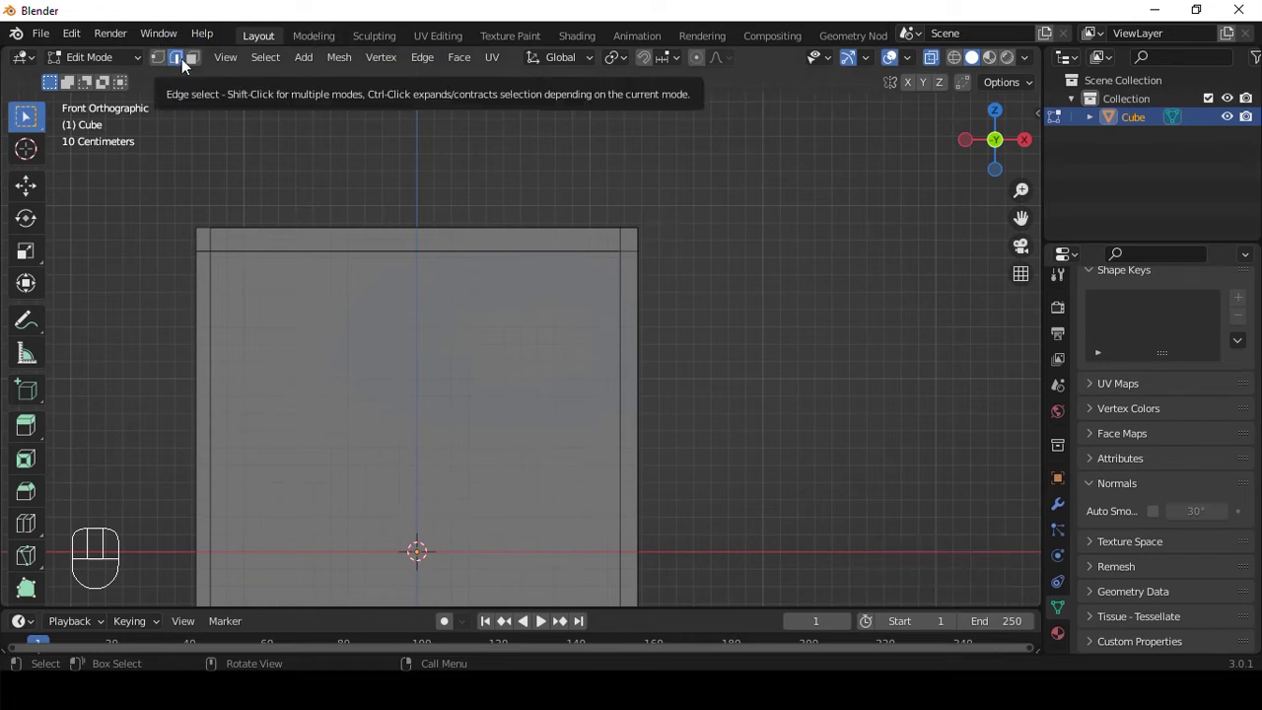
{"action": "left_click_drag", "start_coordinate": [633, 213], "coordinate": [656, 233]}
{"action": "middle_click", "coordinate": [314, 234]}
{"action": "left_click", "coordinate": [306, 215]}
{"action": "middle_click", "coordinate": [576, 224]}
{"action": "middle_click", "coordinate": [616, 277]}
{"action": "left_click", "coordinate": [624, 462]}
{"action": "left_click", "coordinate": [244, 443]}
{"action": "left_click_drag", "start_coordinate": [377, 362], "coordinate": [322, 397]}
{"action": "left_click_drag", "start_coordinate": [575, 332], "coordinate": [565, 374]}
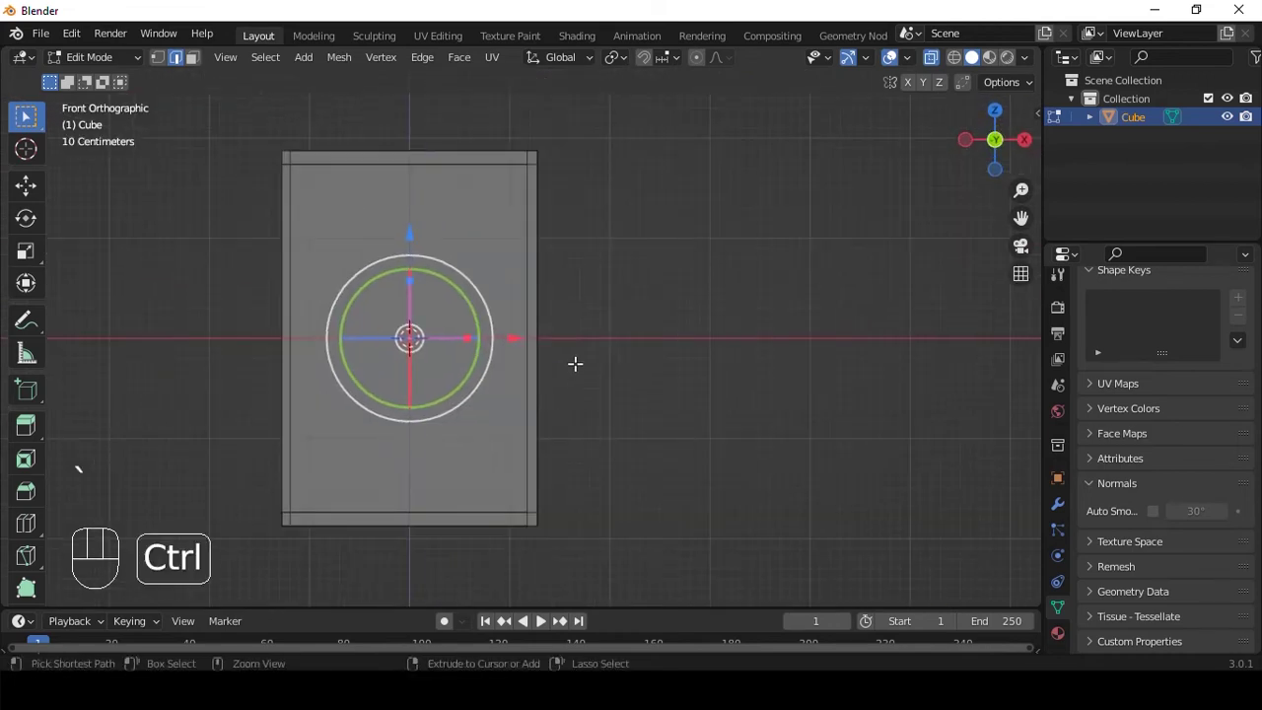
{"action": "key", "text": "ctrl+b"}
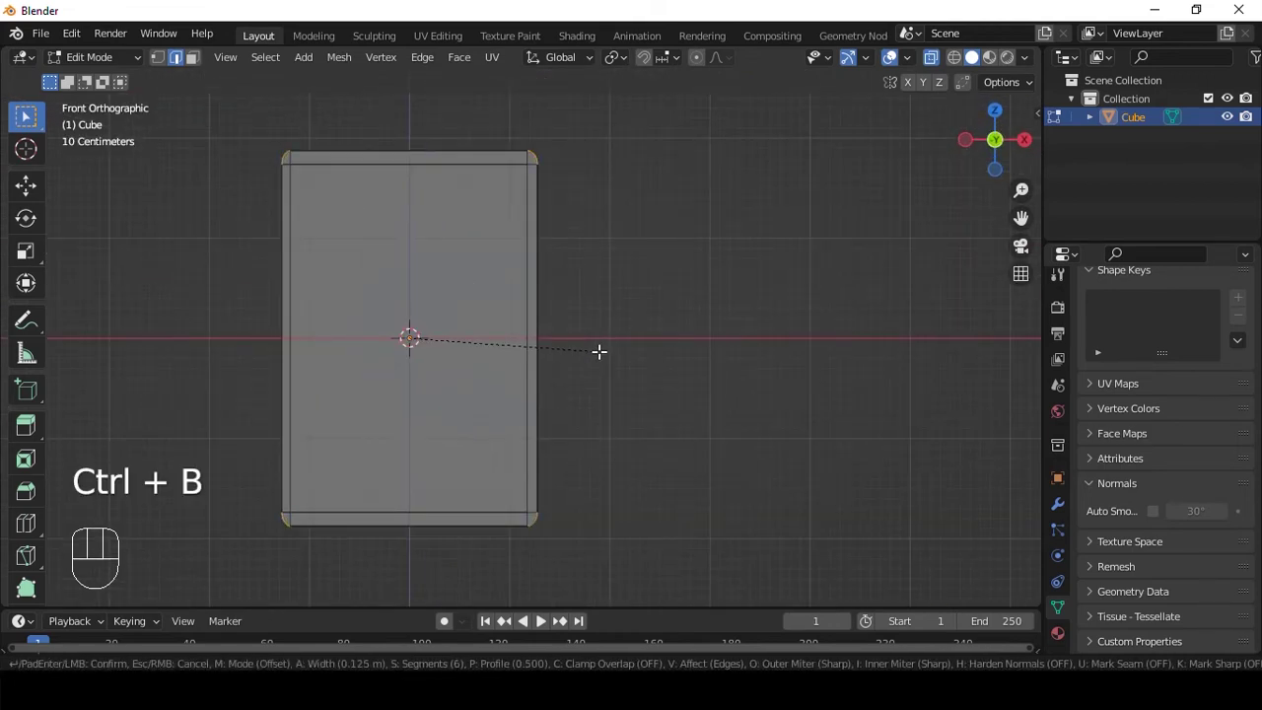
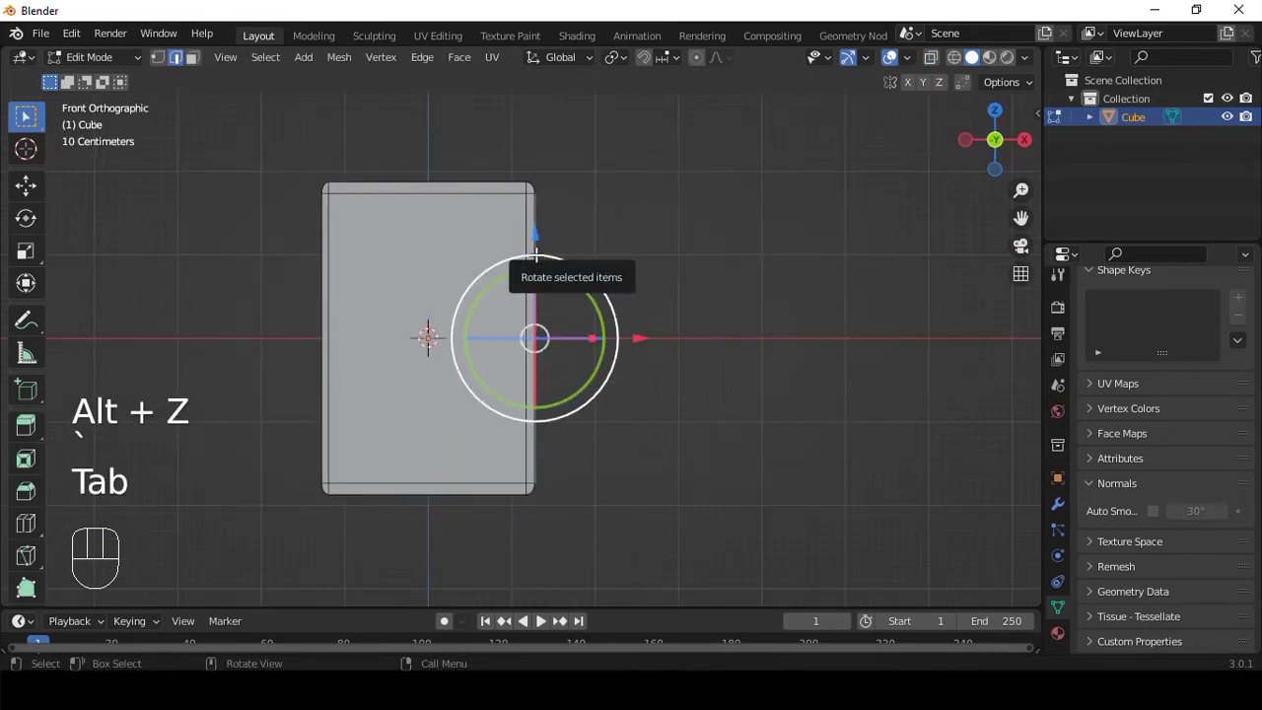
- Switch to face select and select every face of the rounded block
{"action": "key", "text": "a"}
{"action": "key", "text": "3"}
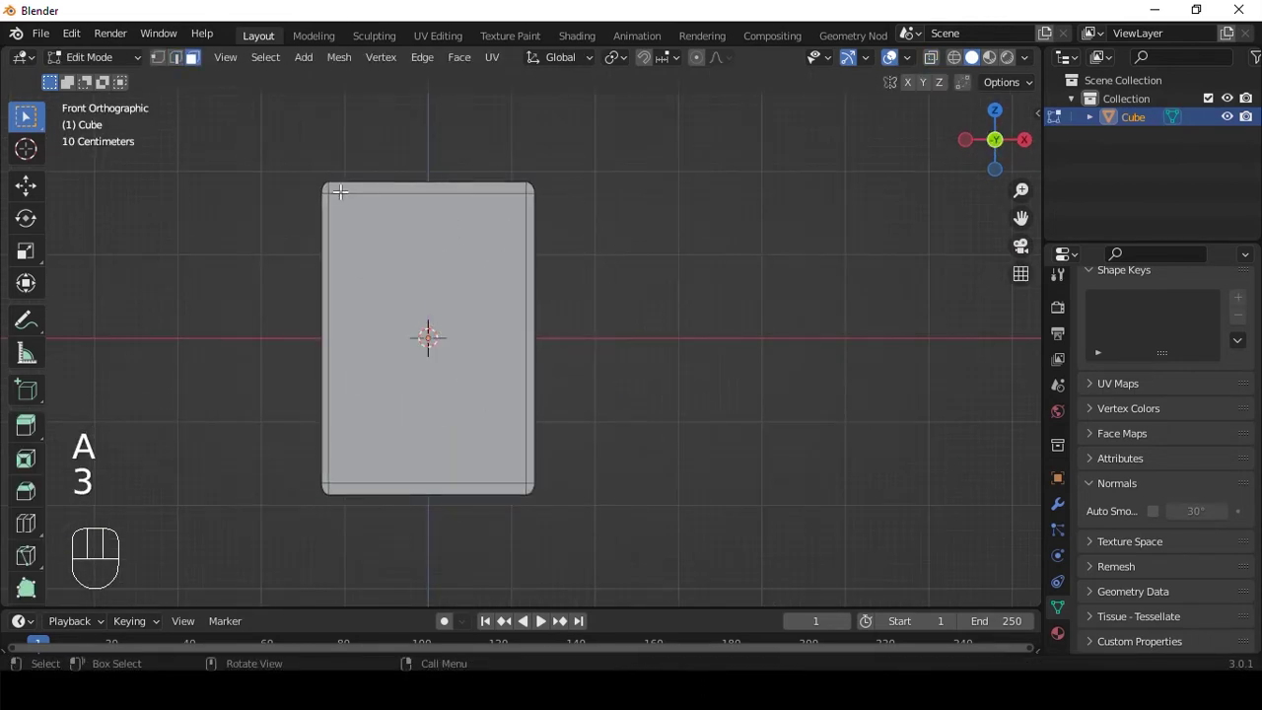
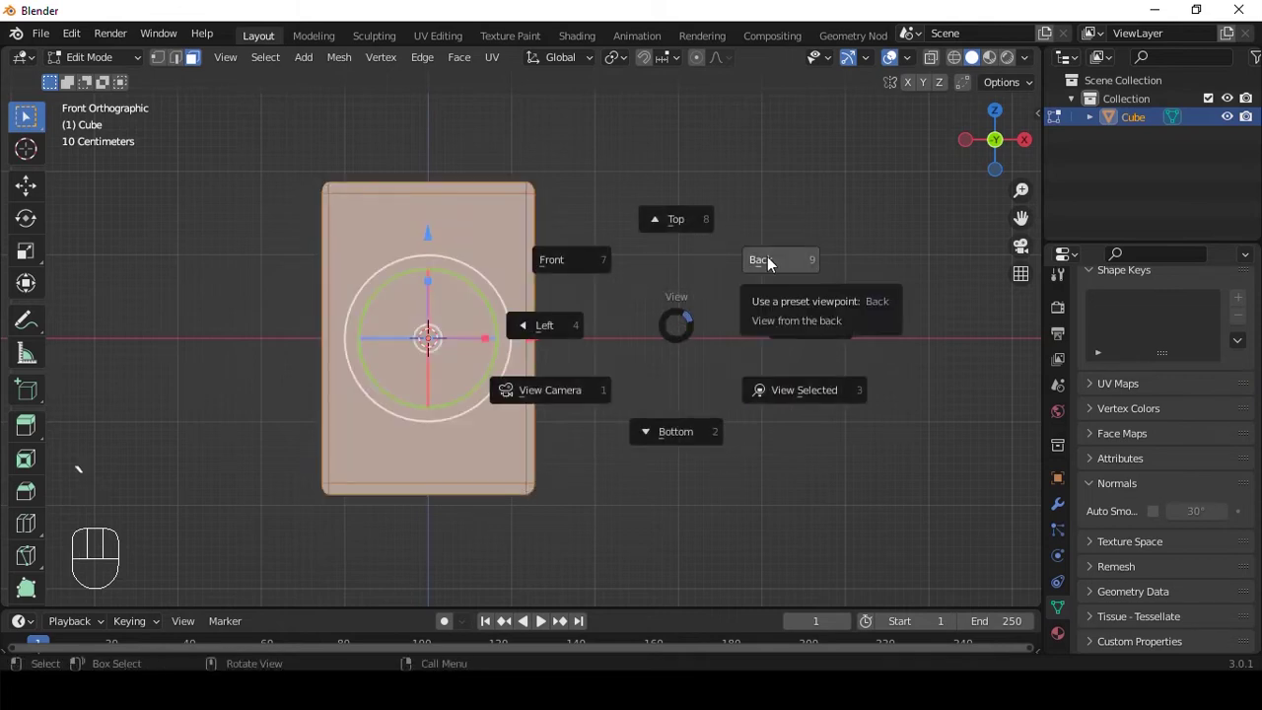
- Check the block from behind, then add vertical loop cuts across its front
{"action": "left_click_drag", "start_coordinate": [543, 254], "coordinate": [719, 489]}
{"action": "left_click_drag", "start_coordinate": [635, 370], "coordinate": [548, 363]}
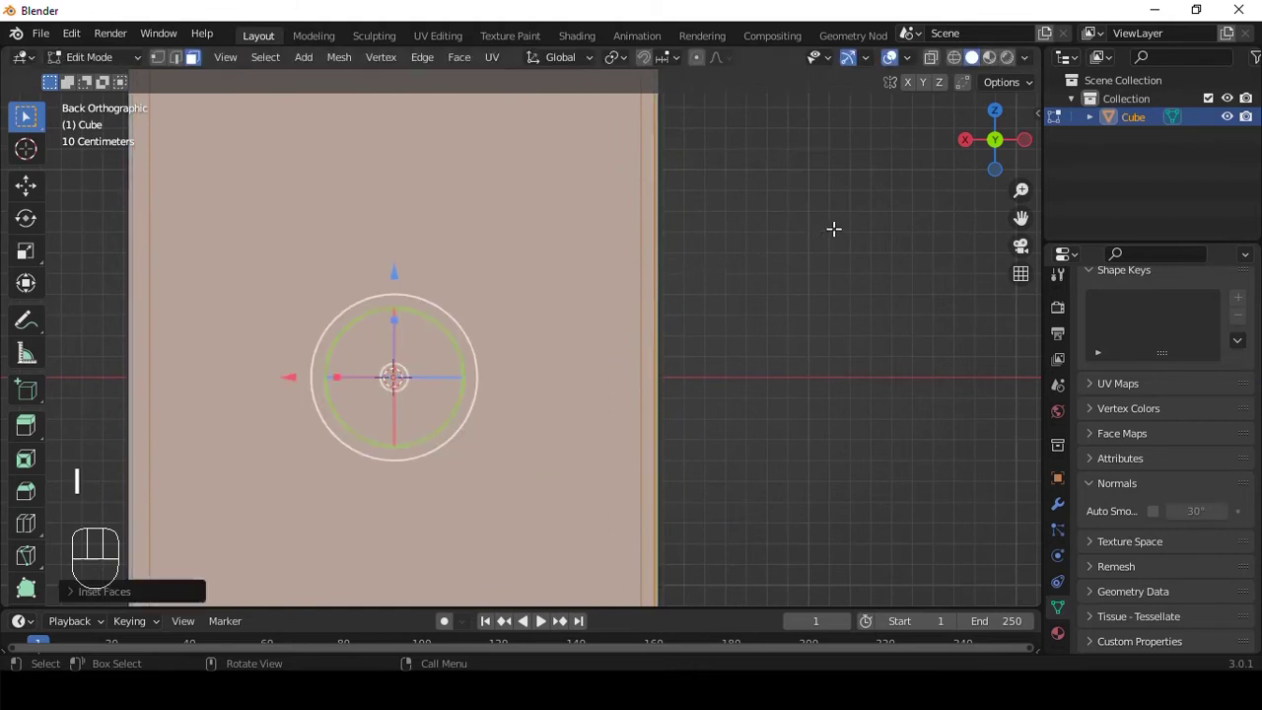
{"action": "key", "text": "ctrl+z"}
{"action": "key", "text": "ctrl+r"}
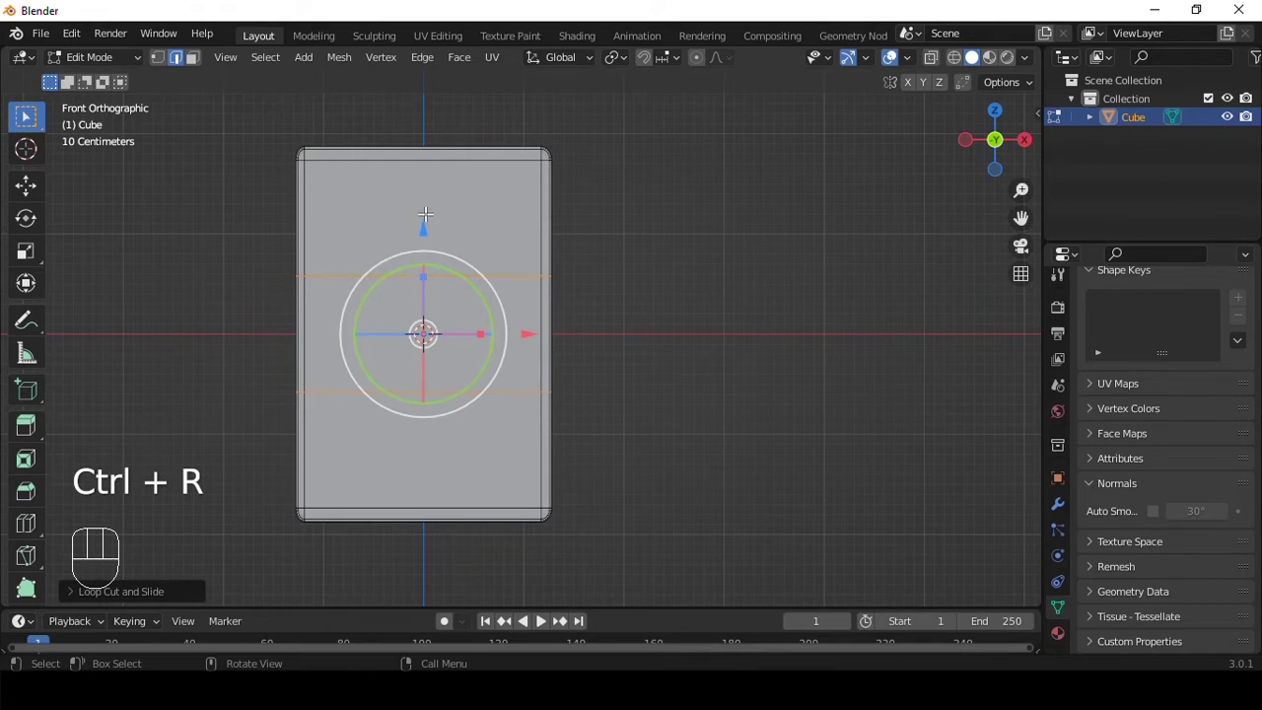
{"action": "key", "text": "ctrl+r"}
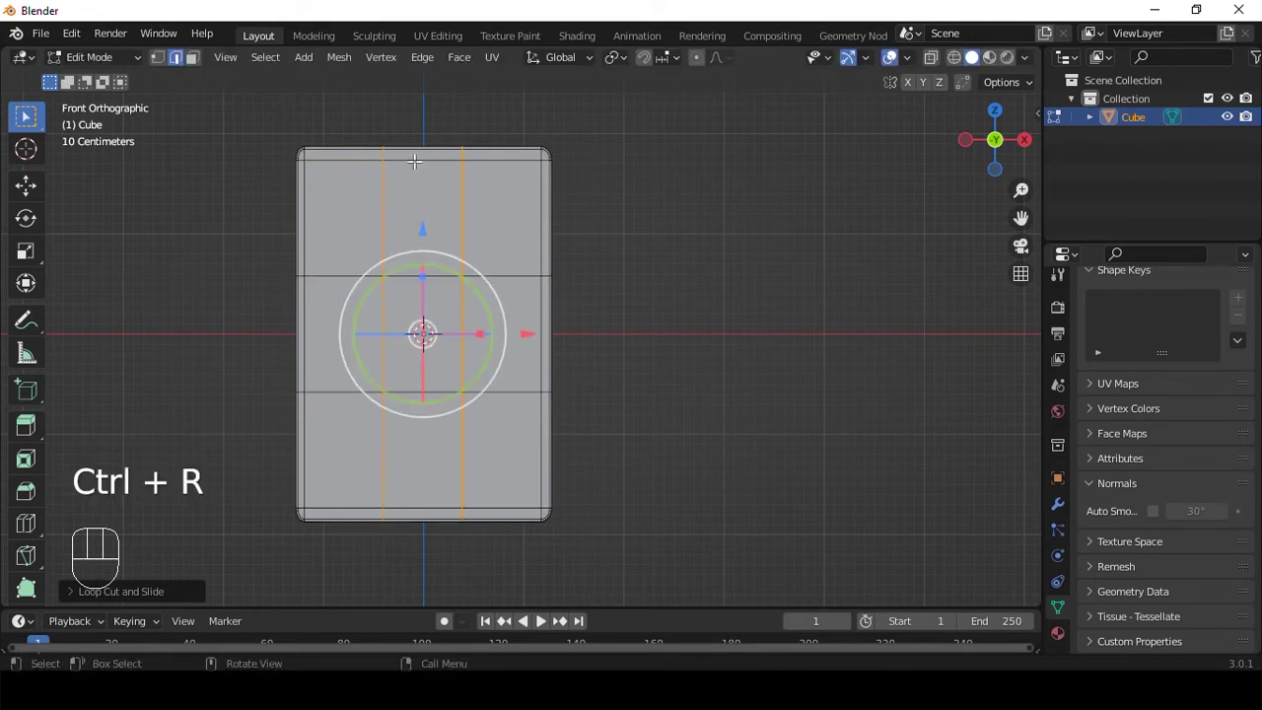
{"action": "key", "text": "3"}
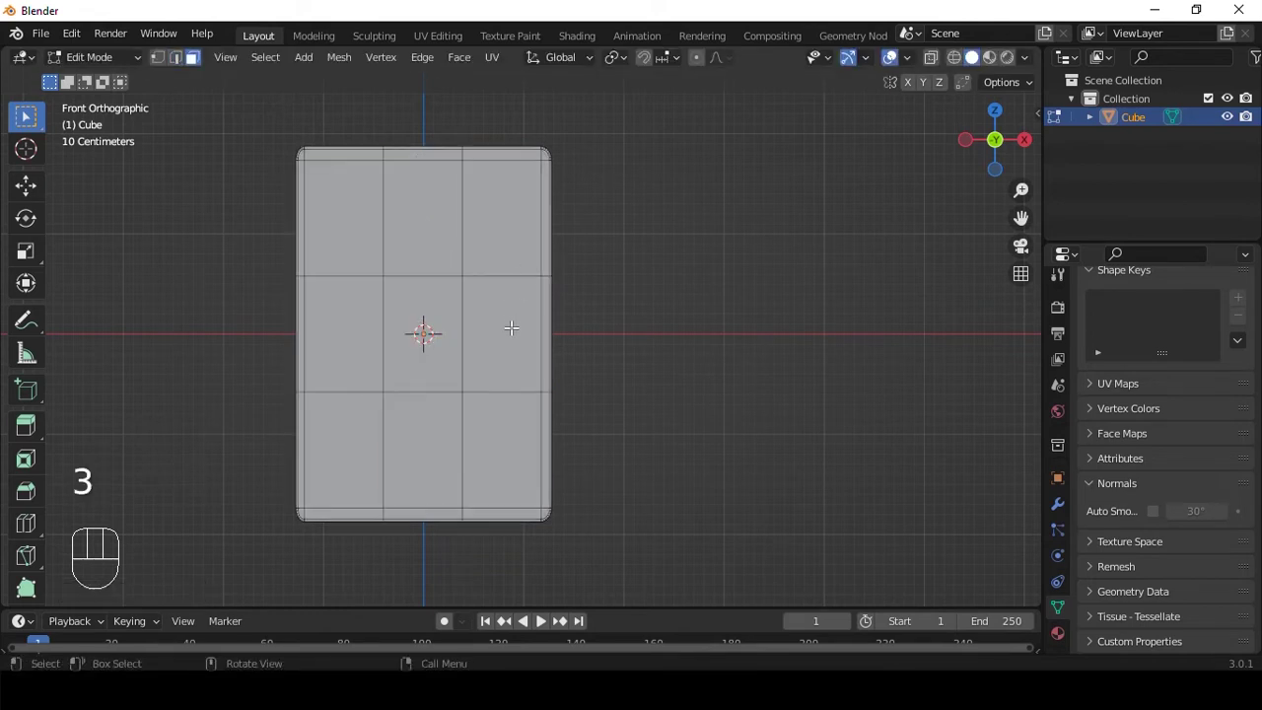
- Inset the bottom faces into a narrow squared tip and return to Object Mode
{"action": "middle_click", "coordinate": [499, 300]}
{"action": "left_click", "coordinate": [433, 286]}
{"action": "left_click_drag", "start_coordinate": [492, 338], "coordinate": [522, 246]}
{"action": "middle_click", "coordinate": [503, 342]}
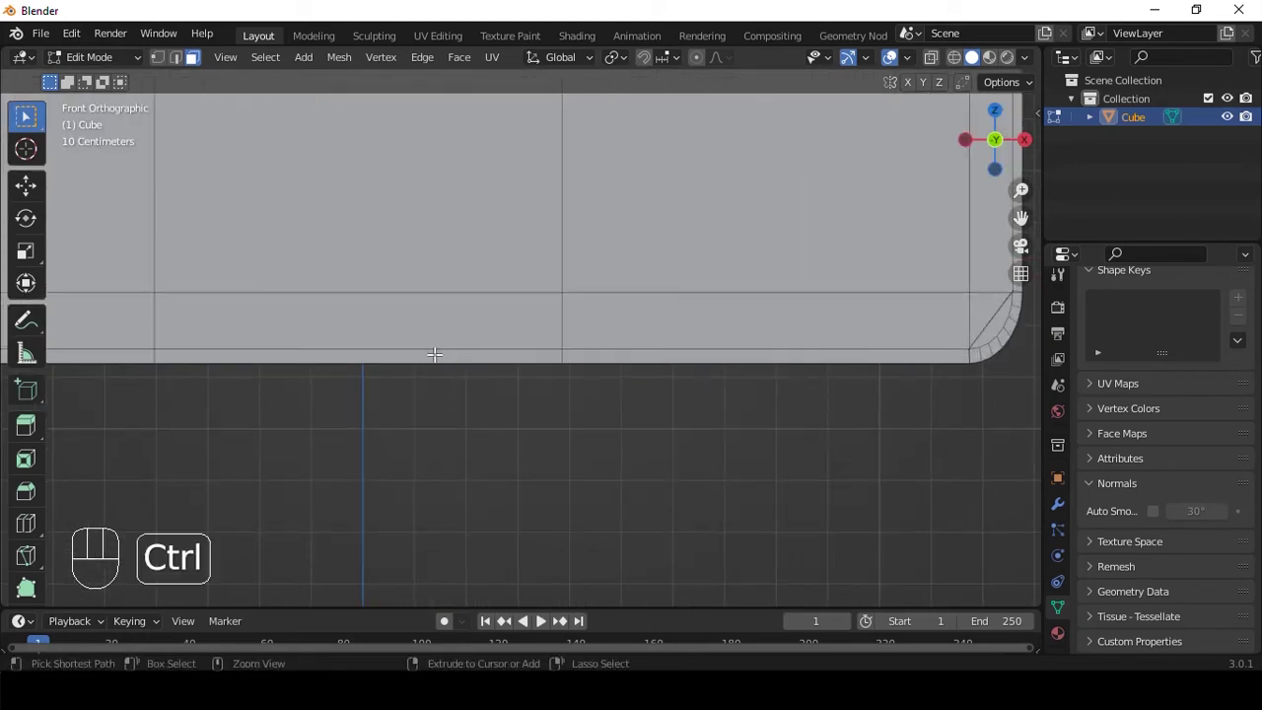
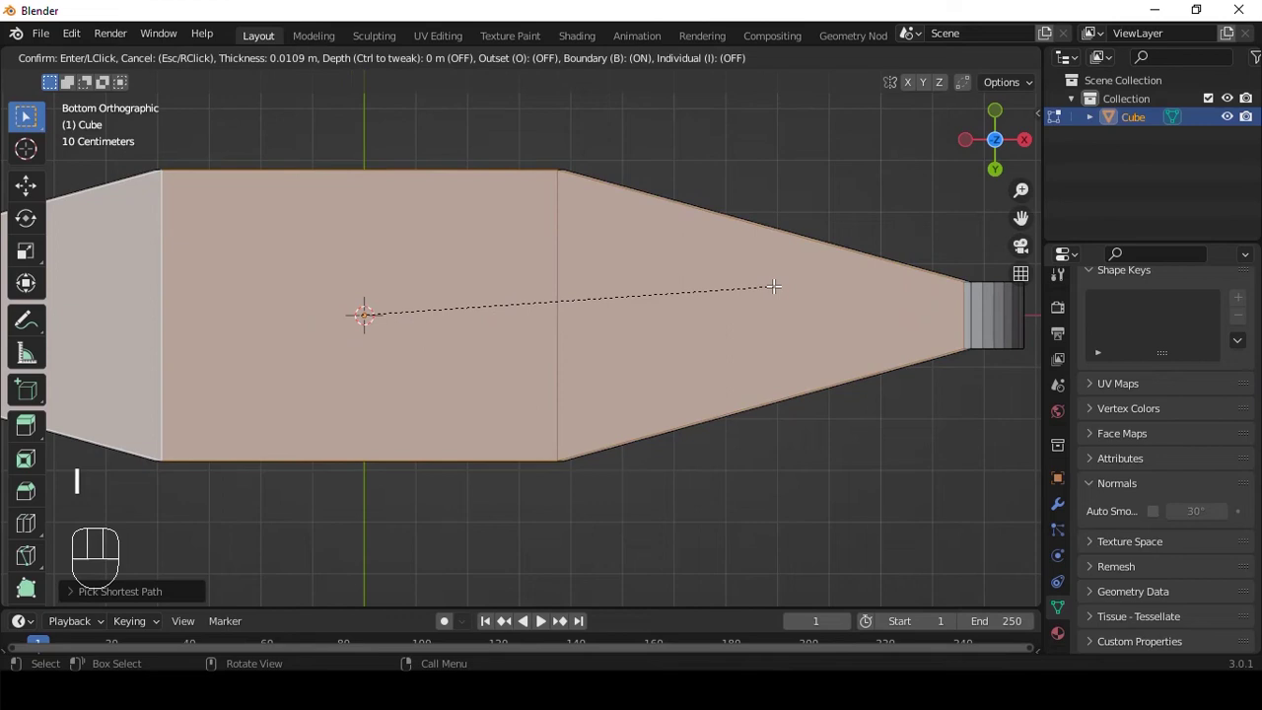
{"action": "middle_click", "coordinate": [851, 342]}
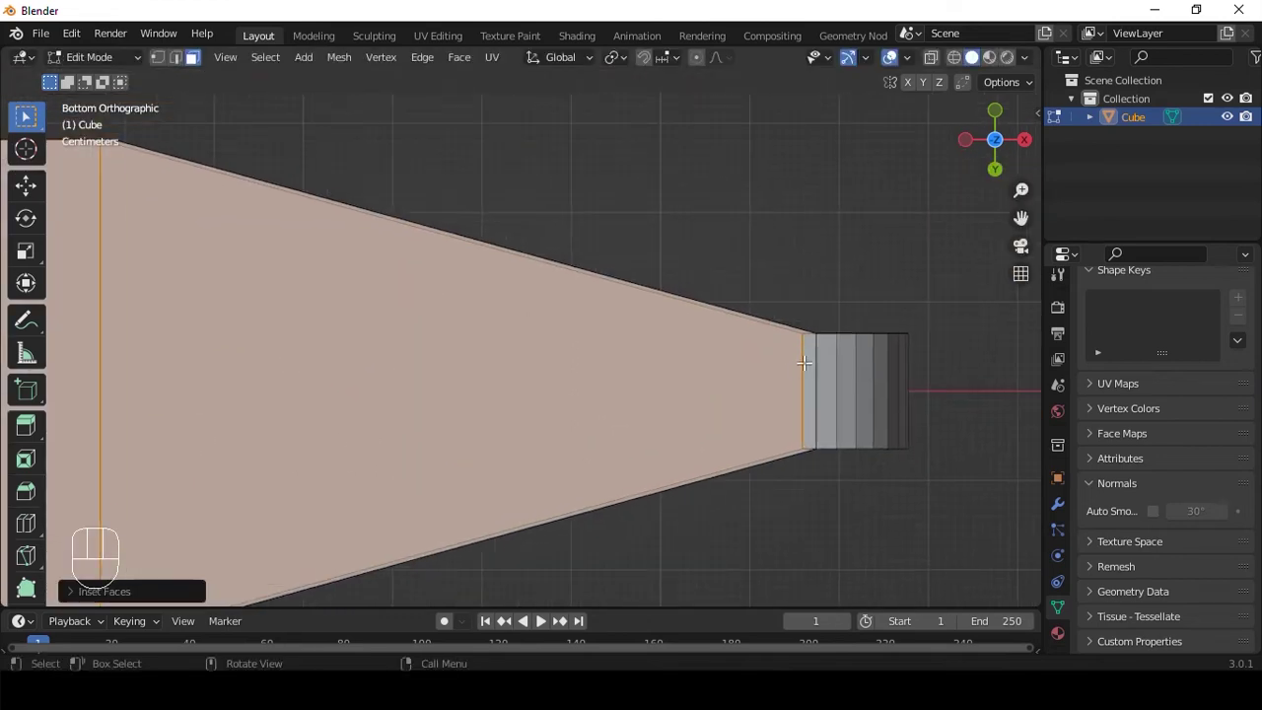
{"action": "middle_click", "coordinate": [668, 372]}
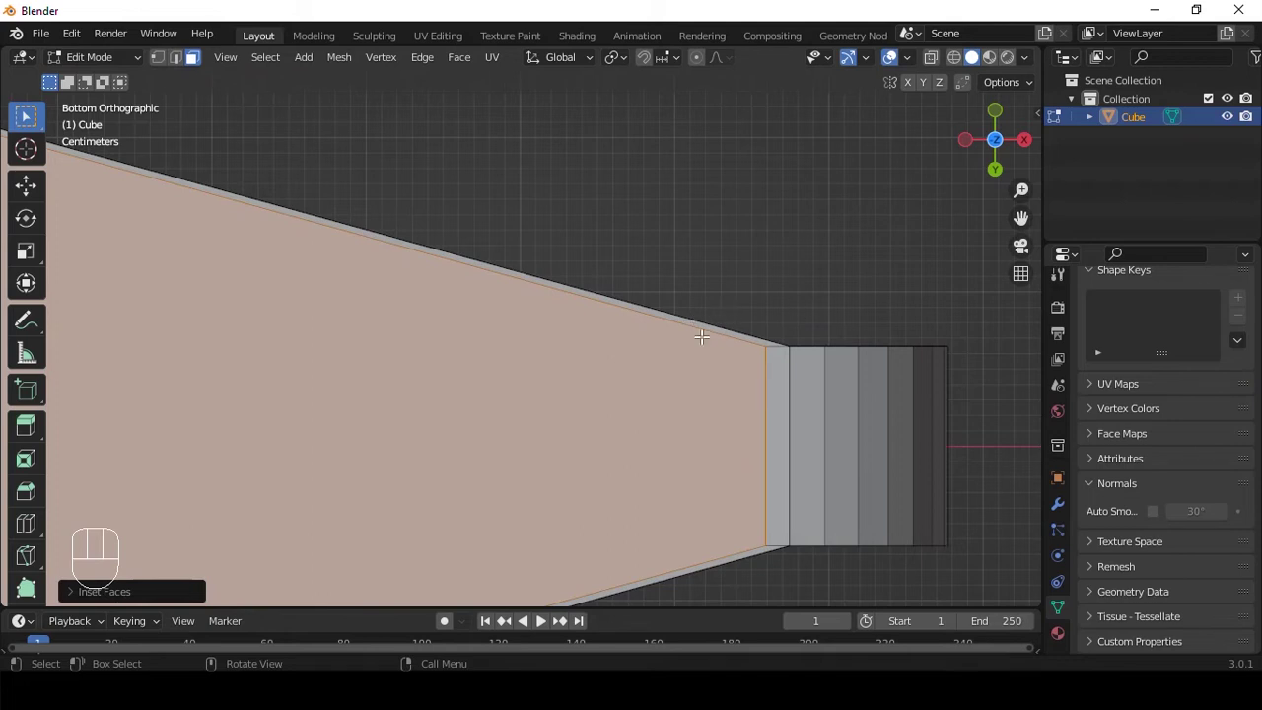
{"action": "key", "text": "ctrl+z"}
{"action": "key", "text": "Tab"}
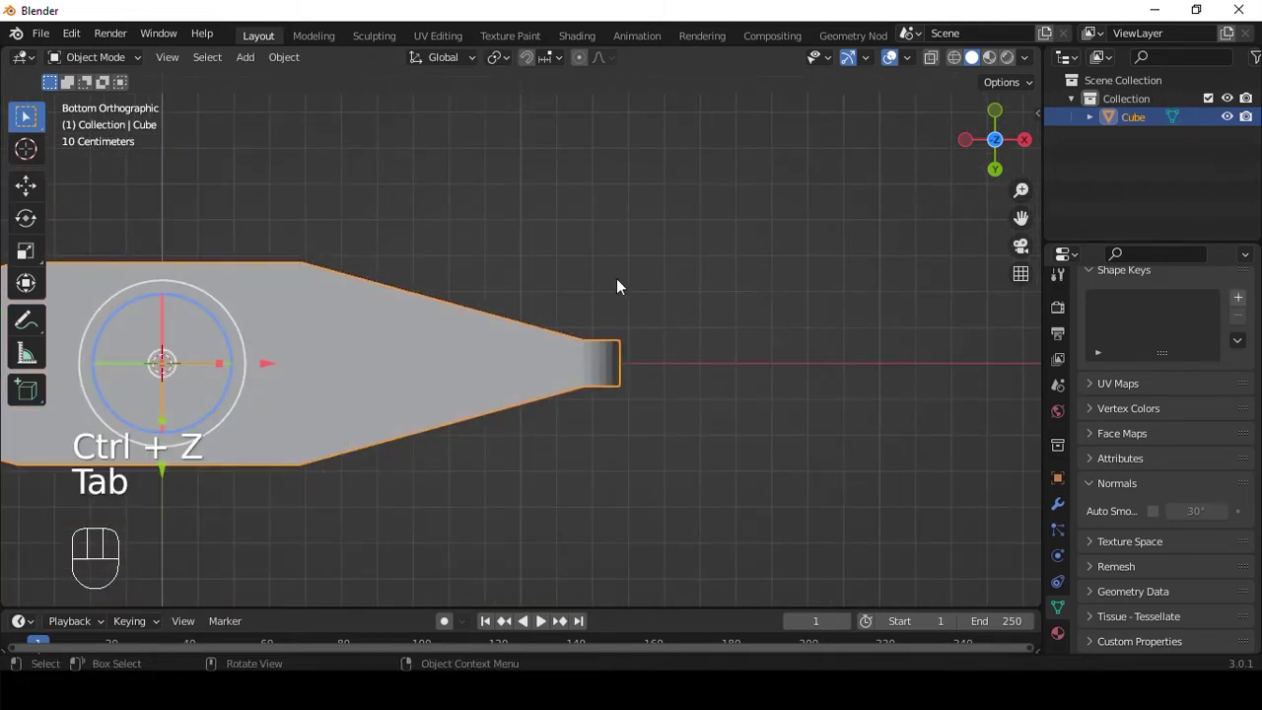
- Apply the pouch's rotation and scale, inset the bottom faces again and shrink the inset slightly
{"action": "key", "text": "ctrl+a"}
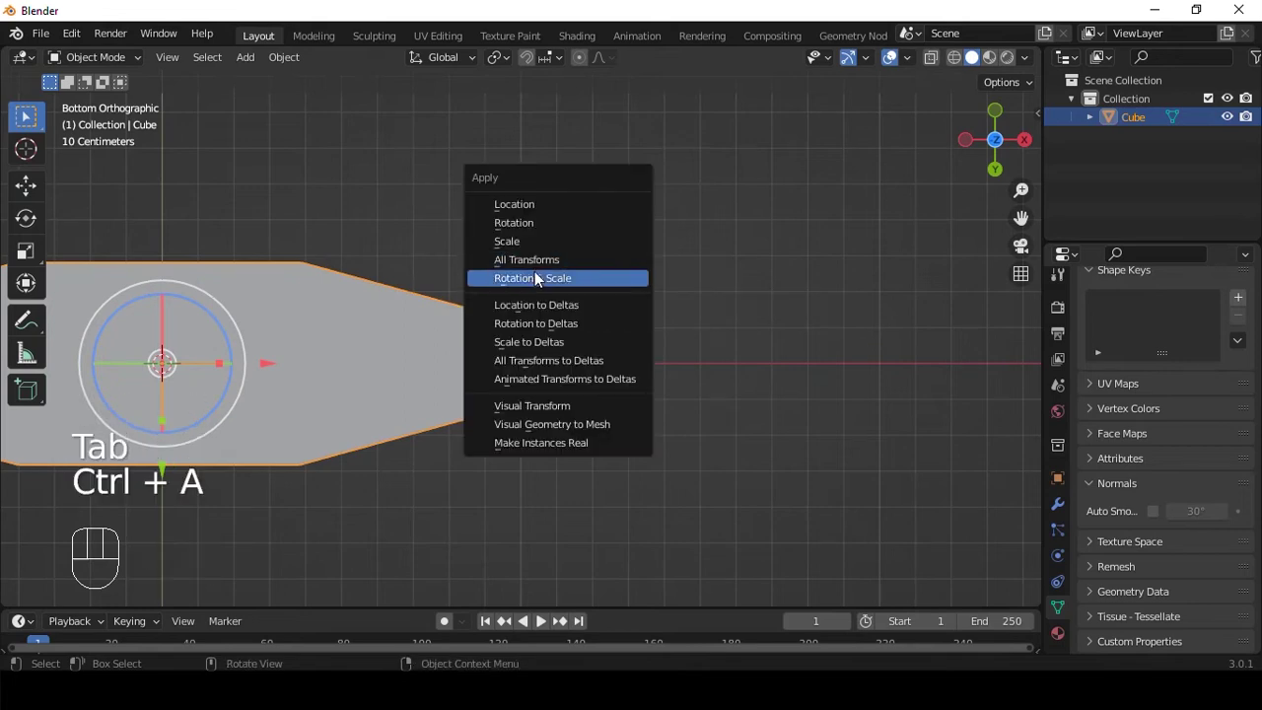
{"action": "middle_click", "coordinate": [459, 319]}
{"action": "key", "text": "Tab"}
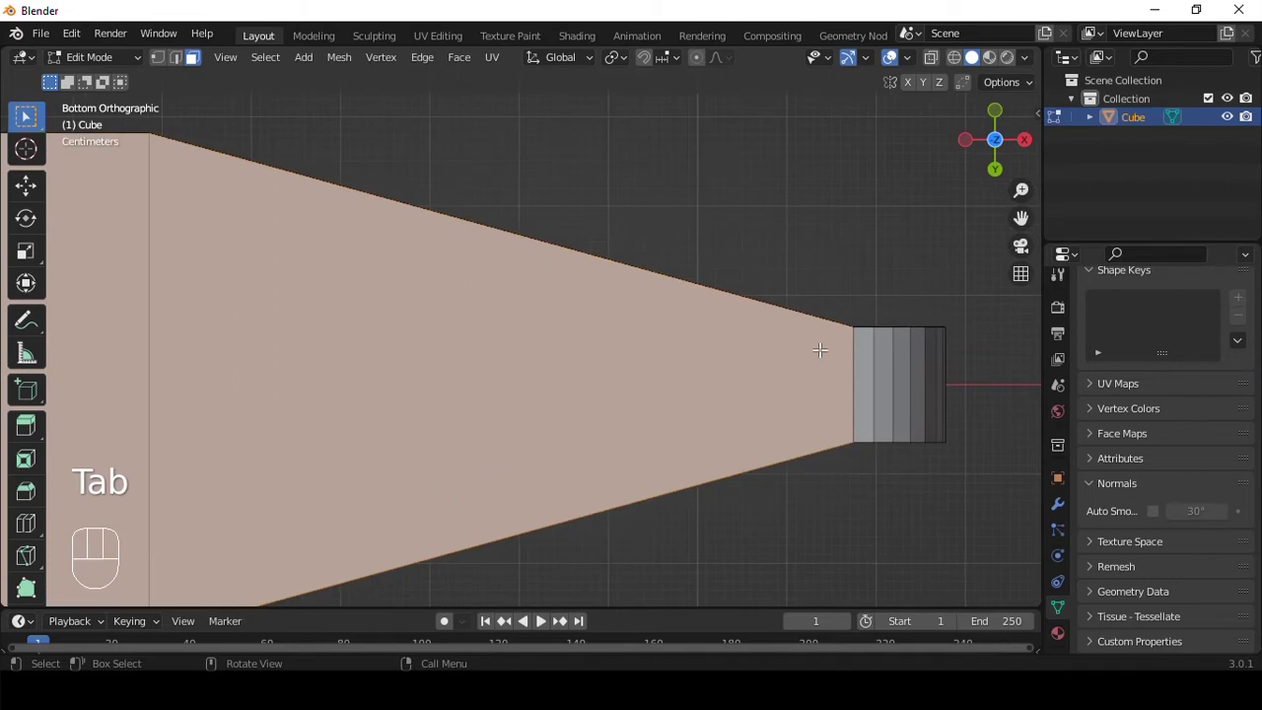
{"action": "key", "text": "i"}
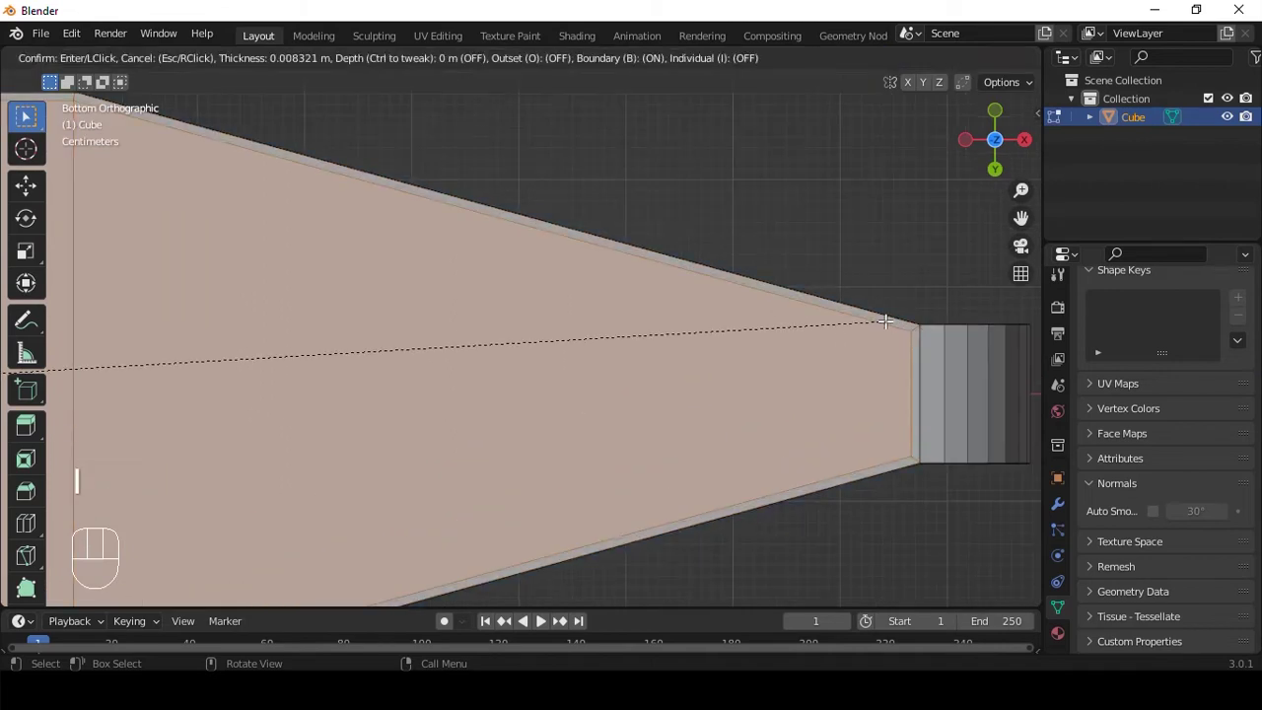
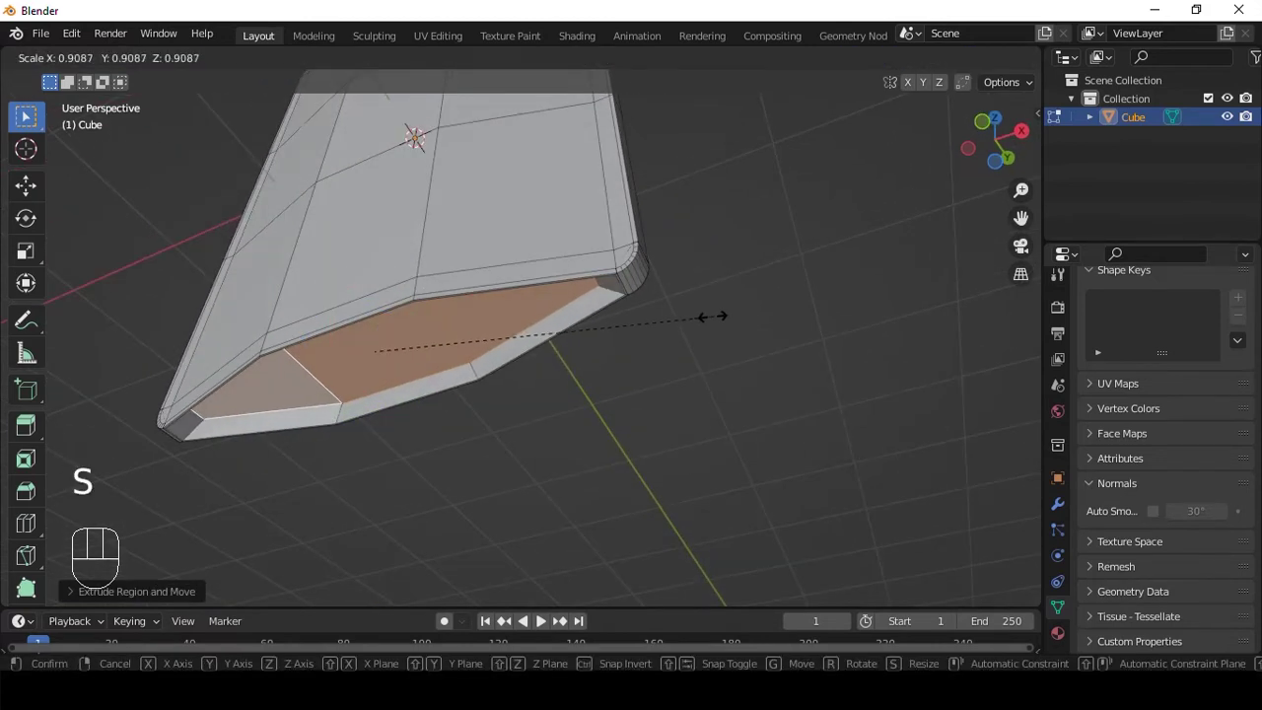
{"action": "key", "text": "Tab"}
{"action": "left_click_drag", "start_coordinate": [561, 237], "coordinate": [531, 268]}
{"action": "key", "text": "`"}
{"action": "left_click_drag", "start_coordinate": [501, 314], "coordinate": [527, 336]}
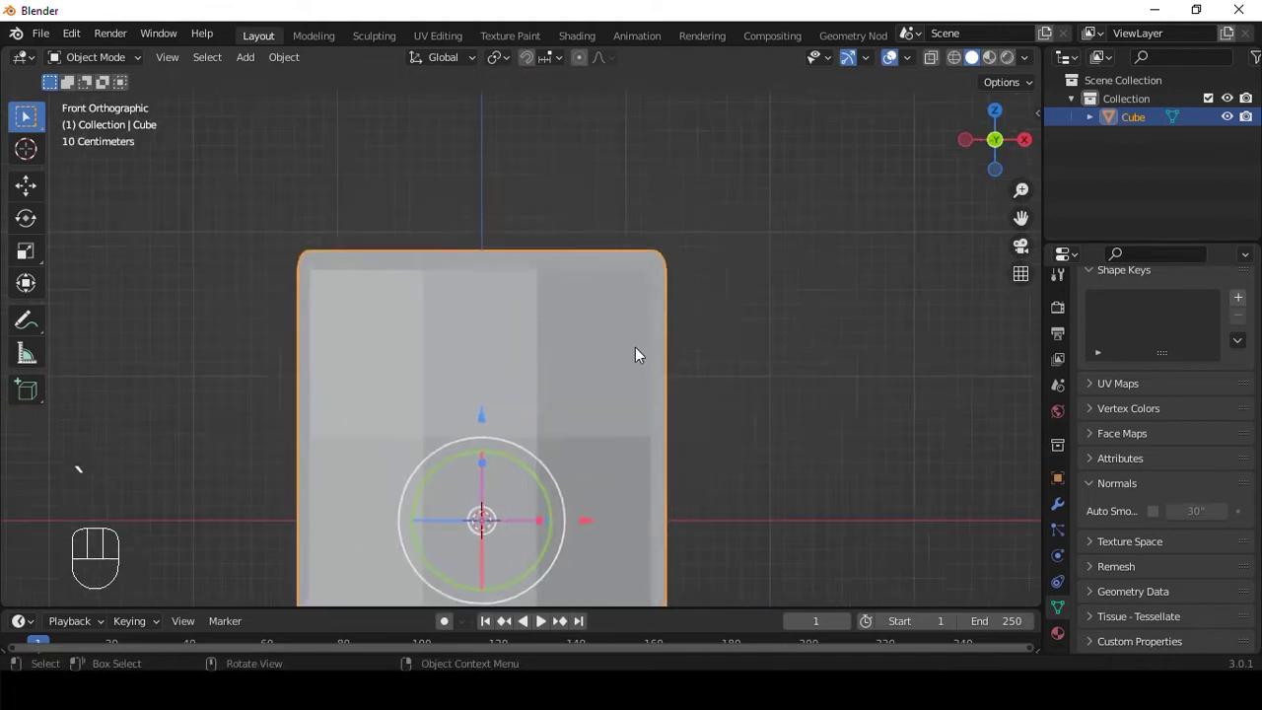
- Bevel a horizontal edge loop into a thin band of faces near the pouch top and inspect it from an angle
{"action": "key", "text": "Tab"}
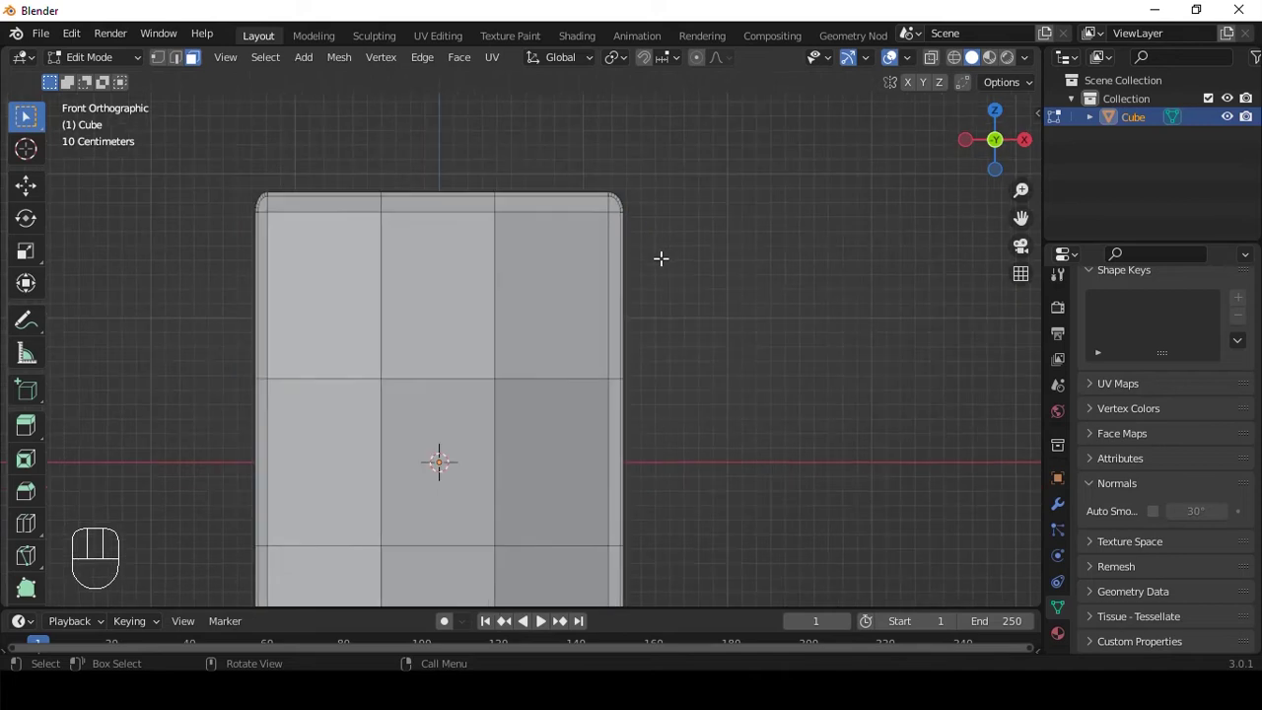
{"action": "key", "text": "ctrl+r"}
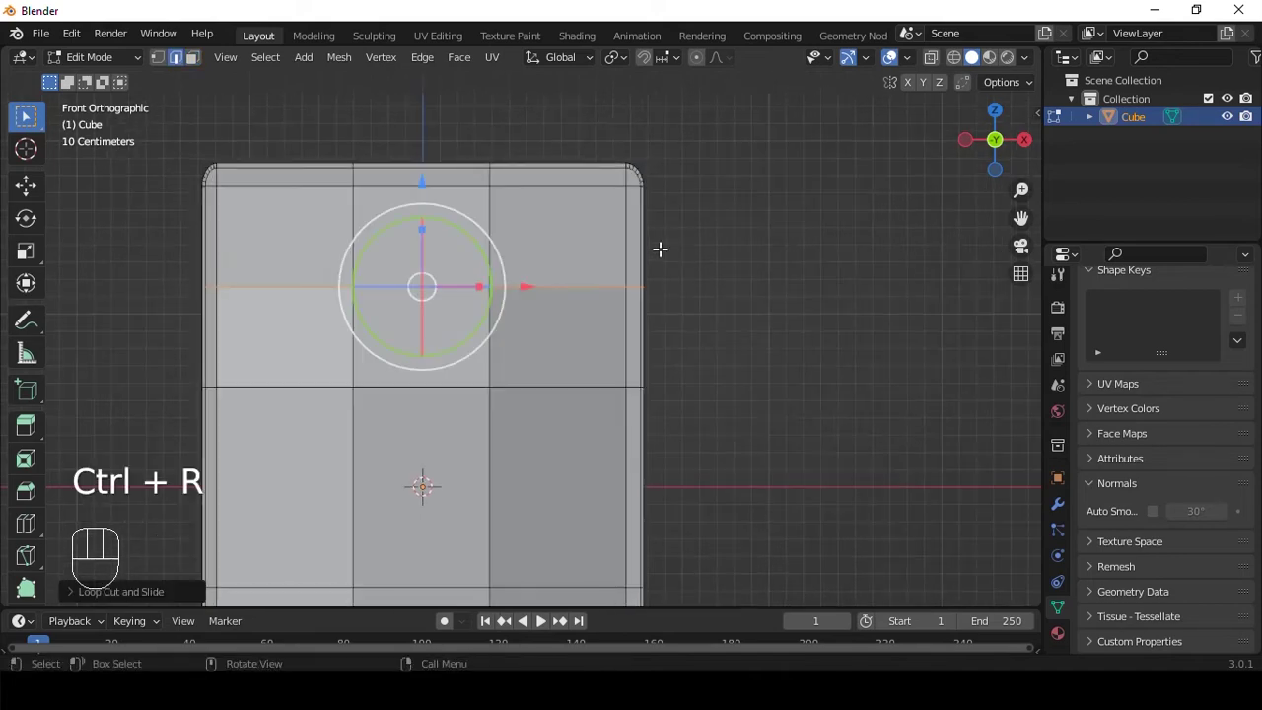
{"action": "key", "text": "ctrl+b"}
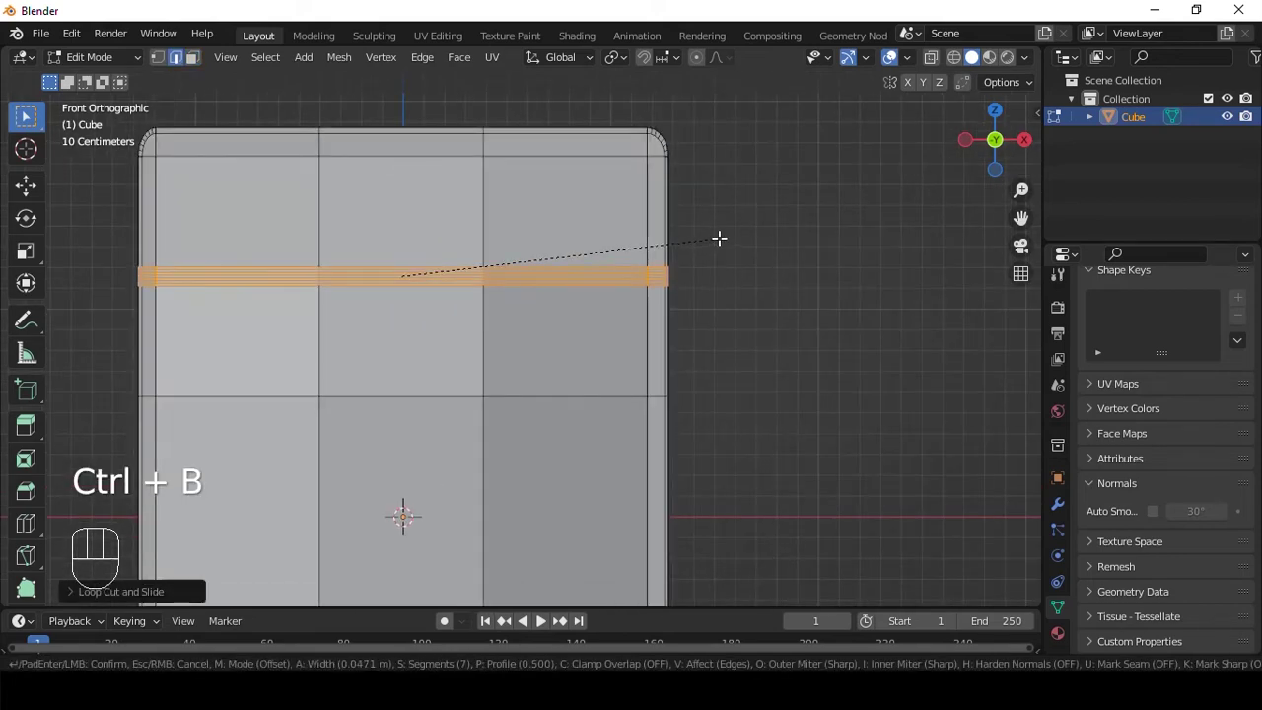
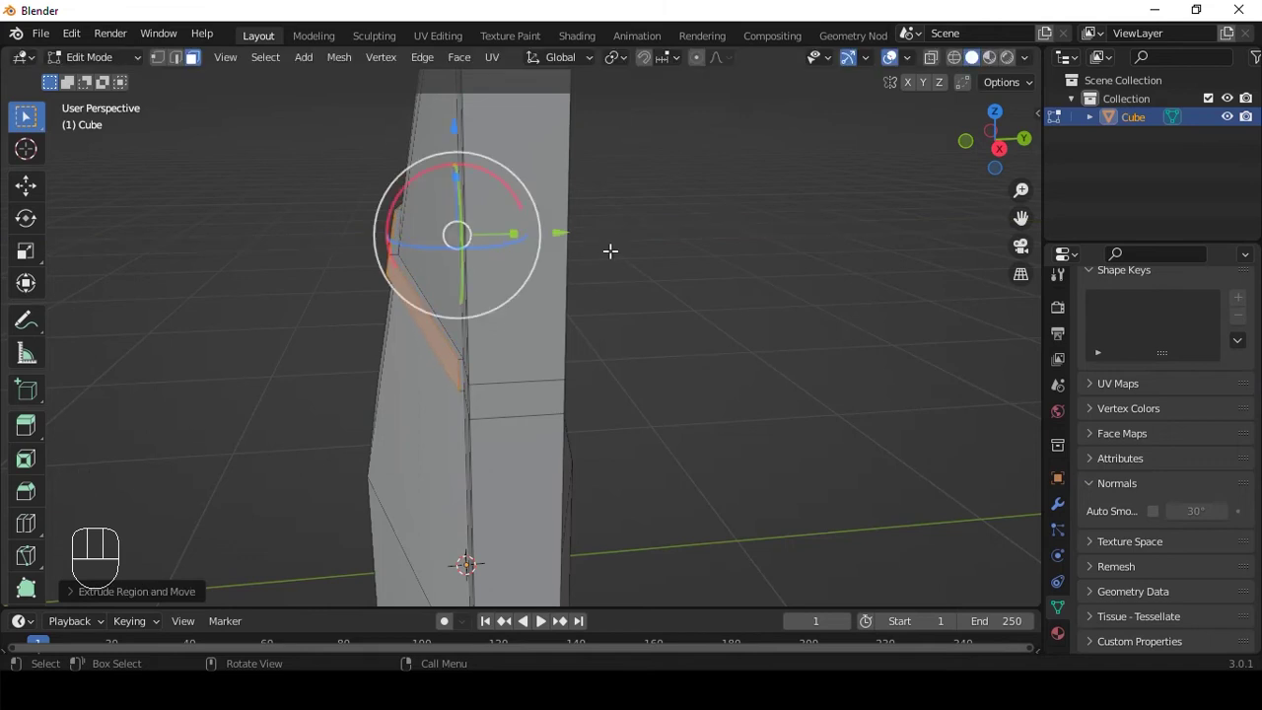
{"action": "left_click_drag", "start_coordinate": [555, 253], "coordinate": [673, 243]}
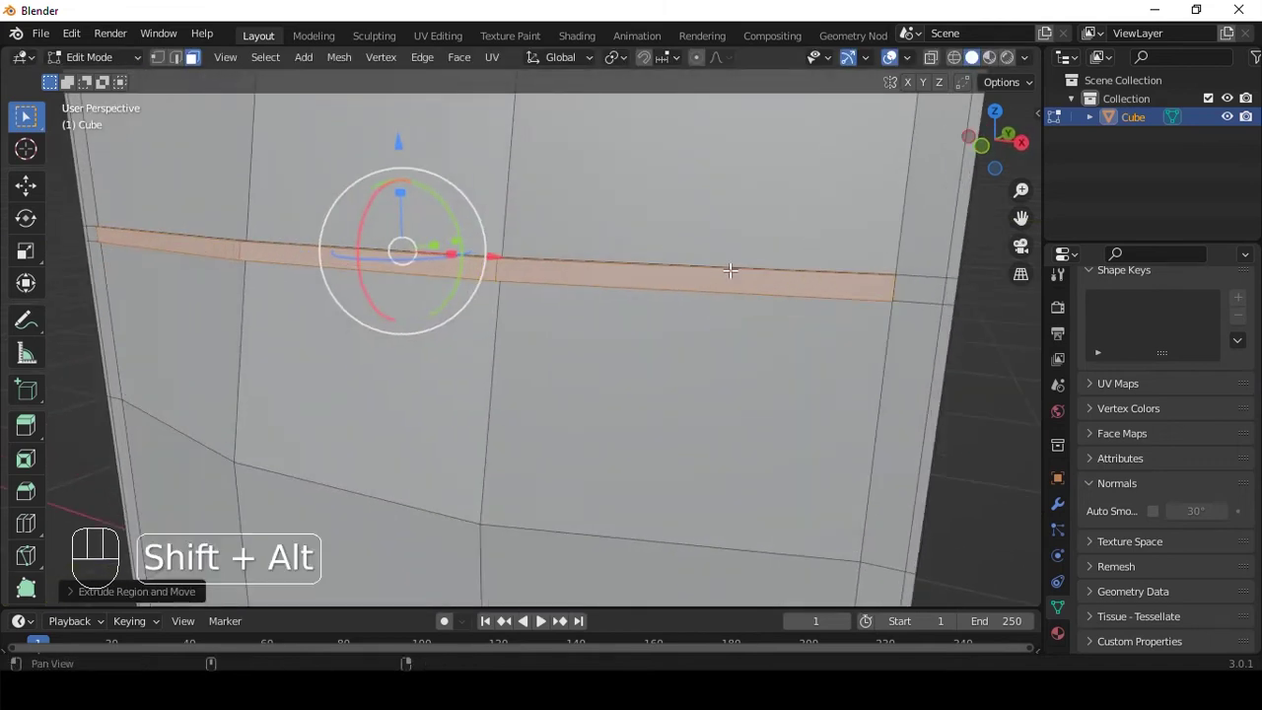
{"action": "left_click_drag", "start_coordinate": [710, 275], "coordinate": [592, 286]}
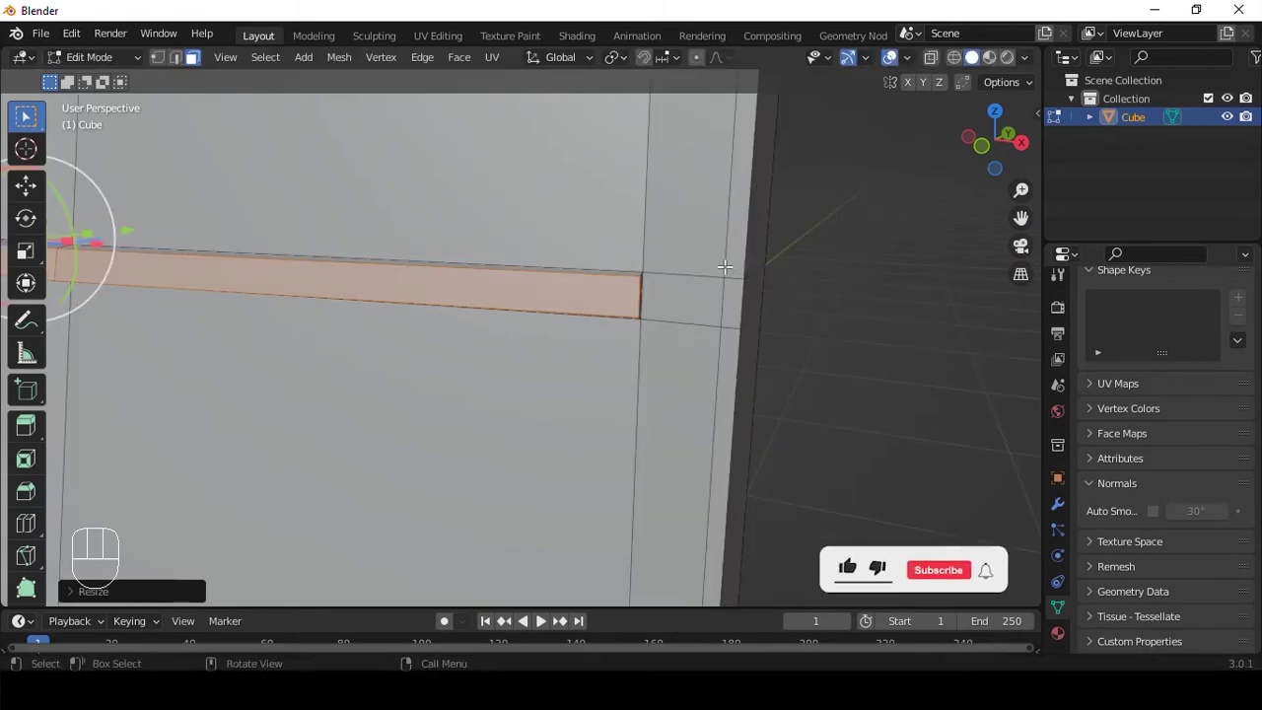
{"action": "middle_click", "coordinate": [849, 605]}
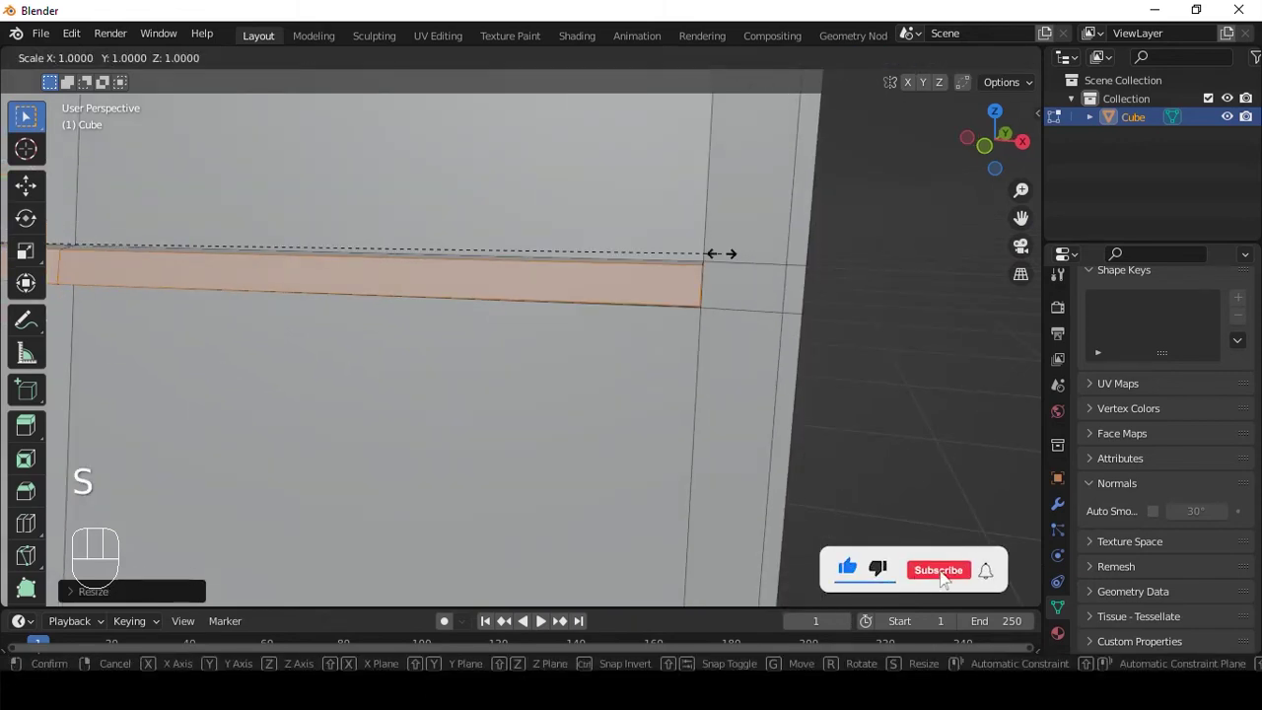
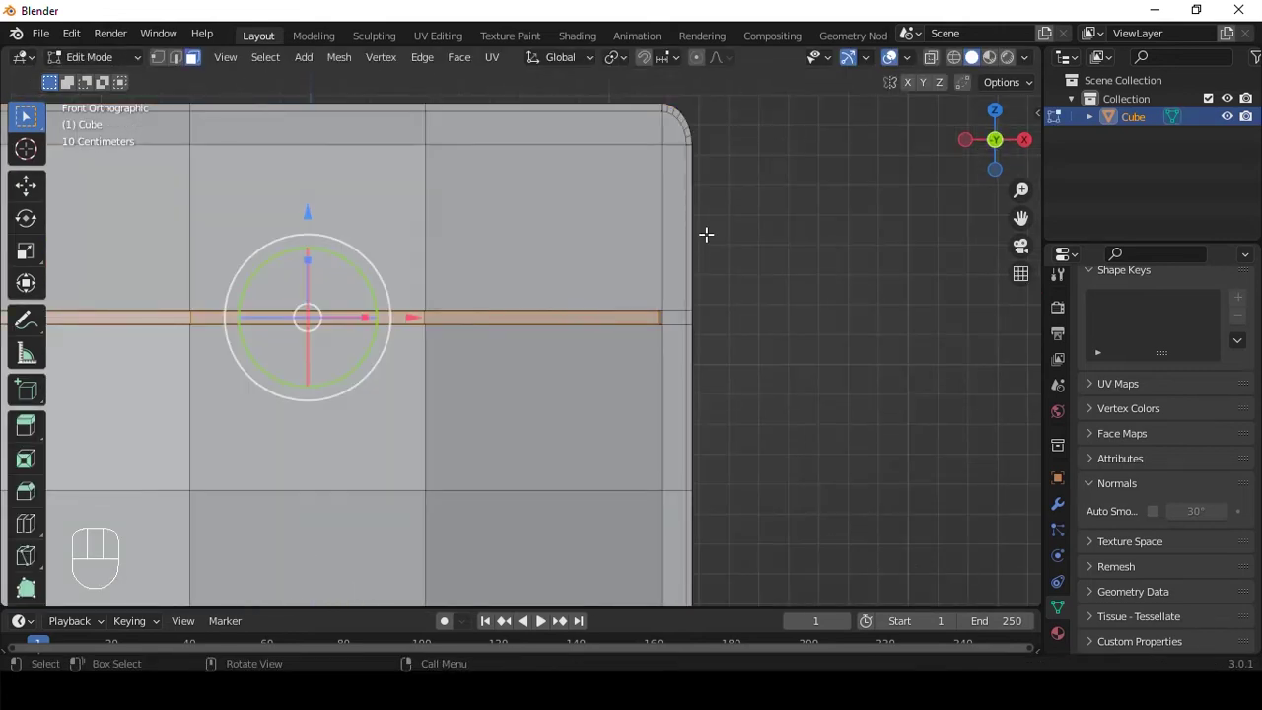
- Cut a new edge loop near the top, bevel it into a band and add two loops inside it
{"action": "left_click_drag", "start_coordinate": [743, 216], "coordinate": [778, 245]}
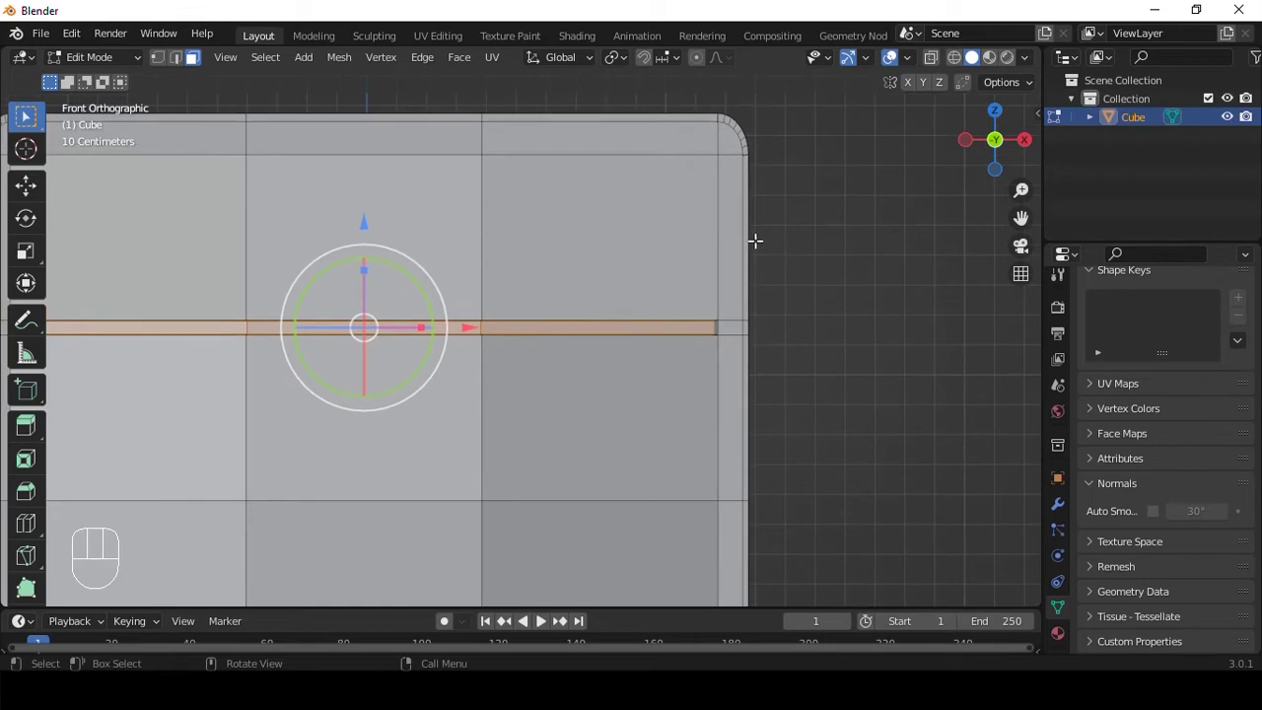
{"action": "key", "text": "ctrl+r"}
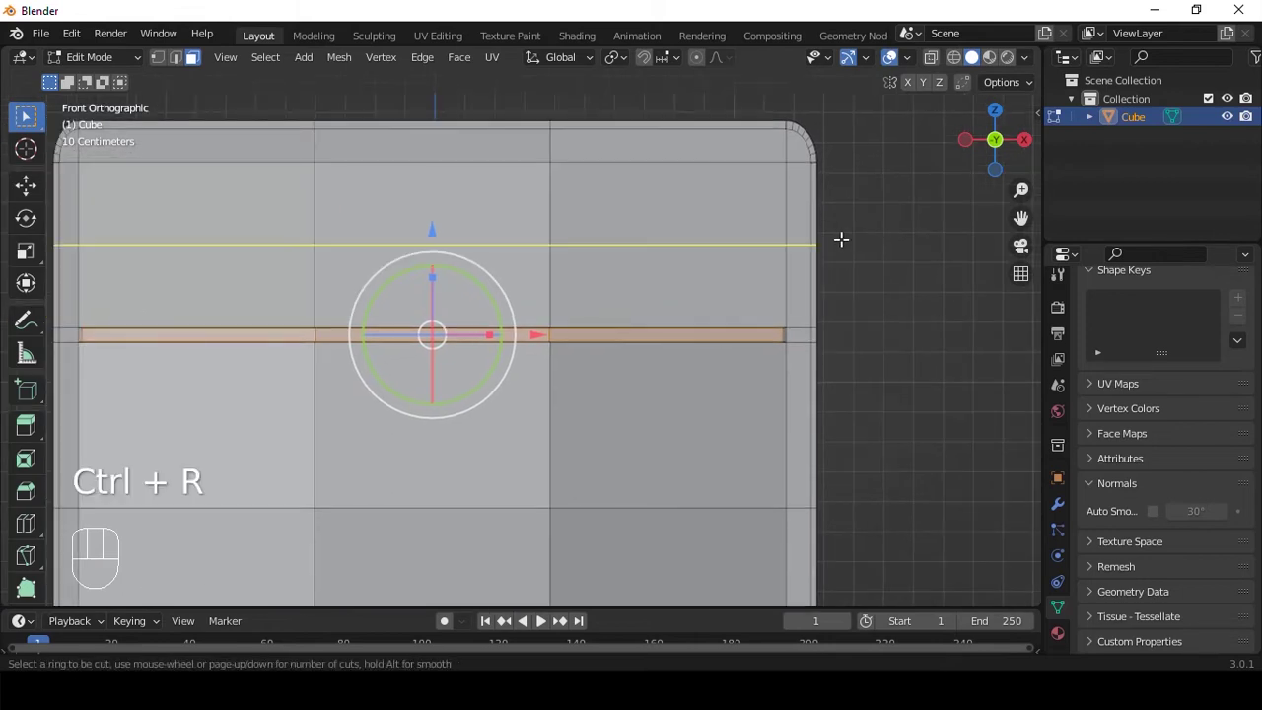
{"action": "key", "text": "ctrl+b"}
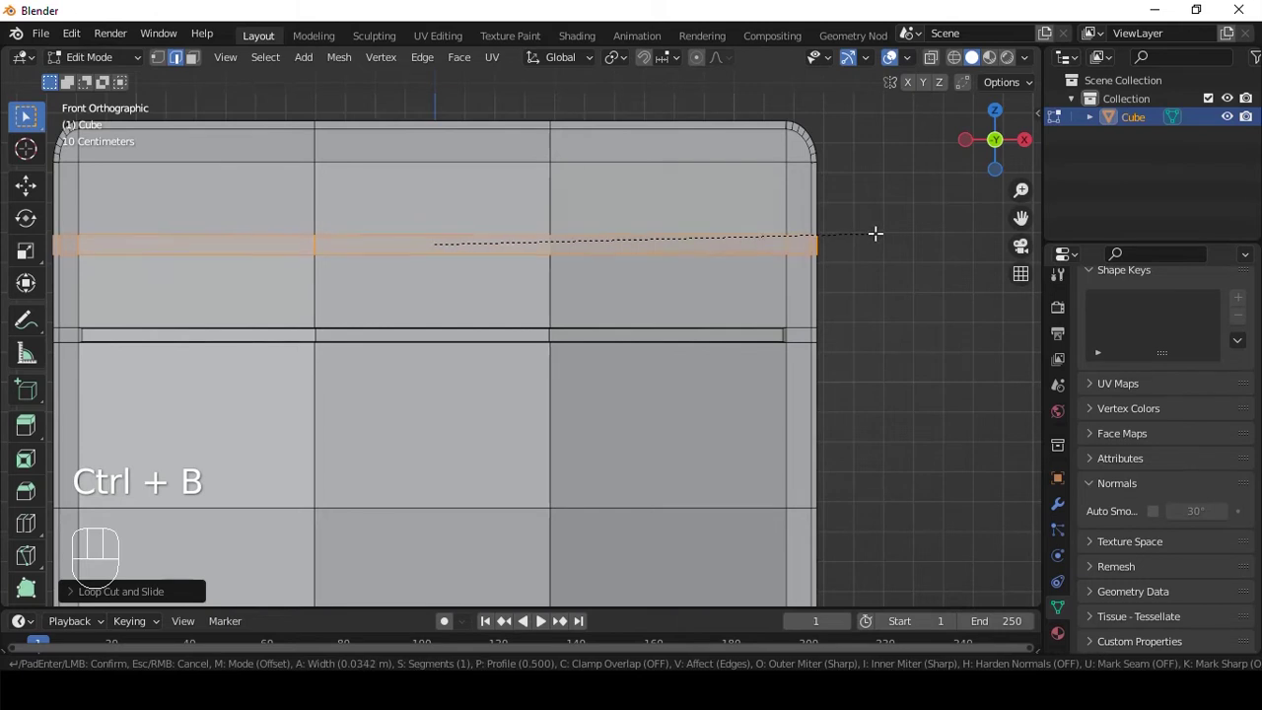
{"action": "middle_click", "coordinate": [793, 256]}
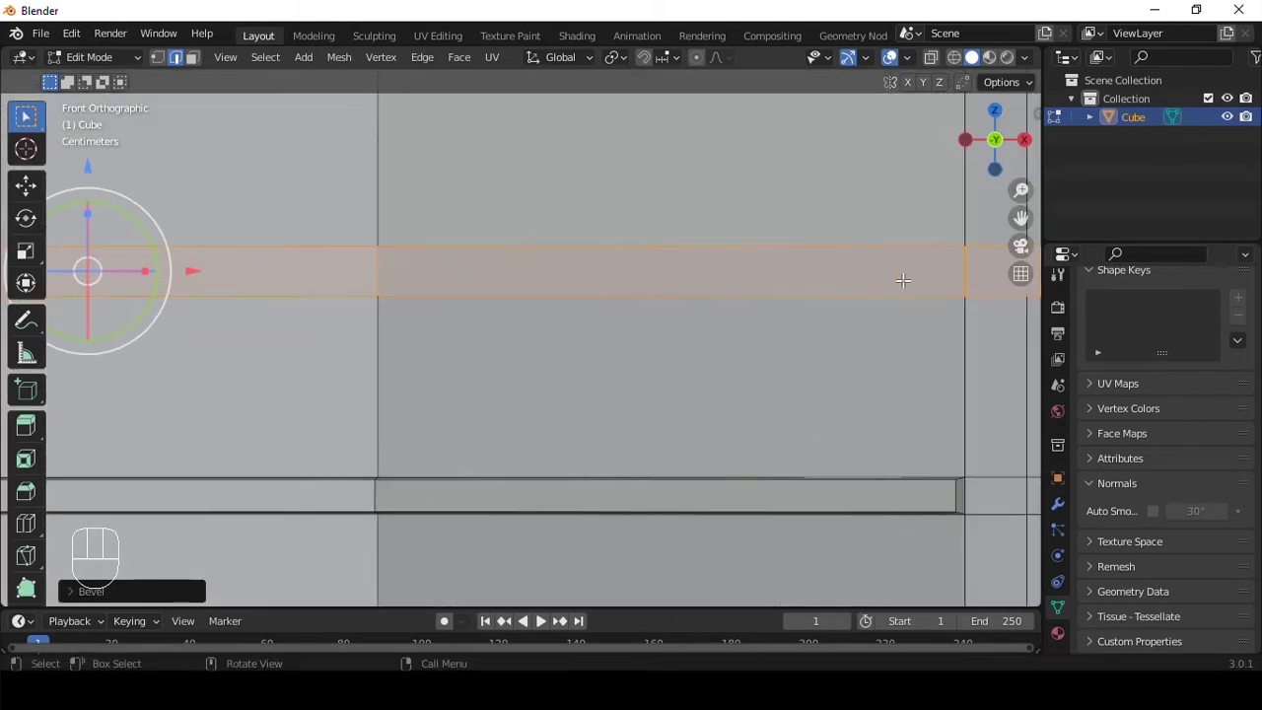
{"action": "key", "text": "ctrl+r"}
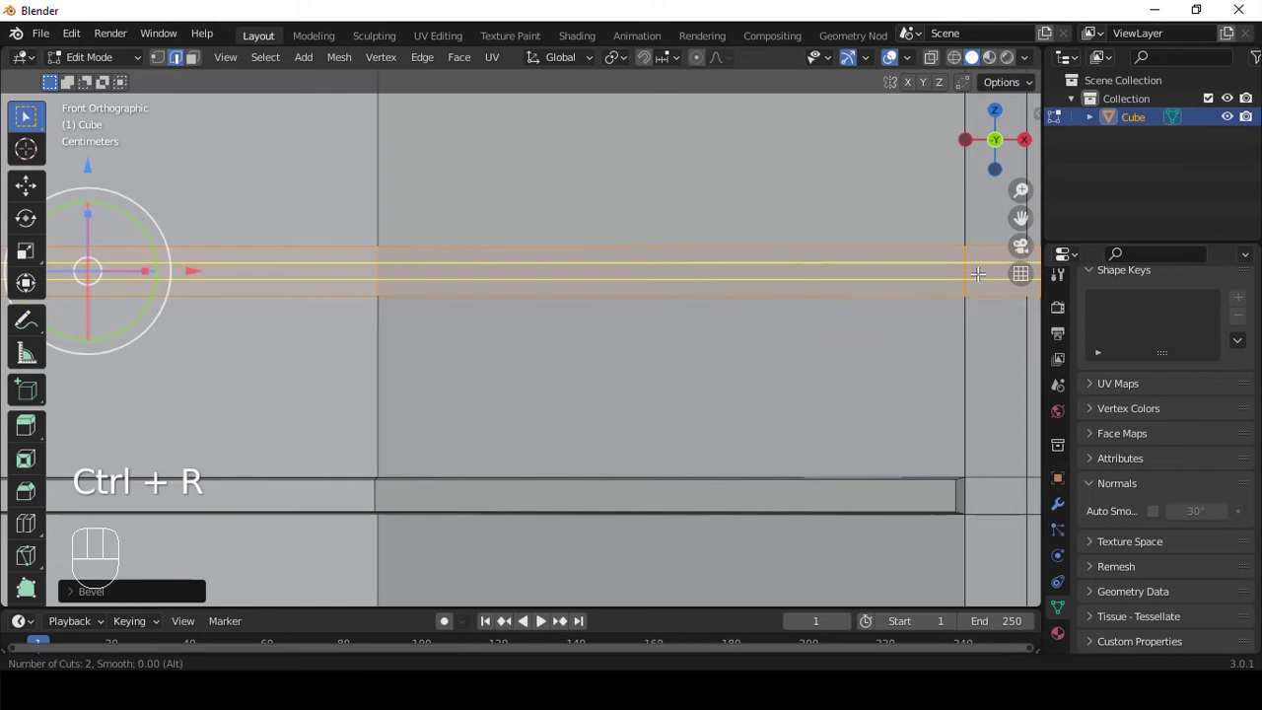
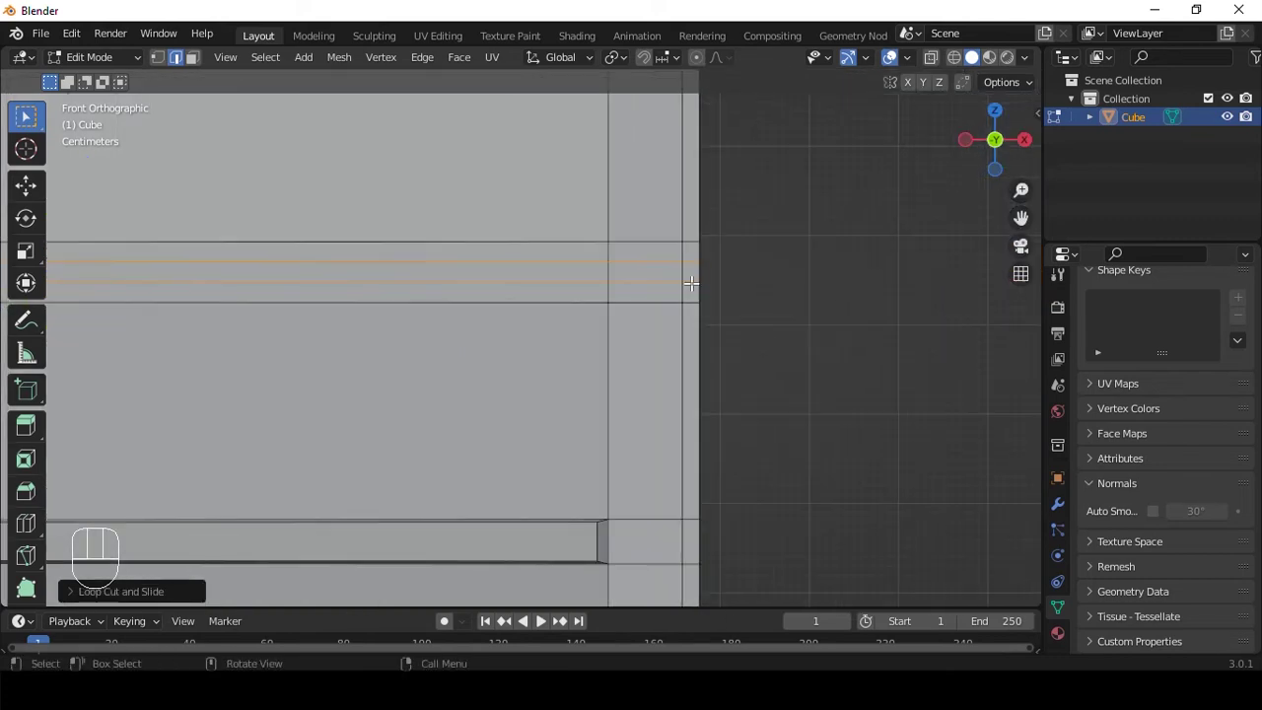
- Box-select the right-edge vertices through the mesh, widen them along X and leave Edit Mode
{"action": "key", "text": "1"}
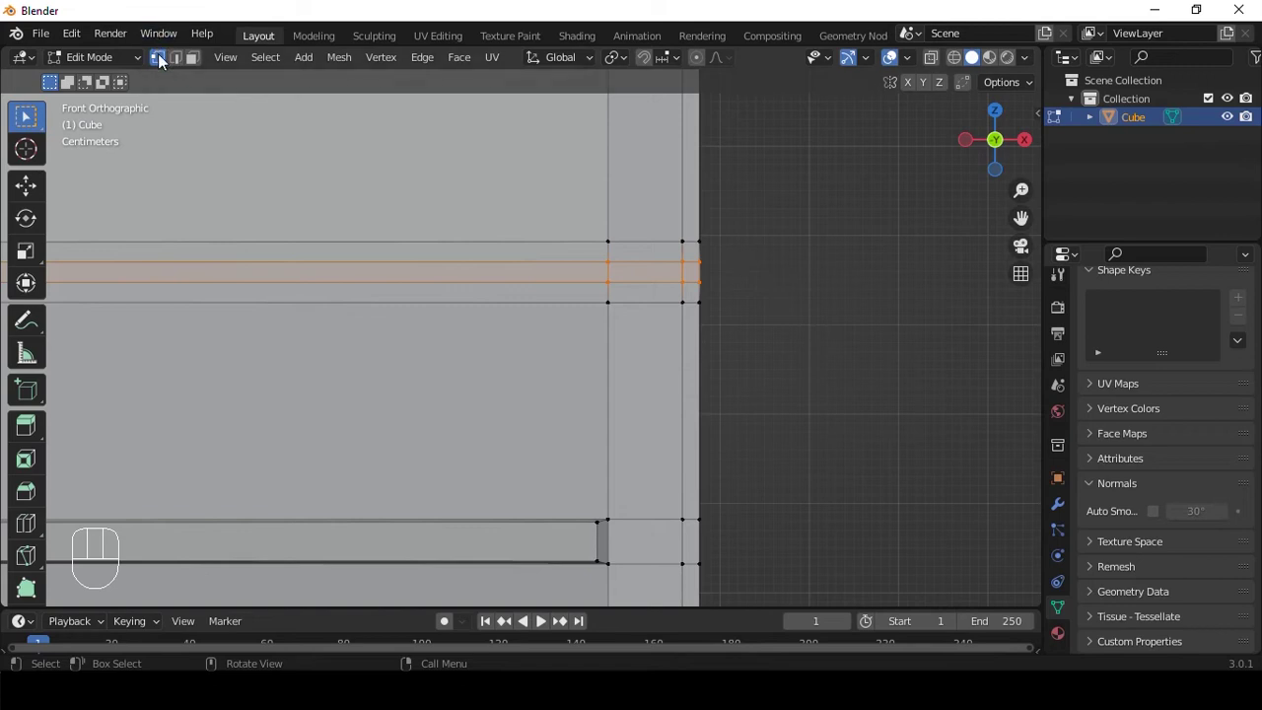
{"action": "key", "text": "alt+z"}
{"action": "middle_click", "coordinate": [795, 245]}
{"action": "left_click_drag", "start_coordinate": [659, 243], "coordinate": [702, 298]}
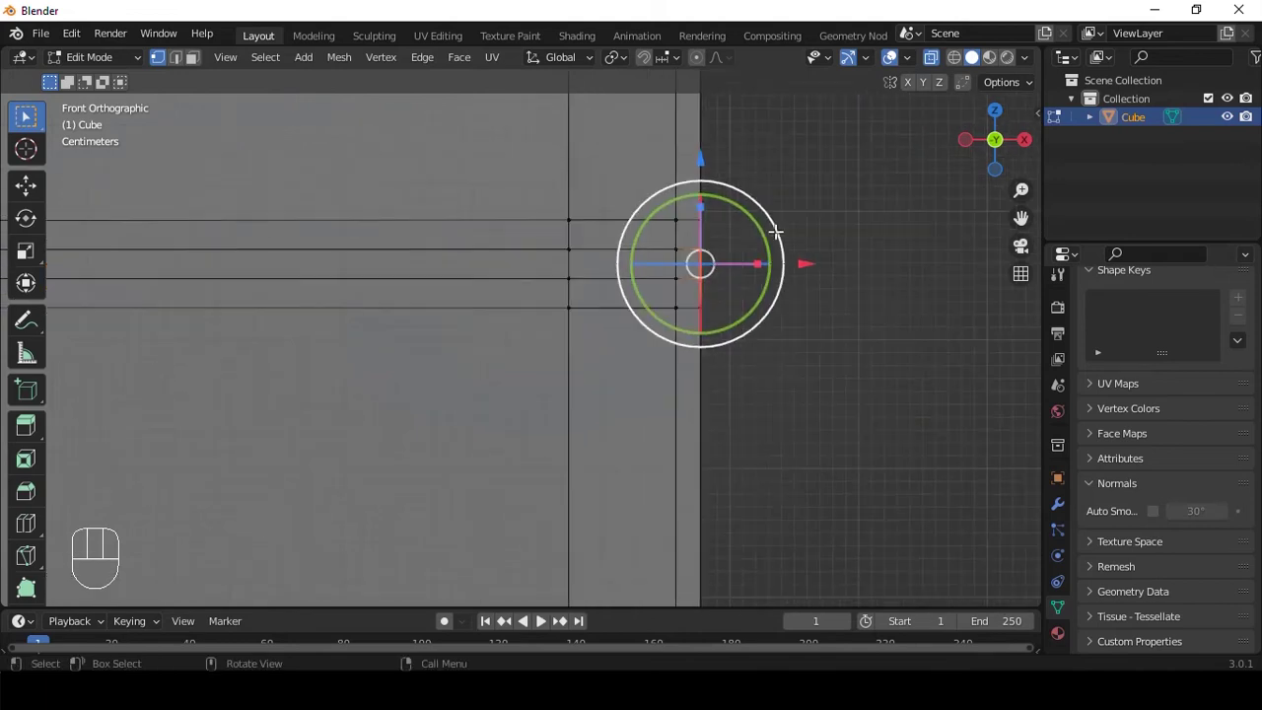
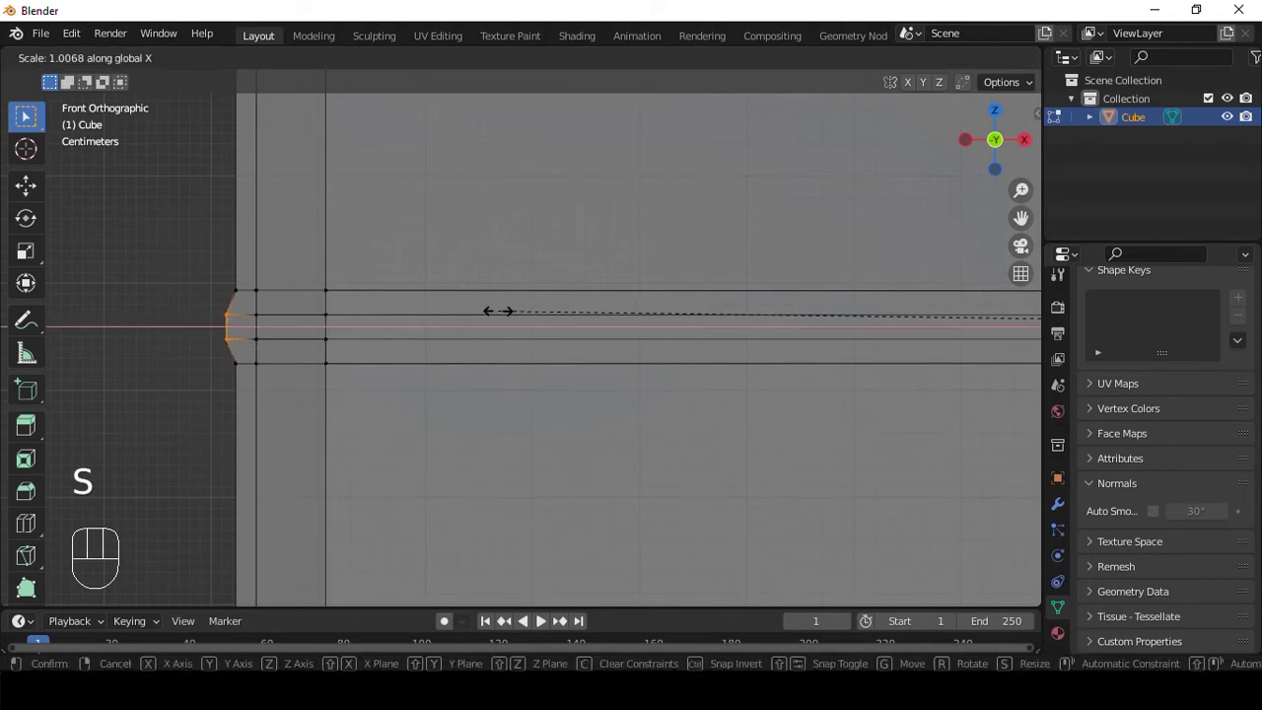
{"action": "key", "text": "Tab"}
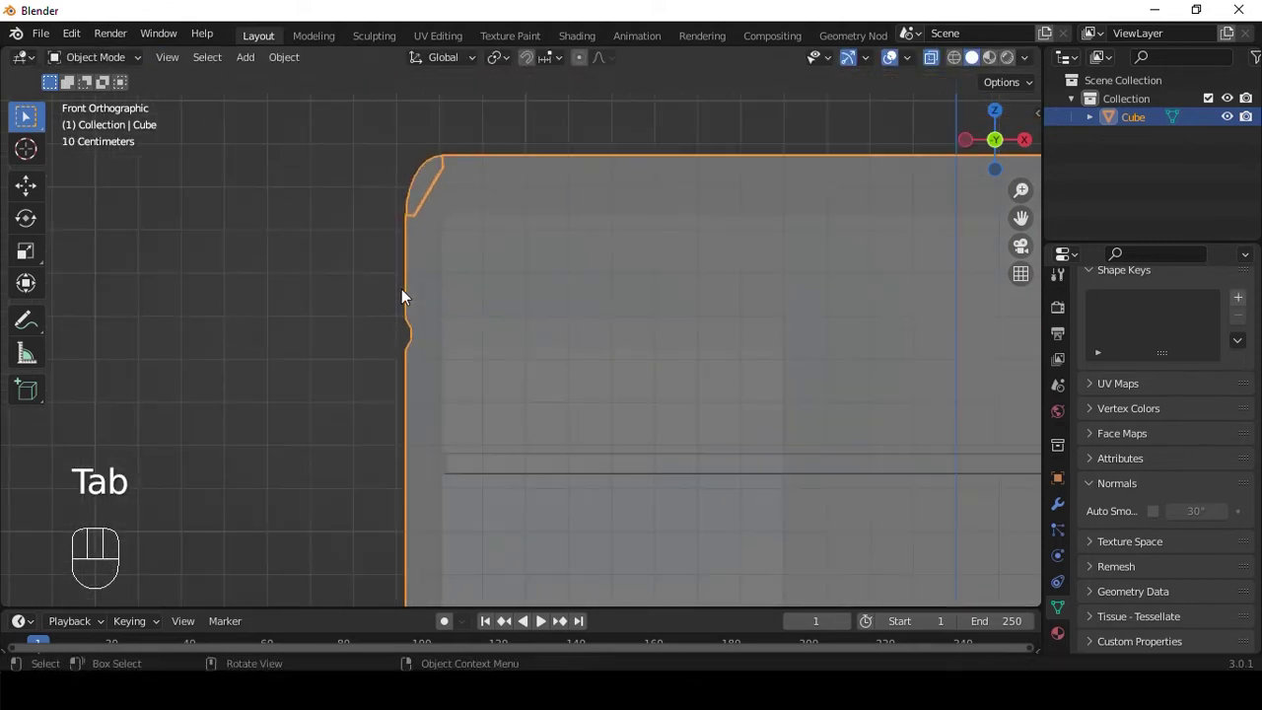
- Add a Subdivision Surface modifier to the pouch and shade it smooth
{"action": "key", "text": "alt+z"}
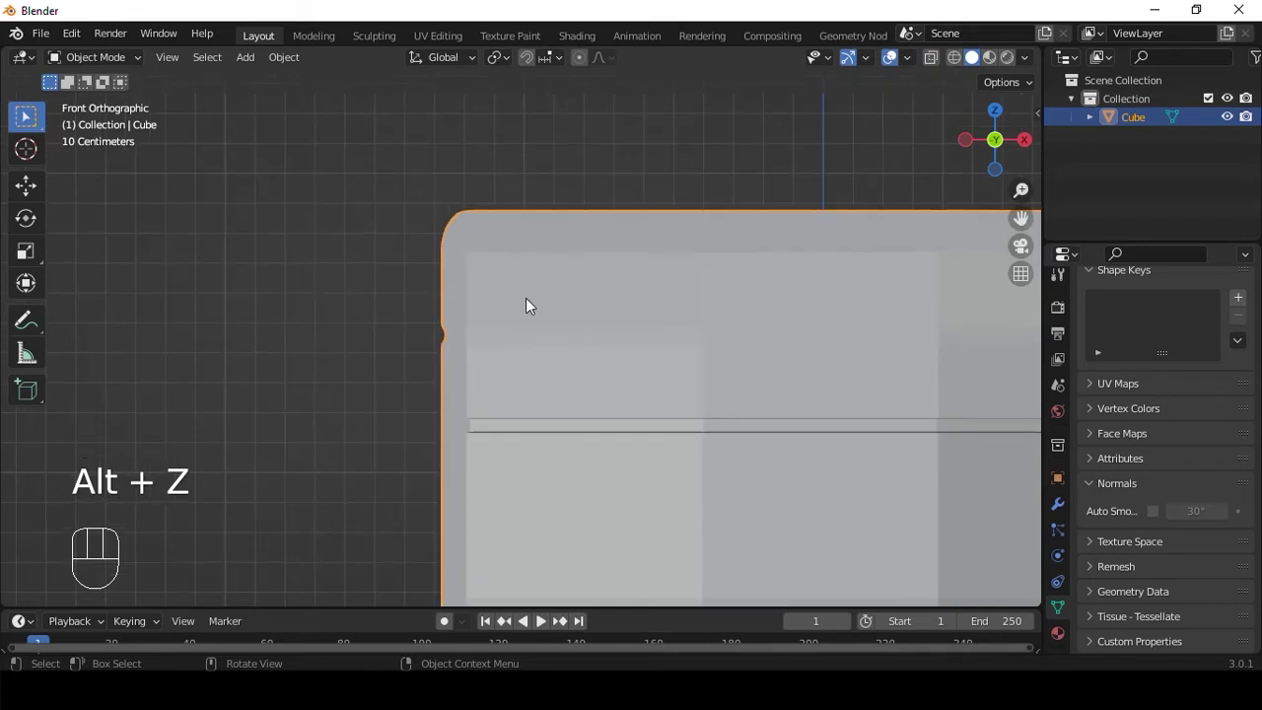
{"action": "key", "text": "ctrl+3"}
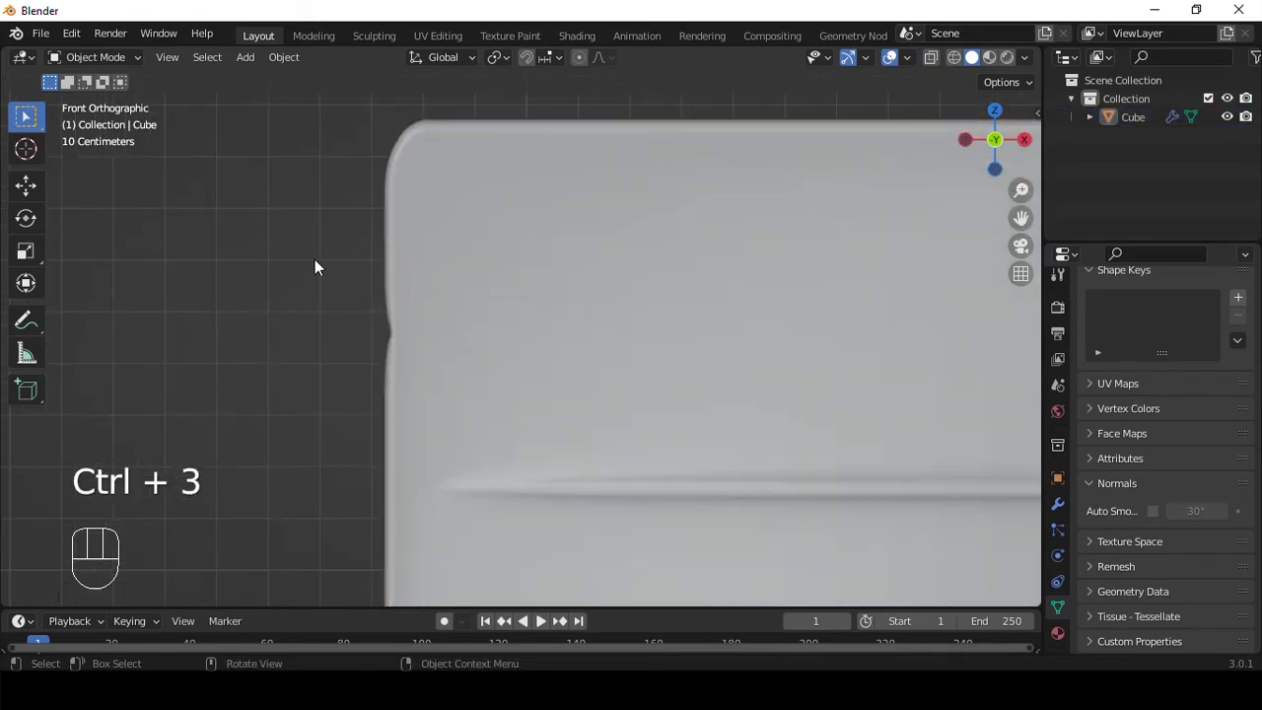
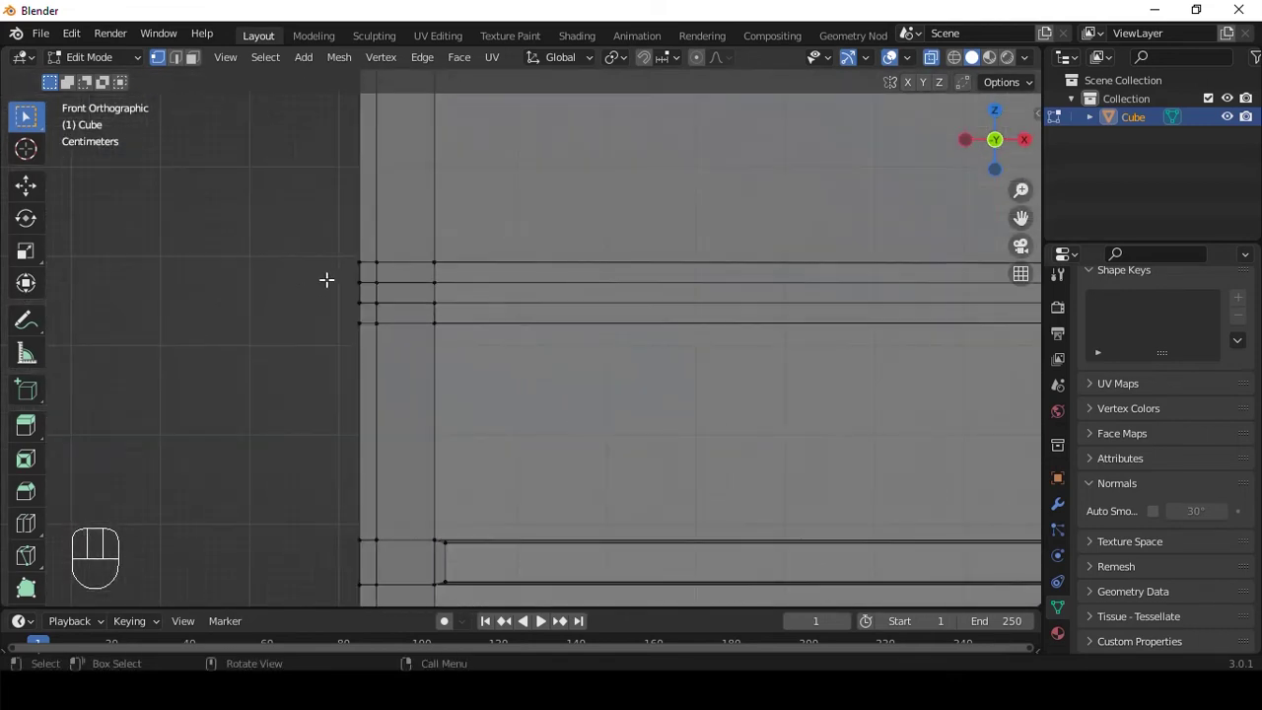
- Narrow the seal edge loop along its width and inspect the whole pouch's shape
{"action": "left_click", "coordinate": [360, 285]}
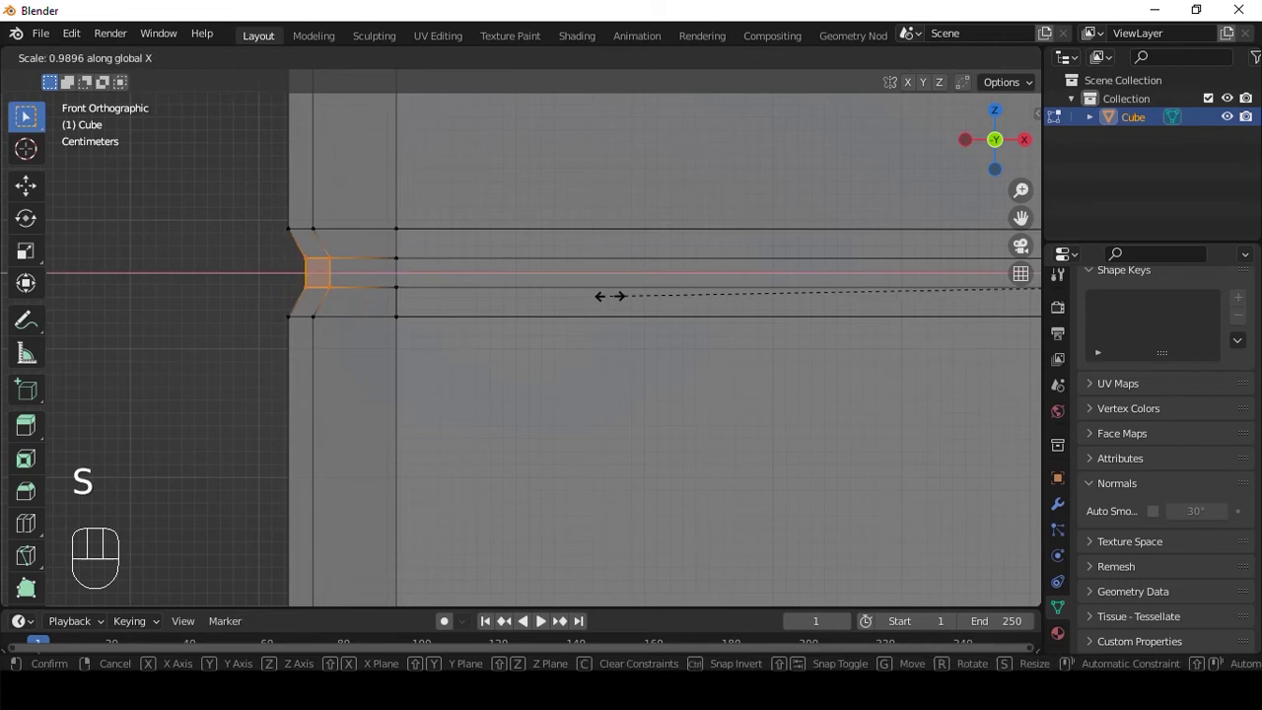
{"action": "key", "text": "Tab"}
{"action": "key", "text": "ctrl+3"}
{"action": "key", "text": "alt+z"}
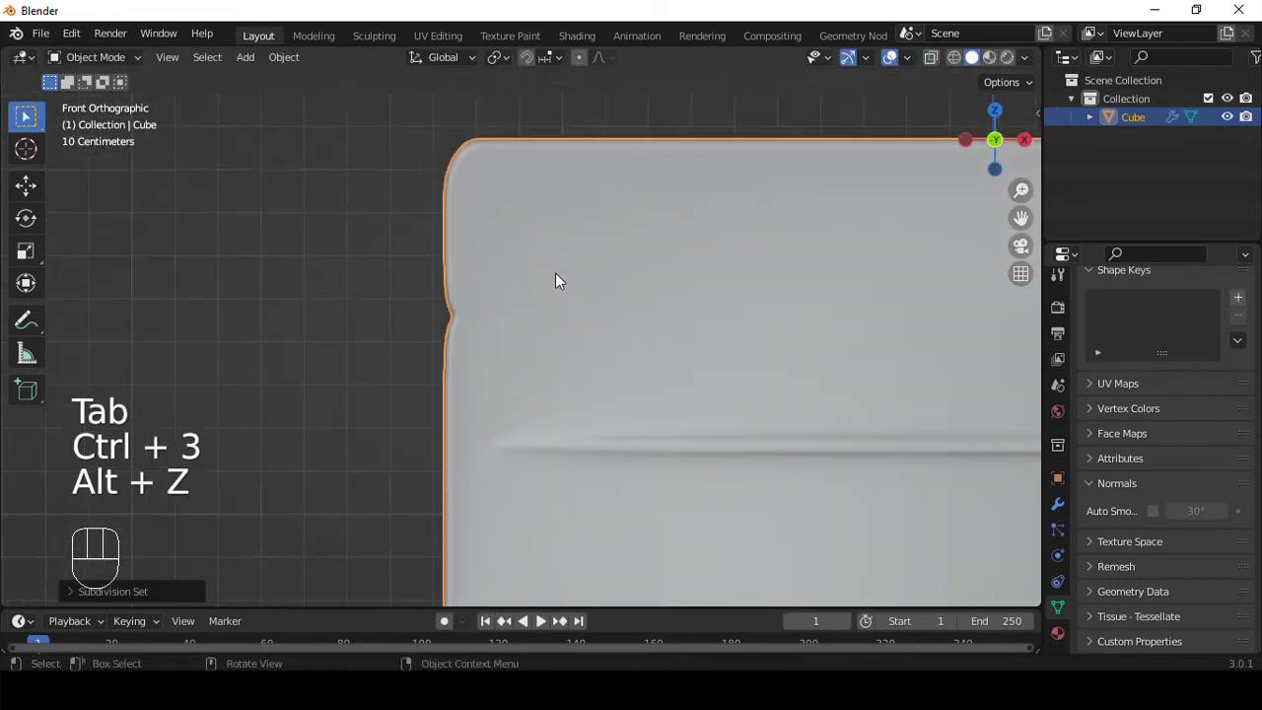
{"action": "middle_click", "coordinate": [628, 191]}
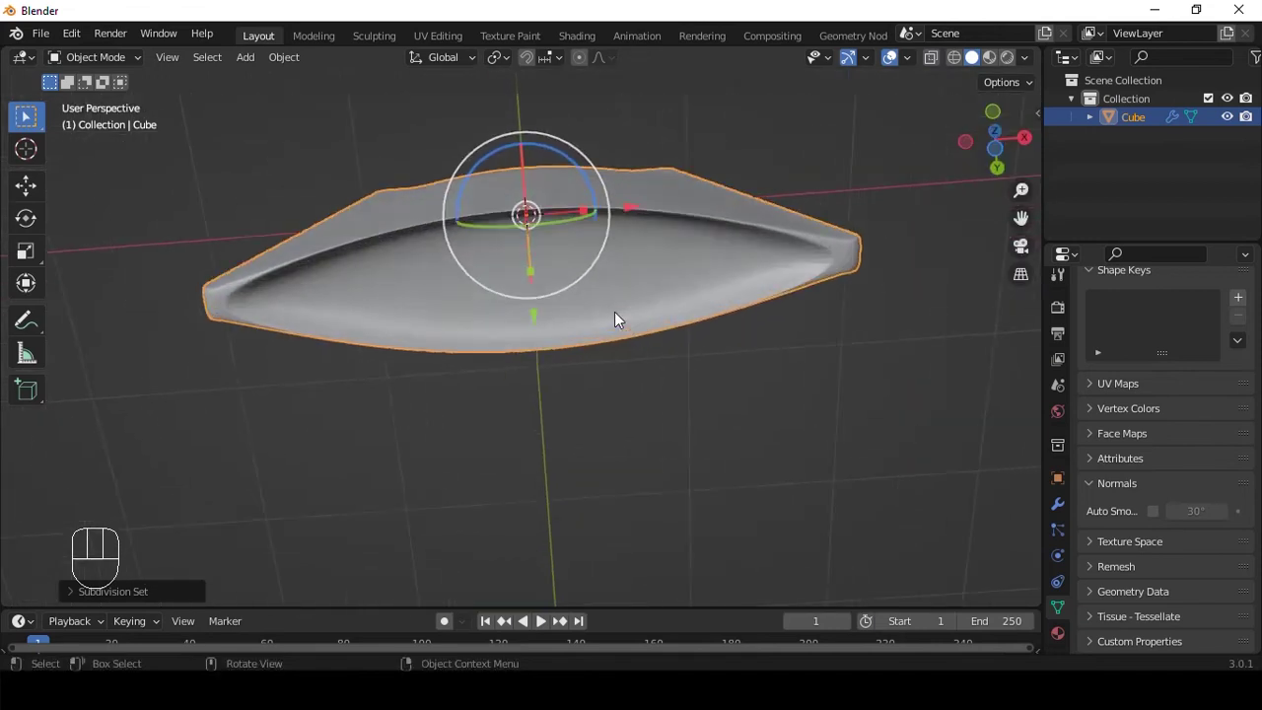
{"action": "left_click_drag", "start_coordinate": [751, 210], "coordinate": [604, 395]}
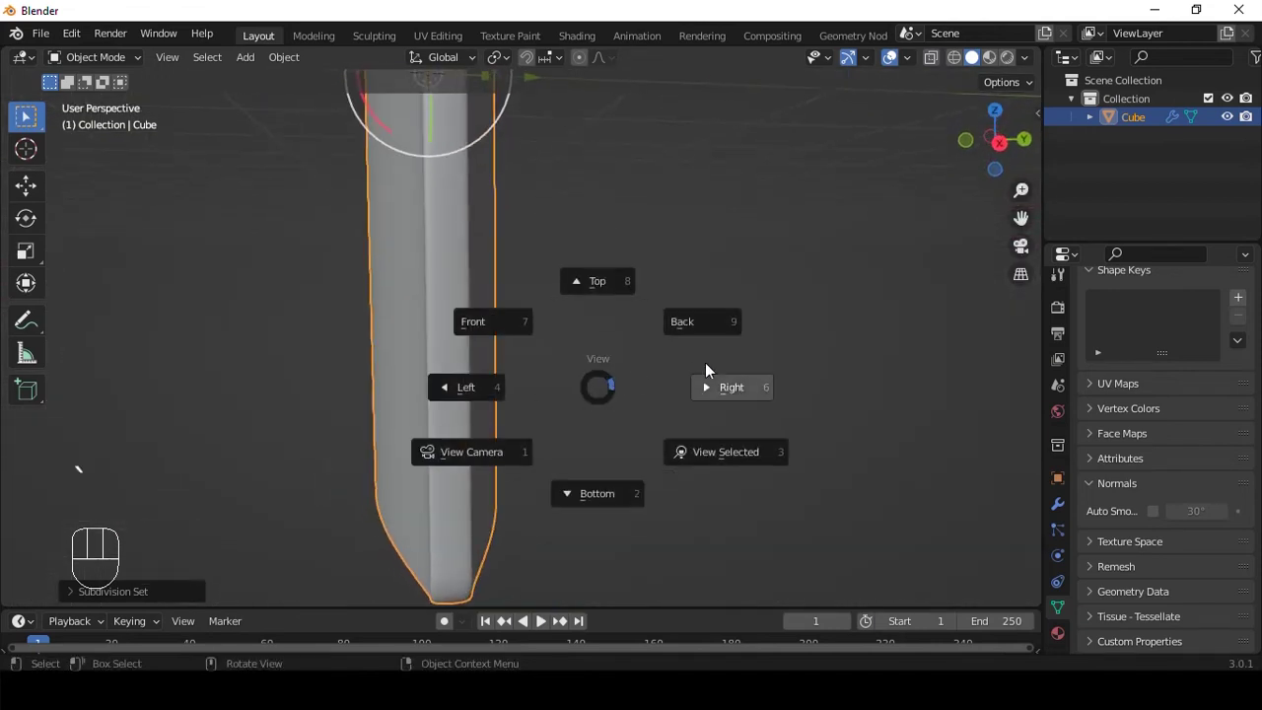
- From a straight side view, select the top section vertices of the pouch for tapering
{"action": "left_click_drag", "start_coordinate": [506, 295], "coordinate": [511, 407]}
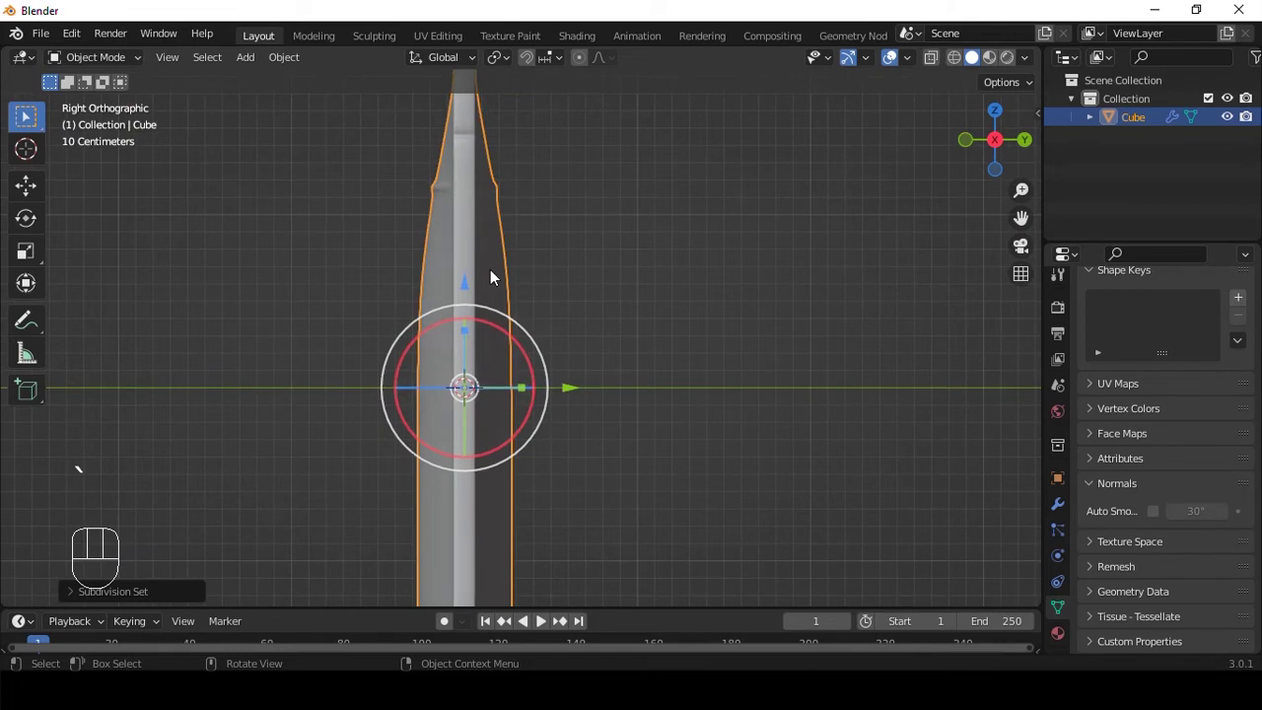
{"action": "key", "text": "Tab"}
{"action": "key", "text": "alt+z"}
{"action": "key", "text": "a"}
{"action": "left_click_drag", "start_coordinate": [474, 136], "coordinate": [500, 456]}
{"action": "middle_click", "coordinate": [544, 172]}
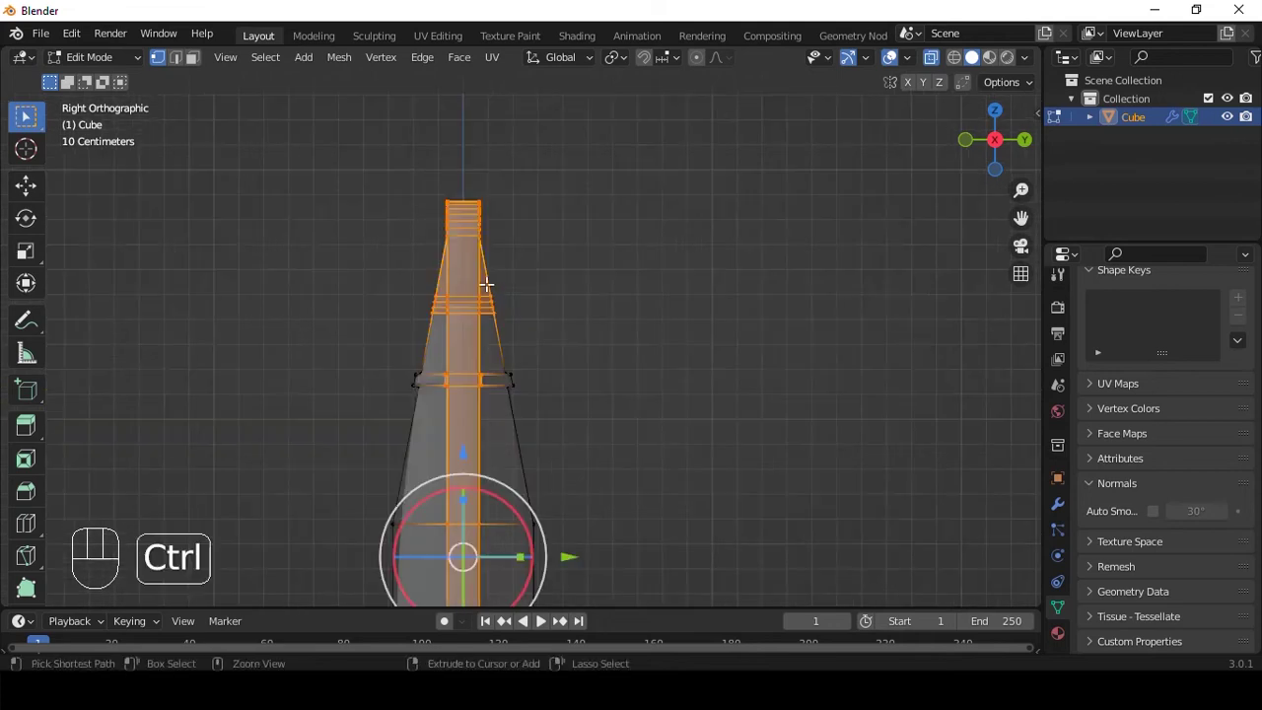
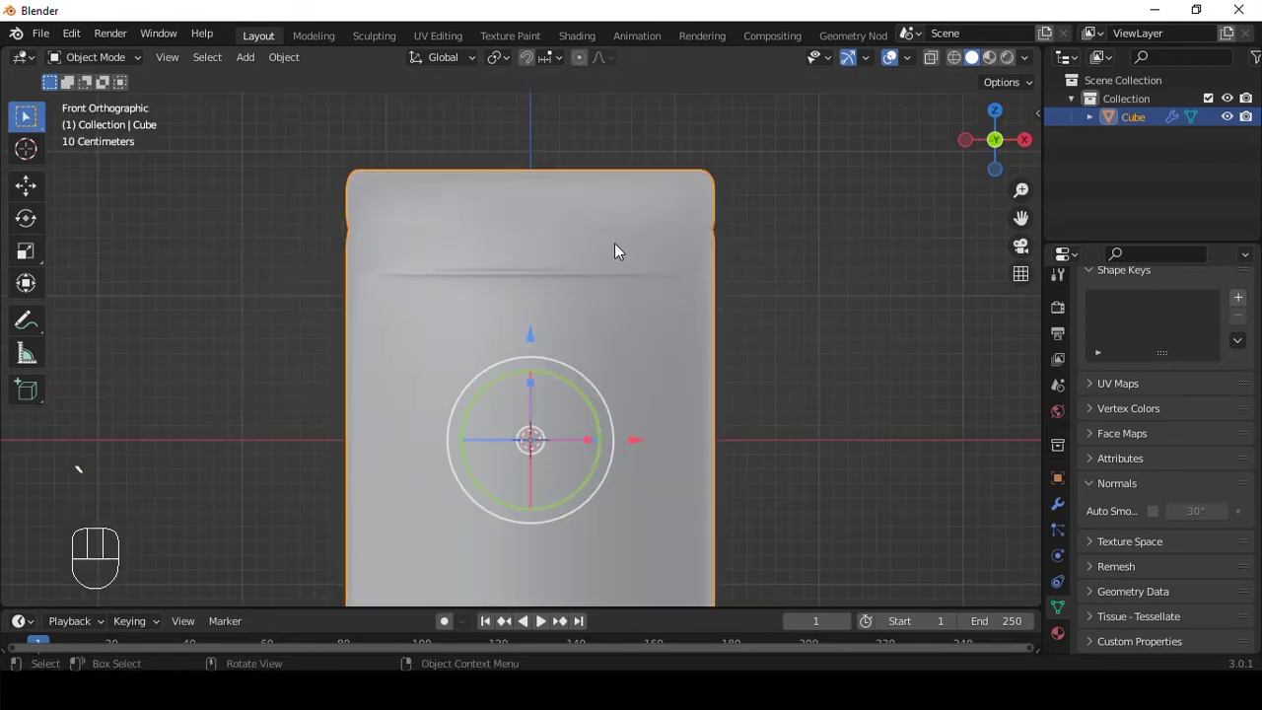
- Add loop cuts near the seal and slide them toward the right and left sides
{"action": "middle_click", "coordinate": [570, 263]}
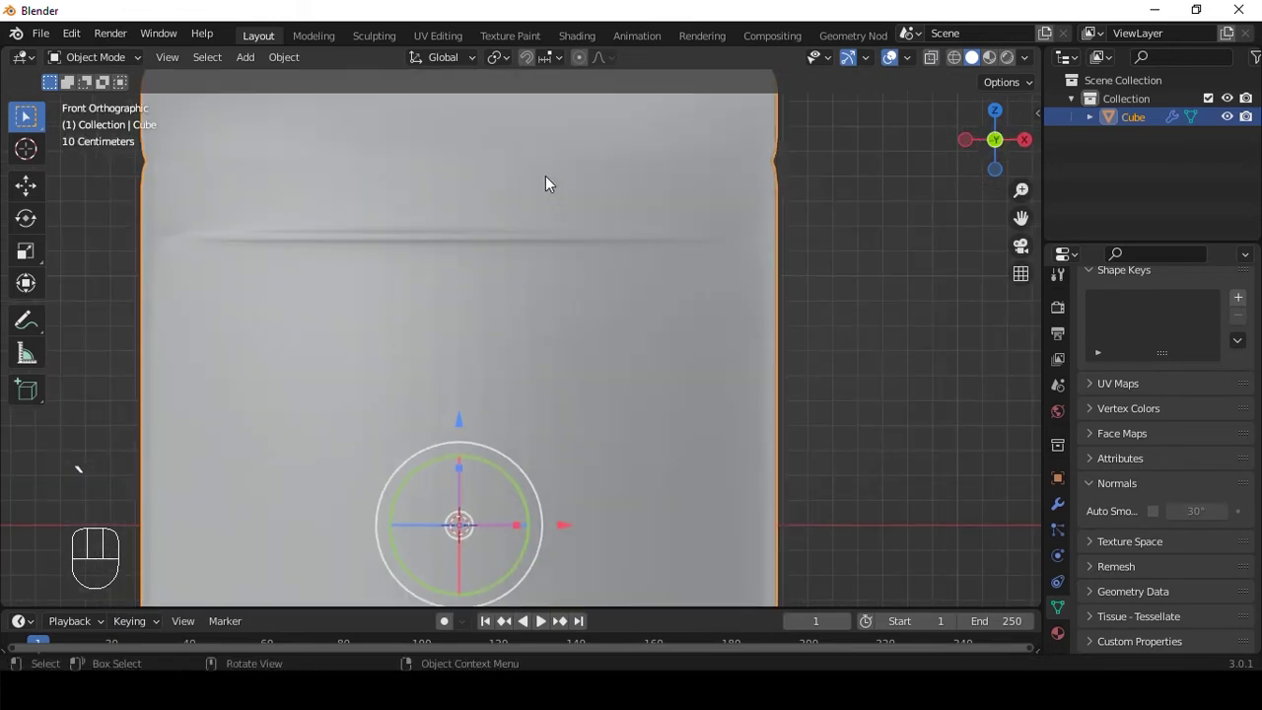
{"action": "key", "text": "Tab"}
{"action": "key", "text": "ctrl+r"}
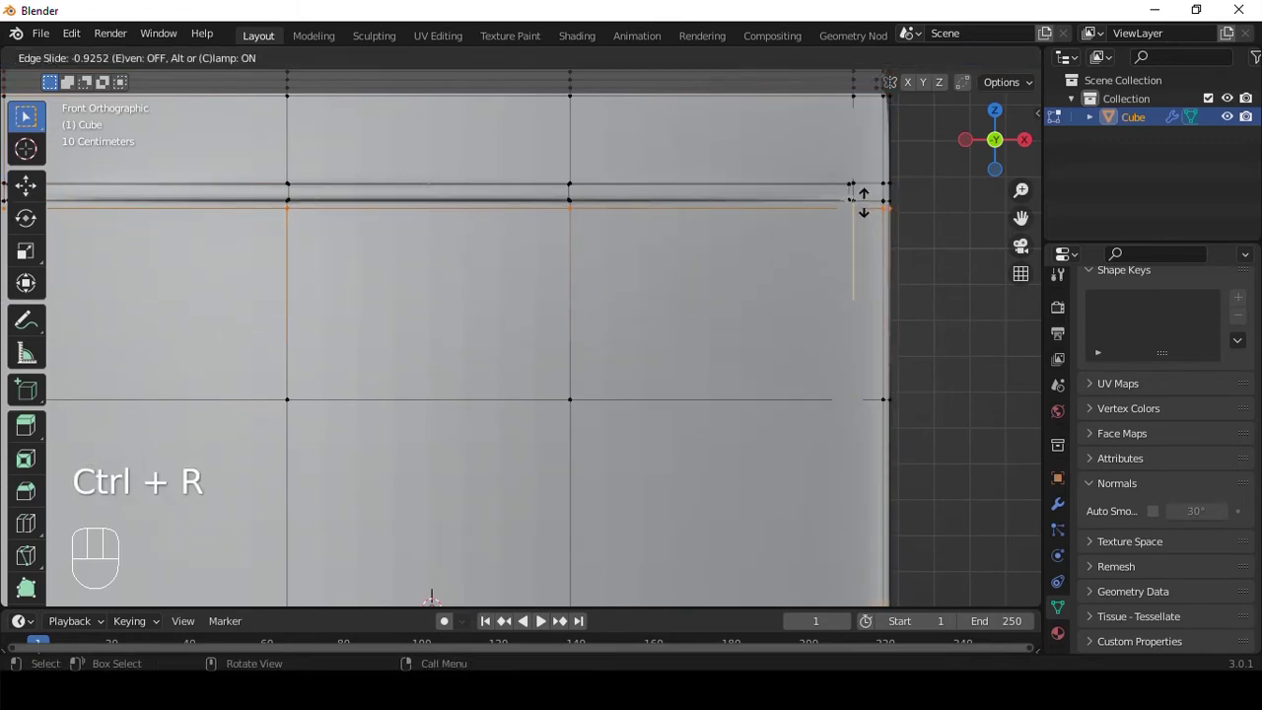
{"action": "key", "text": "ctrl+r"}
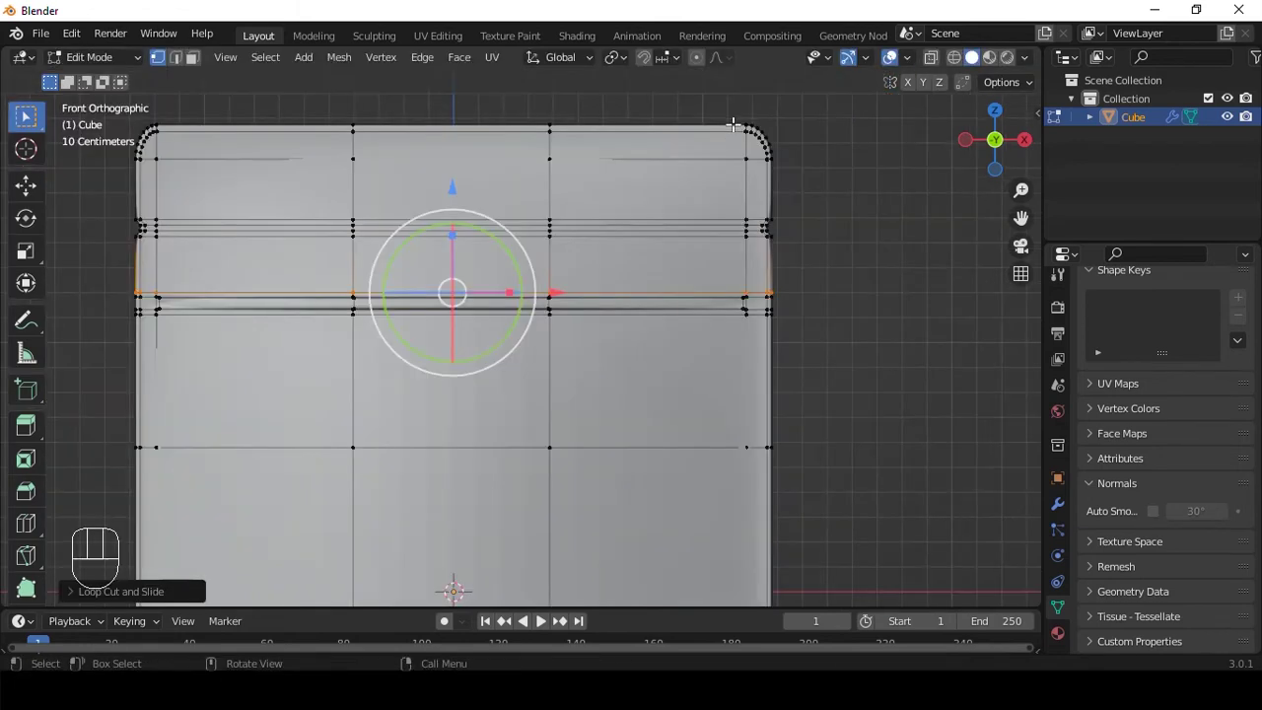
{"action": "key", "text": "ctrl+r"}
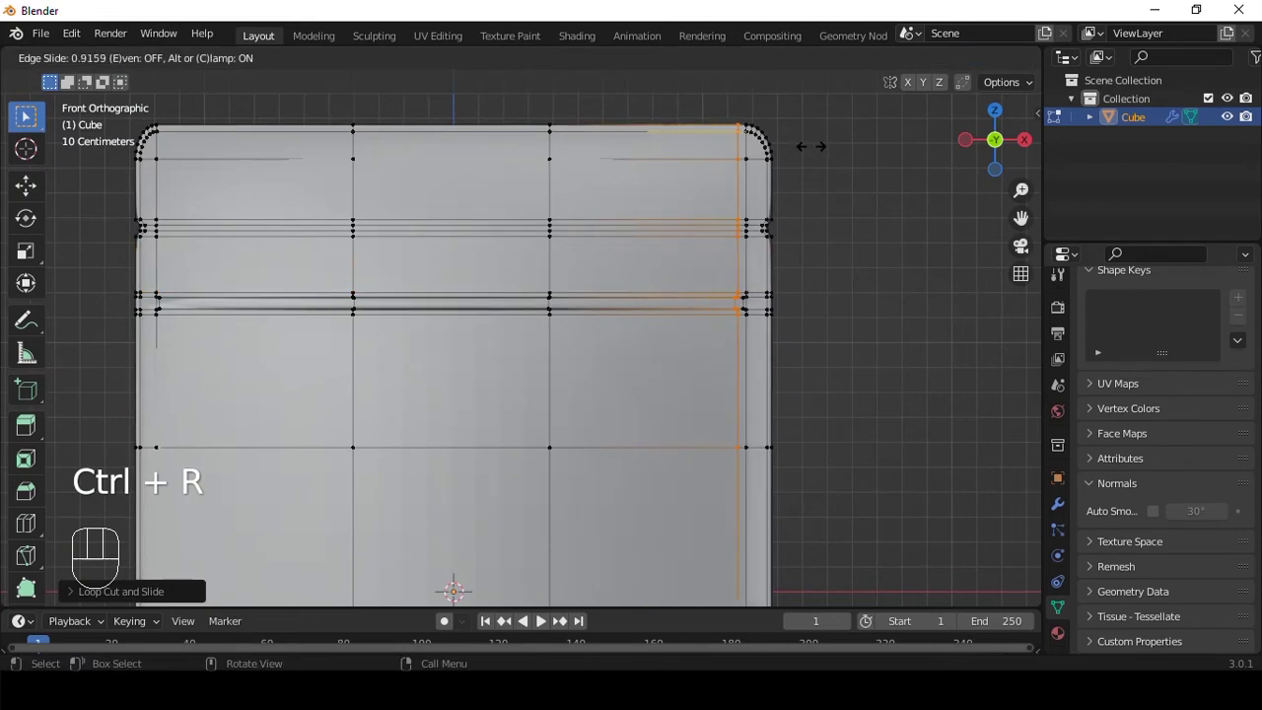
{"action": "key", "text": "ctrl+r"}
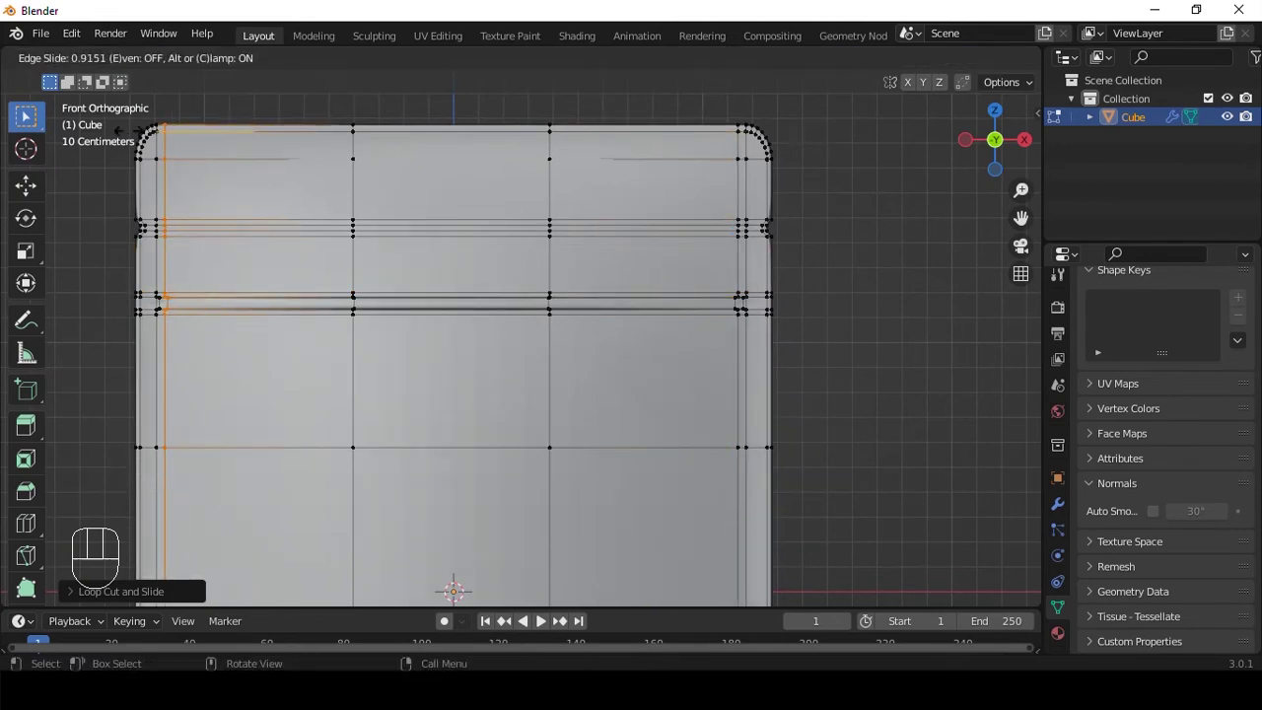
{"action": "key", "text": "Tab"}
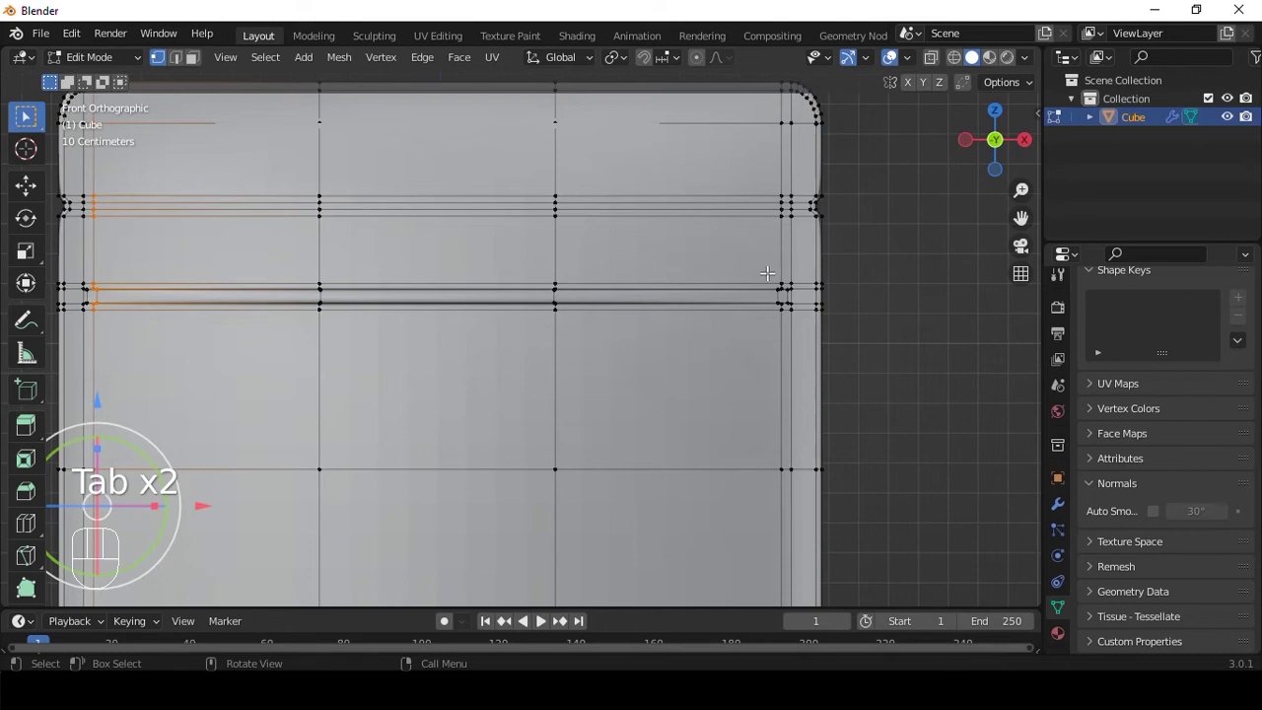
{"action": "key", "text": "ctrl+r"}
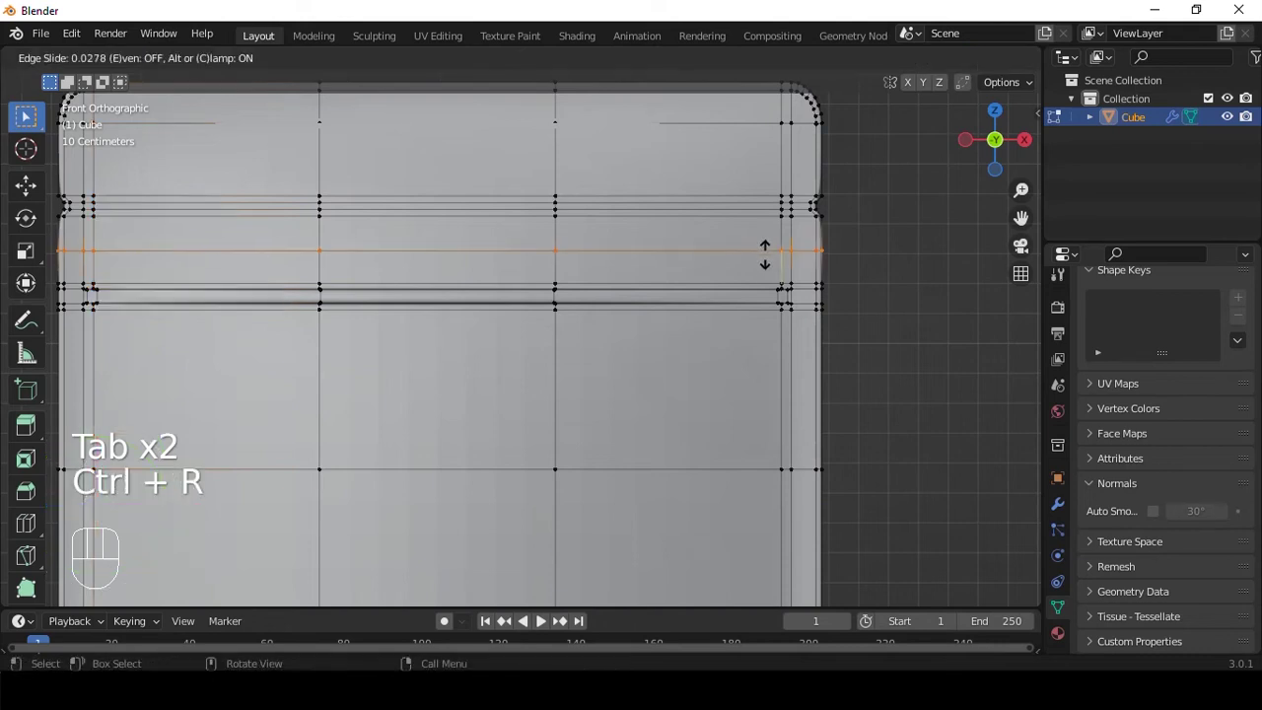
{"action": "key", "text": "ctrl+z"}
- Add new edge loops near the side rim and slide them outward toward the rim
{"action": "middle_click", "coordinate": [705, 263]}
{"action": "left_click", "coordinate": [705, 263]}
{"action": "key", "text": "Tab"}
{"action": "left_click_drag", "start_coordinate": [646, 251], "coordinate": [649, 268]}
{"action": "middle_click", "coordinate": [698, 266]}
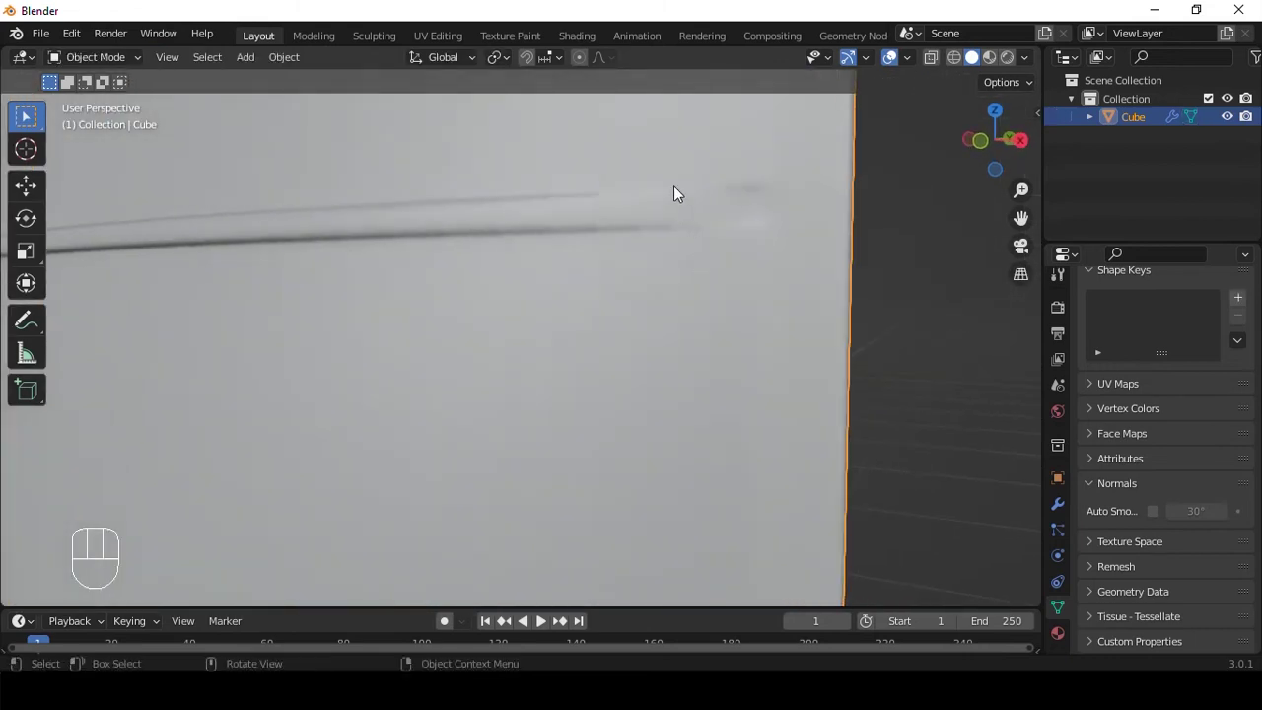
{"action": "middle_click", "coordinate": [742, 201]}
{"action": "key", "text": "Tab"}
{"action": "key", "text": "`"}
{"action": "key", "text": "ctrl+r"}
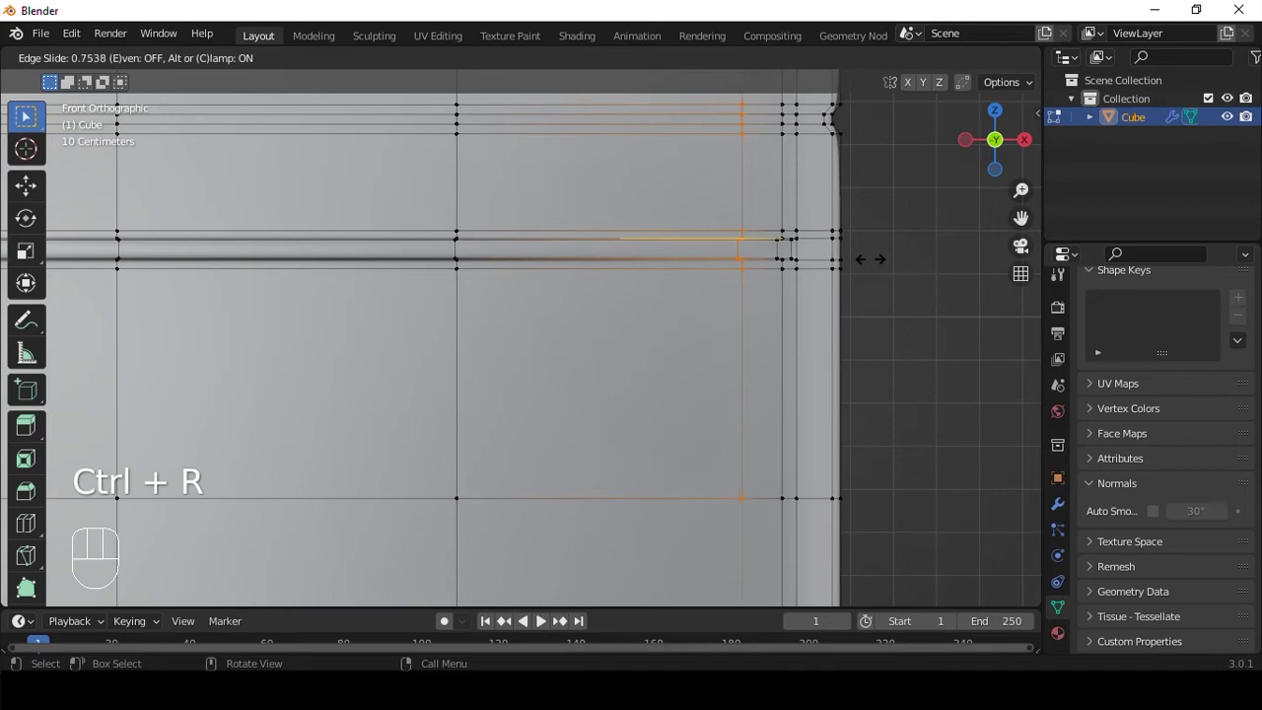
{"action": "key", "text": "Tab"}
{"action": "left_click_drag", "start_coordinate": [765, 257], "coordinate": [794, 260]}
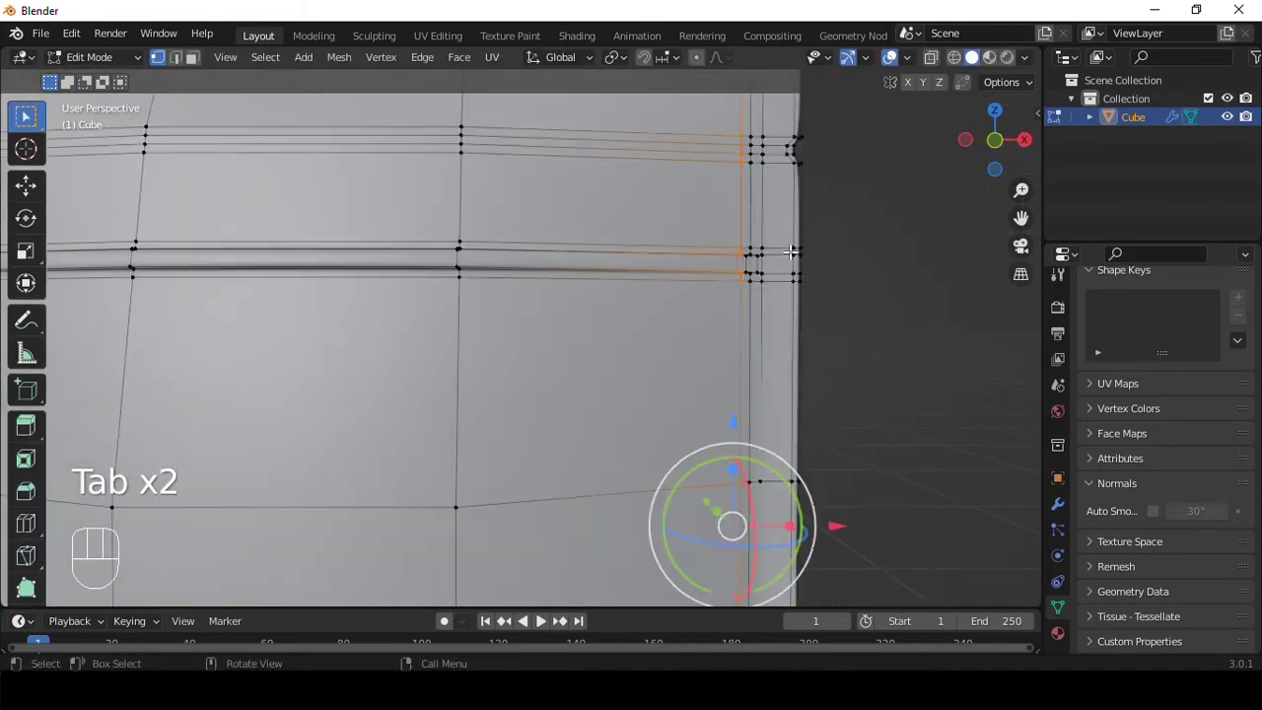
{"action": "key", "text": "ctrl+z"}
- Slide the rim edge loops tight against the edge and return to a front view of the pouch
{"action": "middle_click", "coordinate": [696, 254]}
{"action": "key", "text": "Tab"}
{"action": "key", "text": "alt+z"}
{"action": "key", "text": "ctrl+r"}
{"action": "key", "text": "Tab"}
{"action": "left_click_drag", "start_coordinate": [526, 273], "coordinate": [644, 255]}
{"action": "left_click_drag", "start_coordinate": [426, 253], "coordinate": [485, 248]}
{"action": "key", "text": "`"}
{"action": "middle_click", "coordinate": [448, 230]}
{"action": "key", "text": "Tab"}
{"action": "left_click_drag", "start_coordinate": [620, 219], "coordinate": [490, 239]}
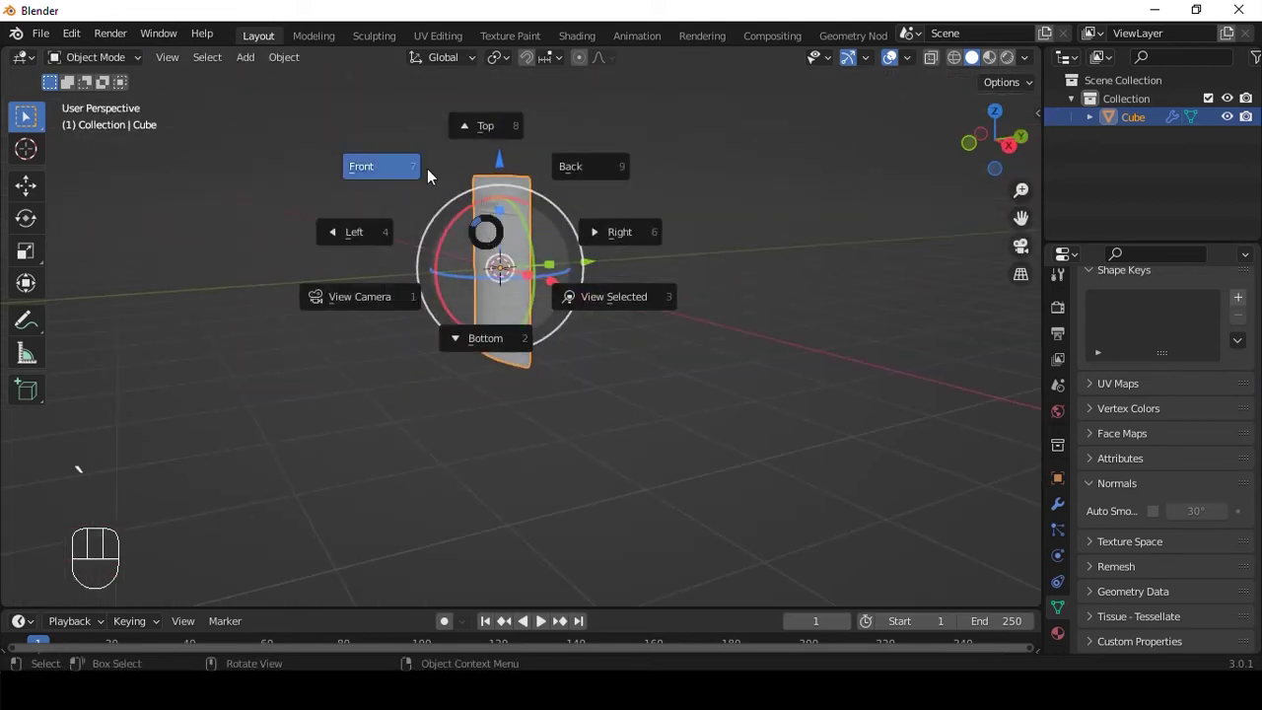
{"action": "middle_click", "coordinate": [576, 280]}
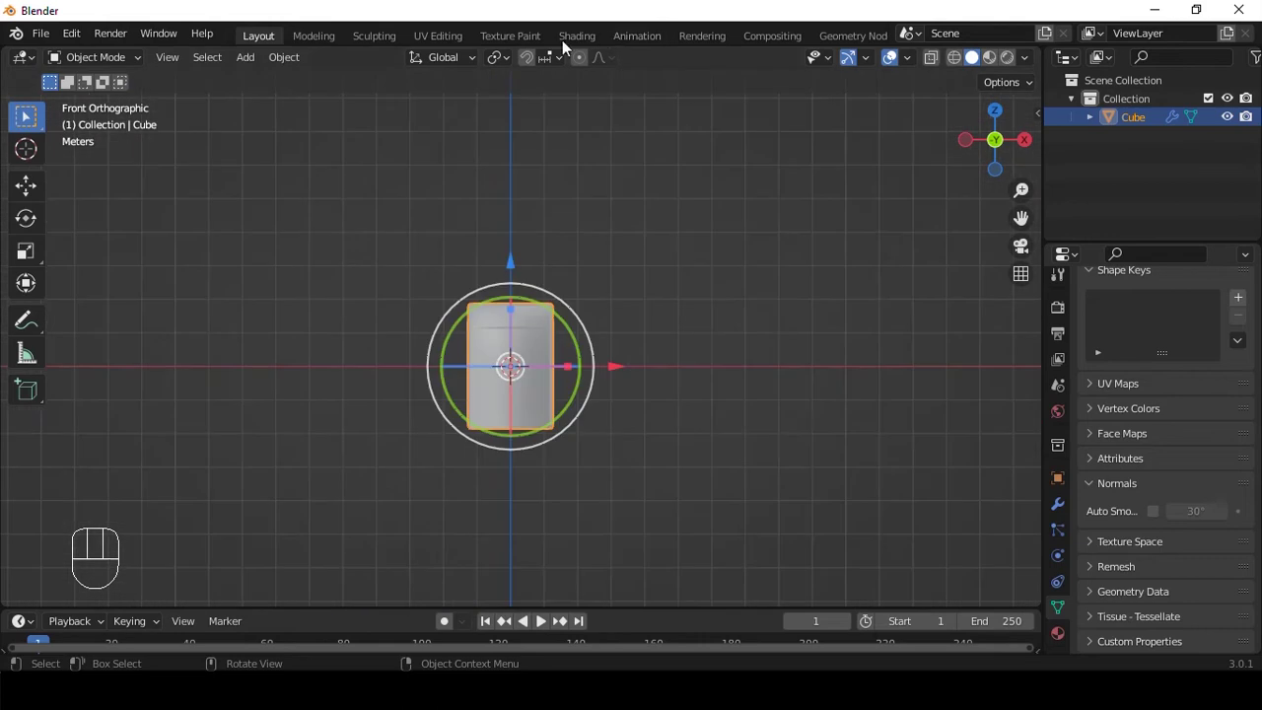
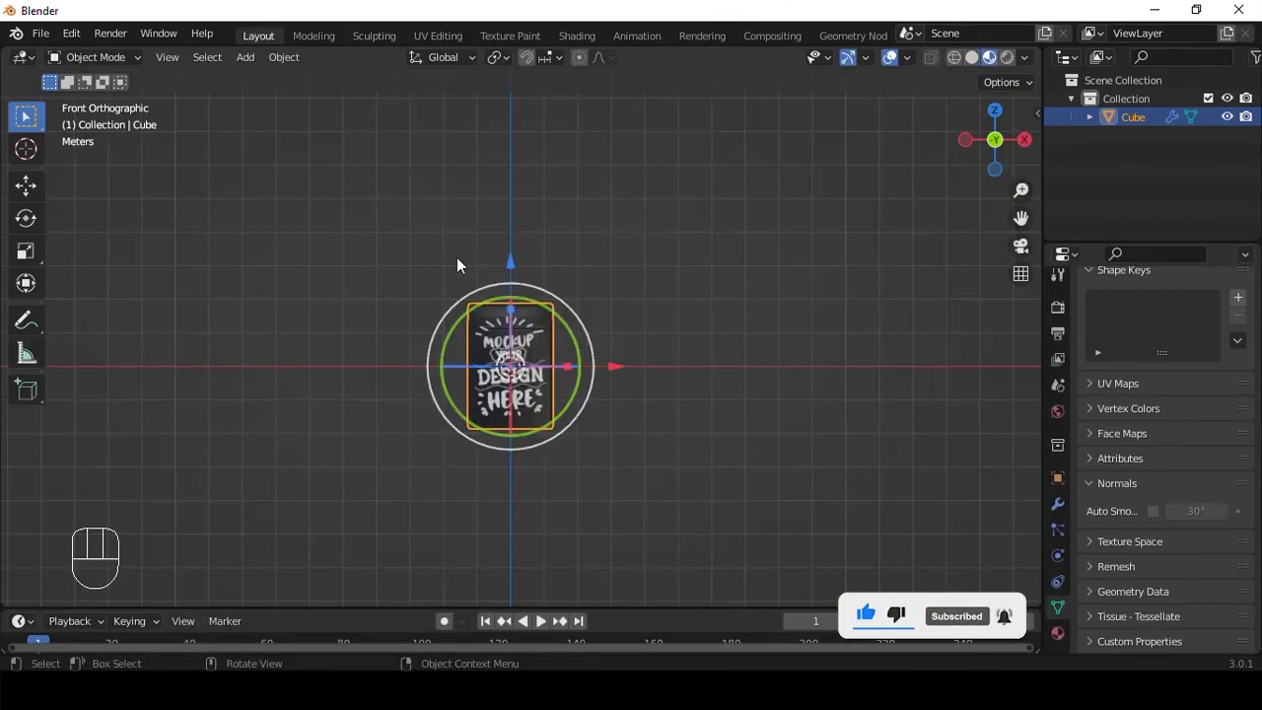
- Add an edge loop near the pouch top and reposition it to tighten the top edge
{"action": "left_click_drag", "start_coordinate": [633, 271], "coordinate": [636, 398]}
{"action": "key", "text": "Tab"}
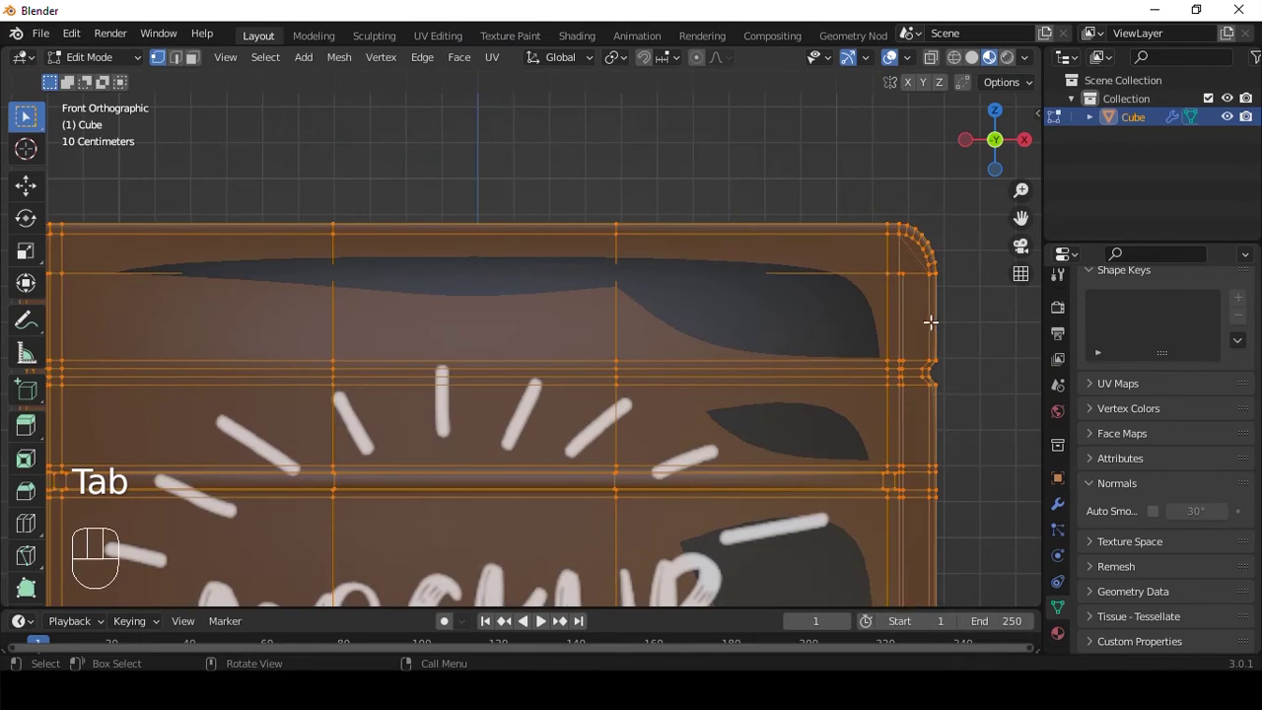
{"action": "key", "text": "ctrl+r"}
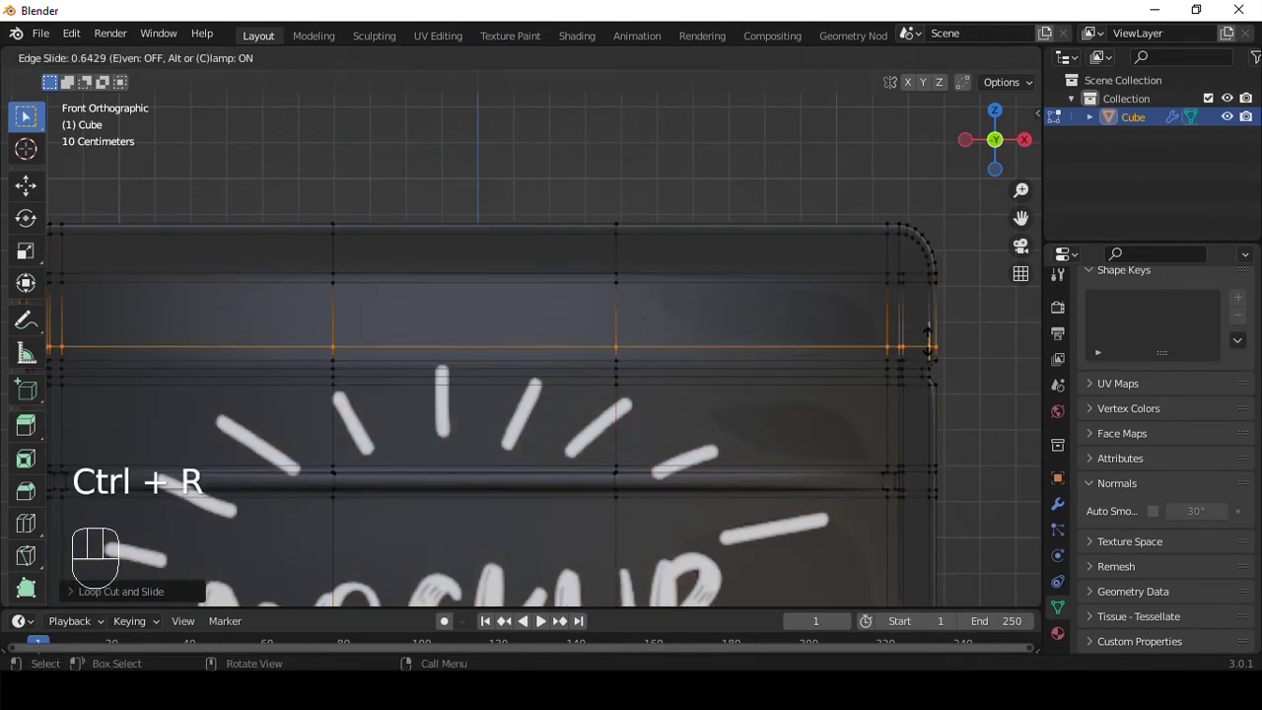
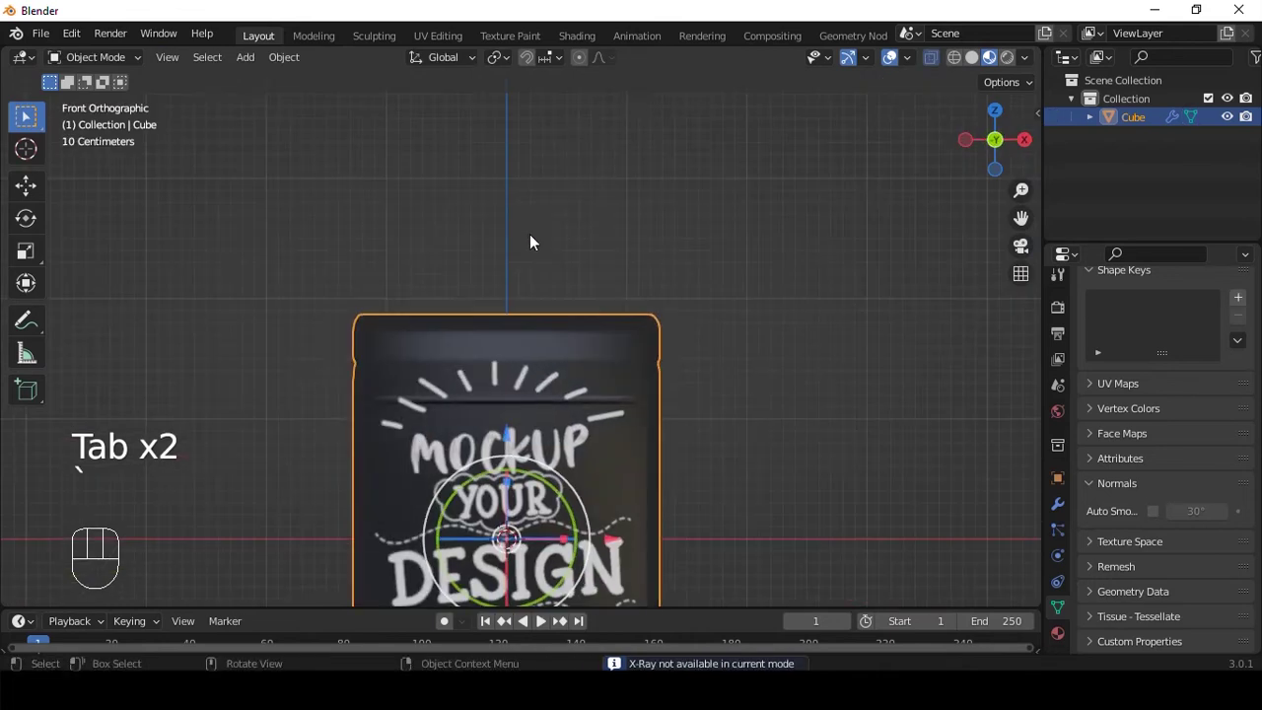
{"action": "middle_click", "coordinate": [545, 326]}
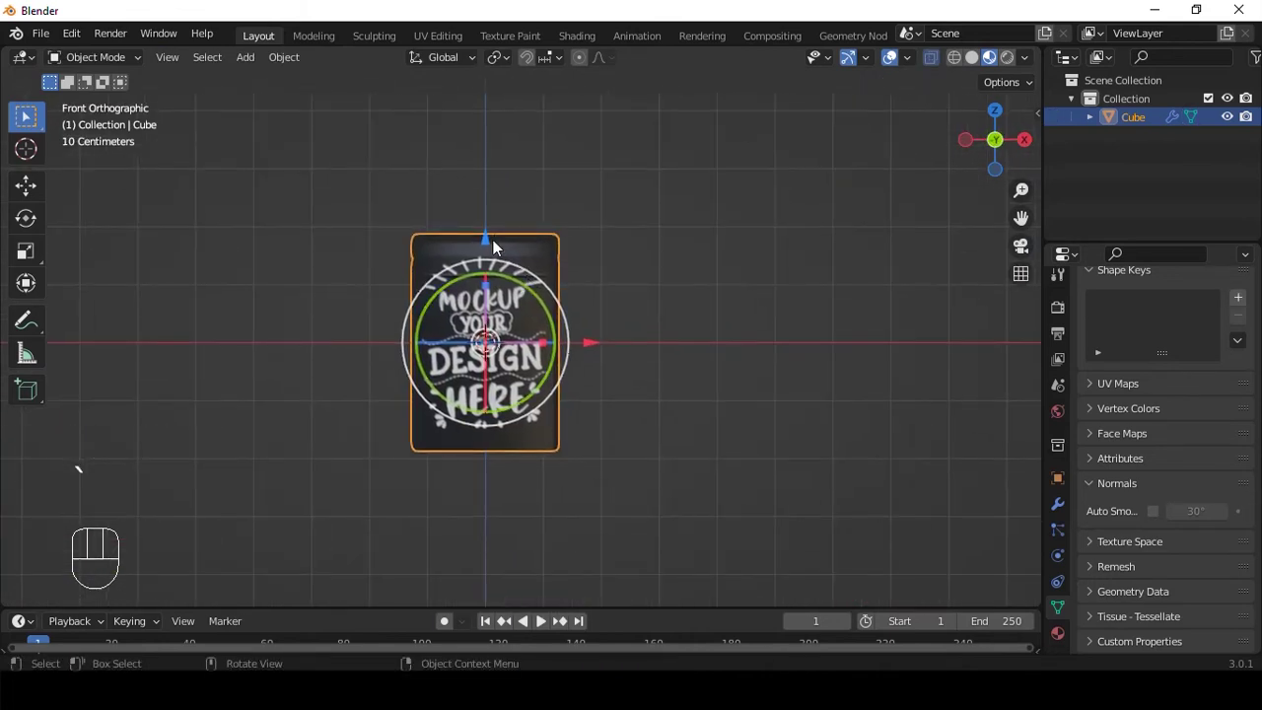
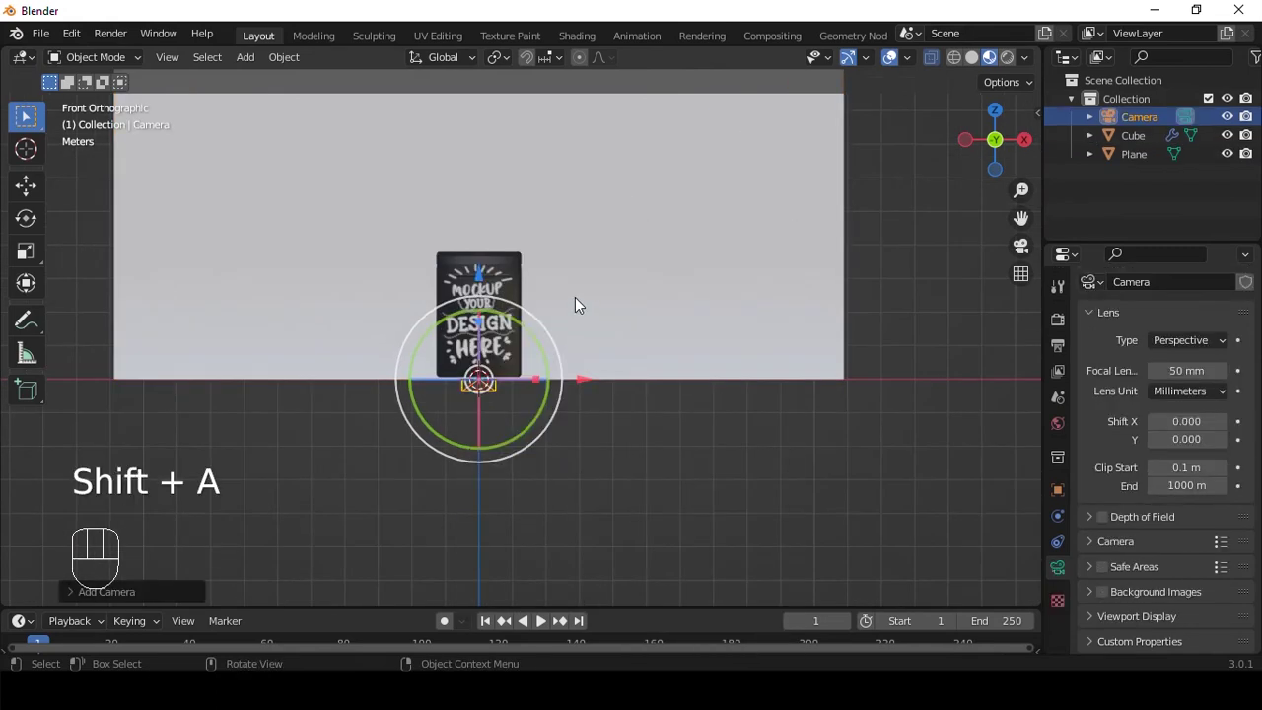
- Look through the scene camera and reframe the labelled pouch closer up against the backdrop
{"action": "middle_click", "coordinate": [607, 350]}
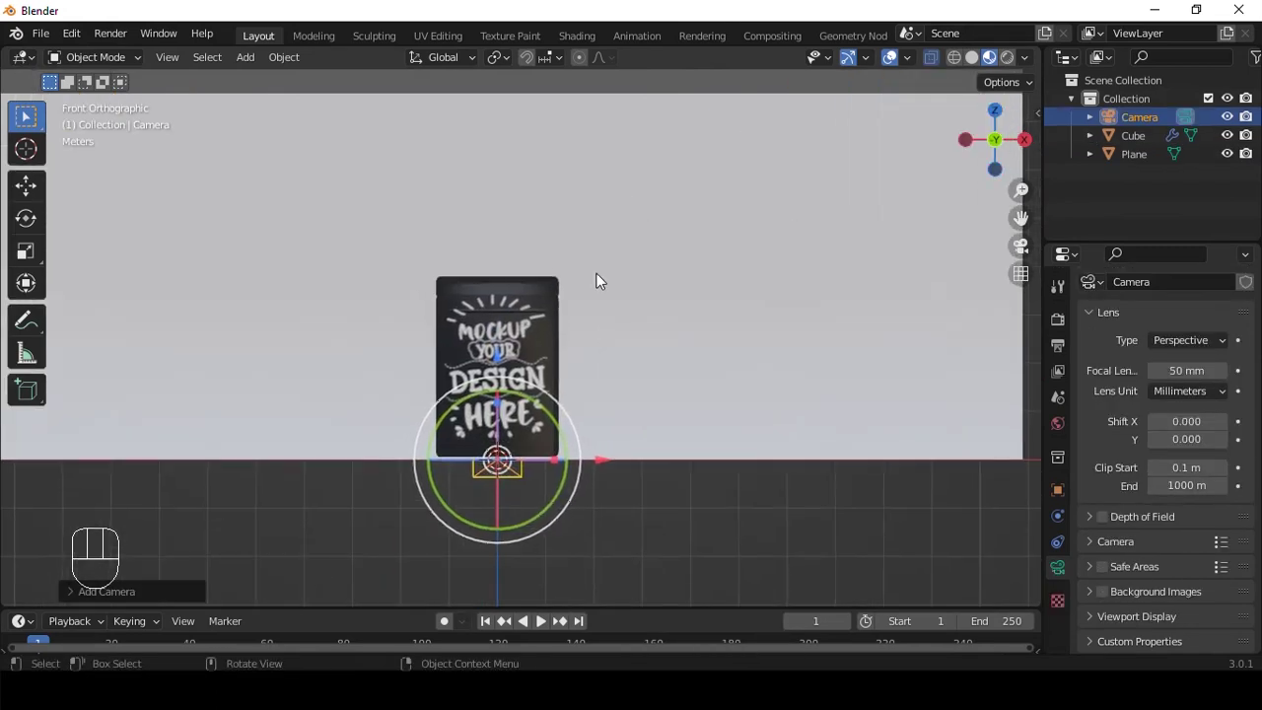
{"action": "key", "text": "ctrl+alt+KP_0"}
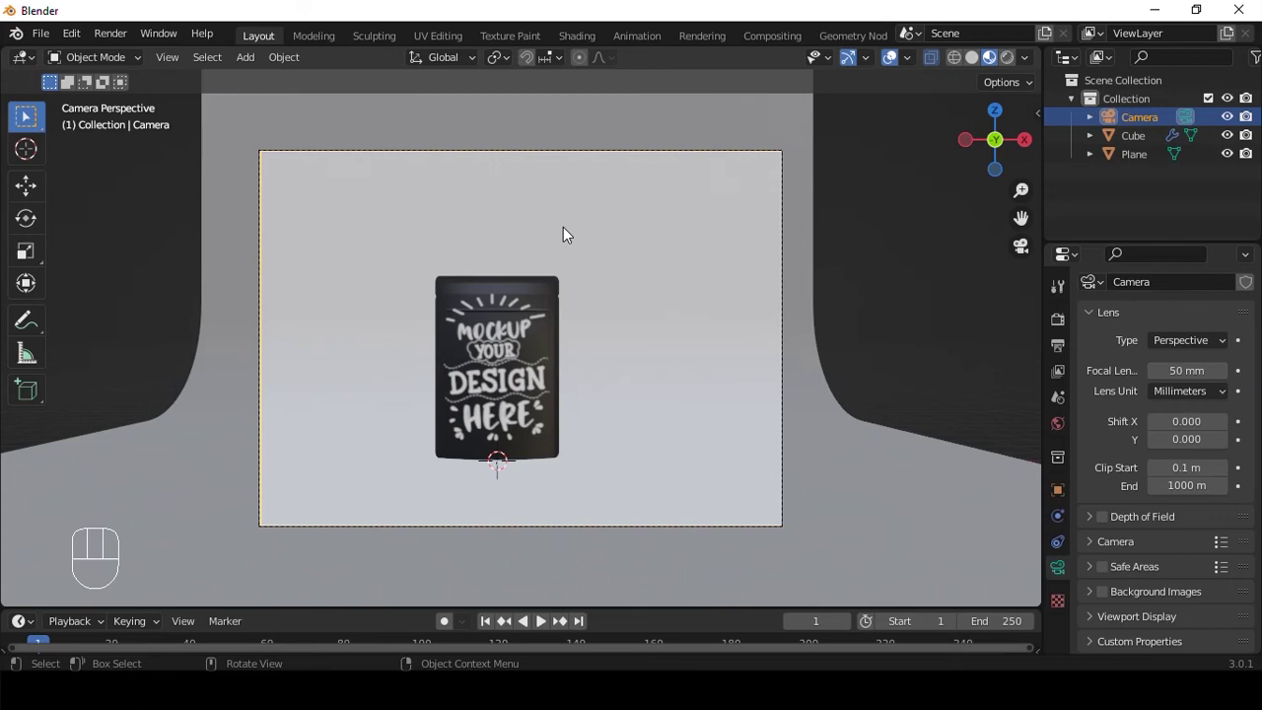
{"action": "key", "text": "q"}
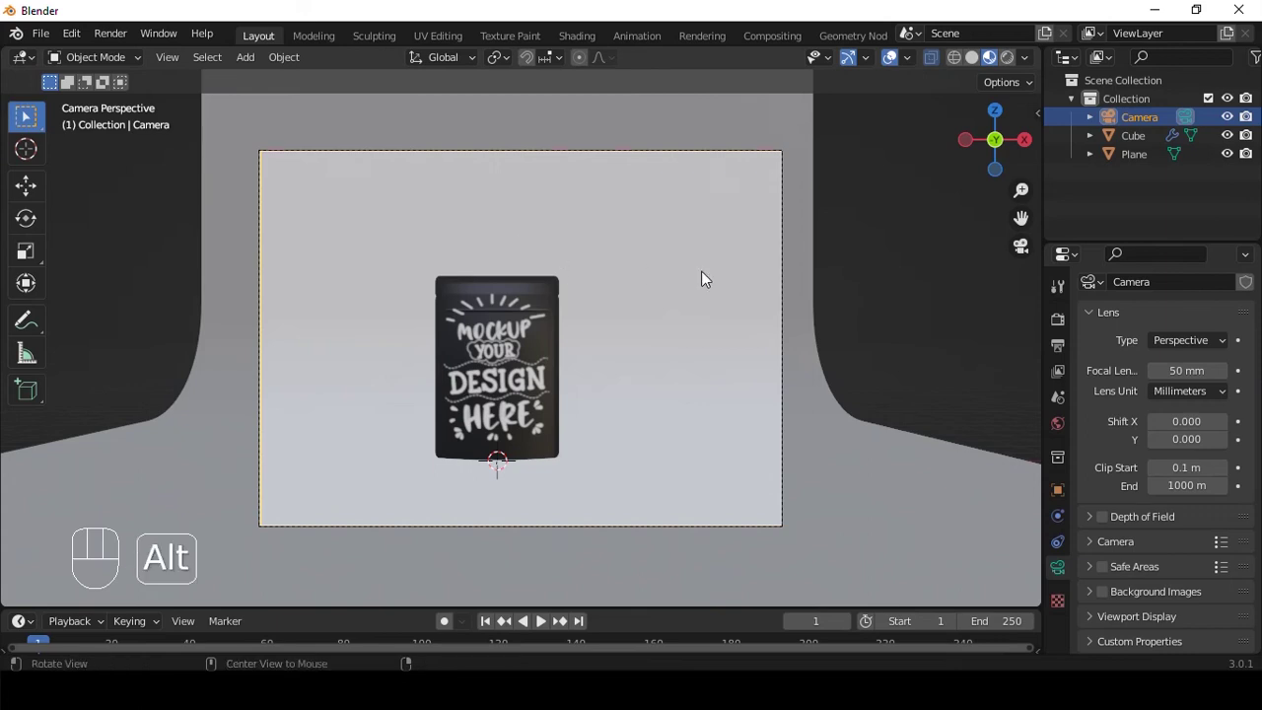
{"action": "middle_click", "coordinate": [633, 285]}
{"action": "middle_click", "coordinate": [659, 279]}
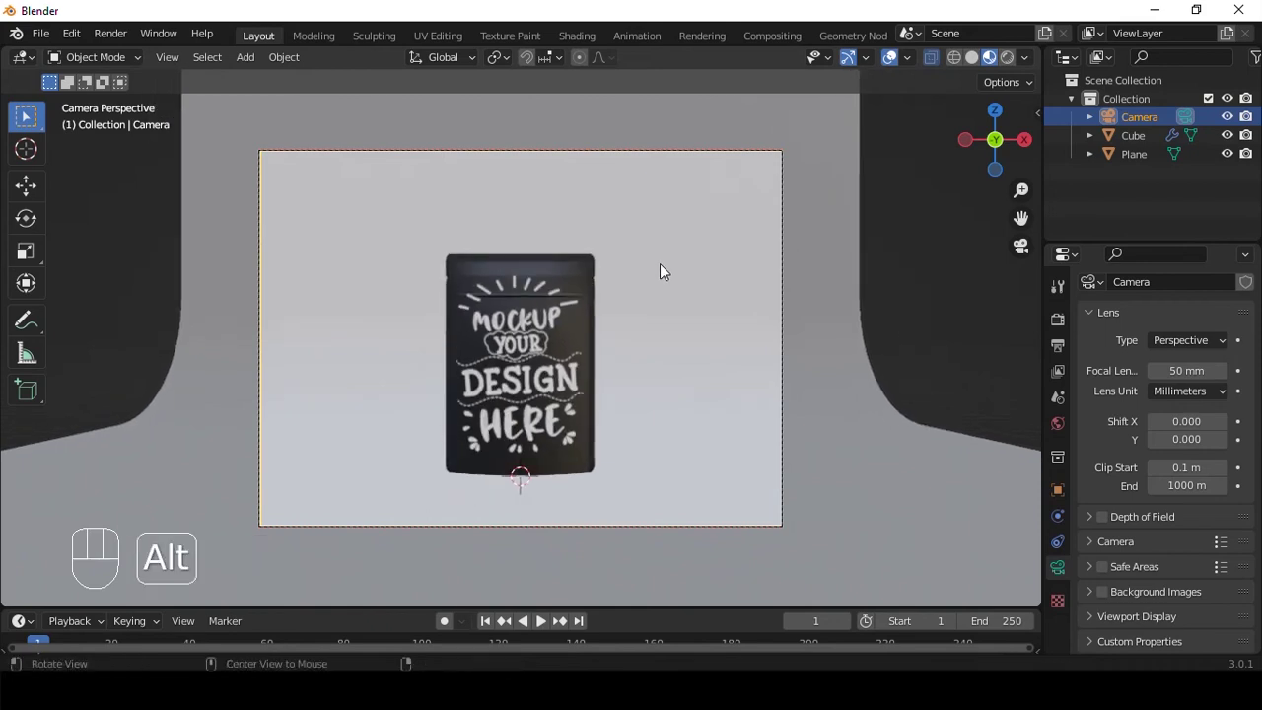
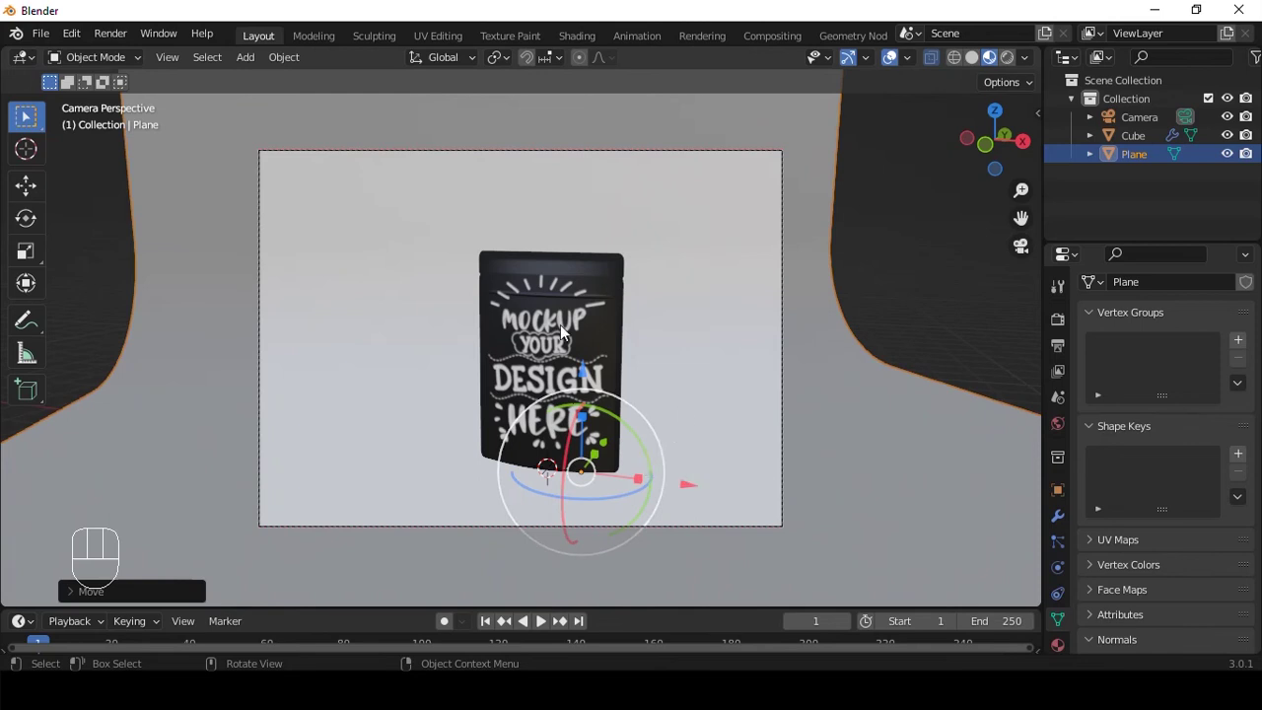
- Duplicate the labelled pouch, lay the copy beside the original, and switch to rendered preview
{"action": "key", "text": "shift+d"}
{"action": "key", "text": "q"}
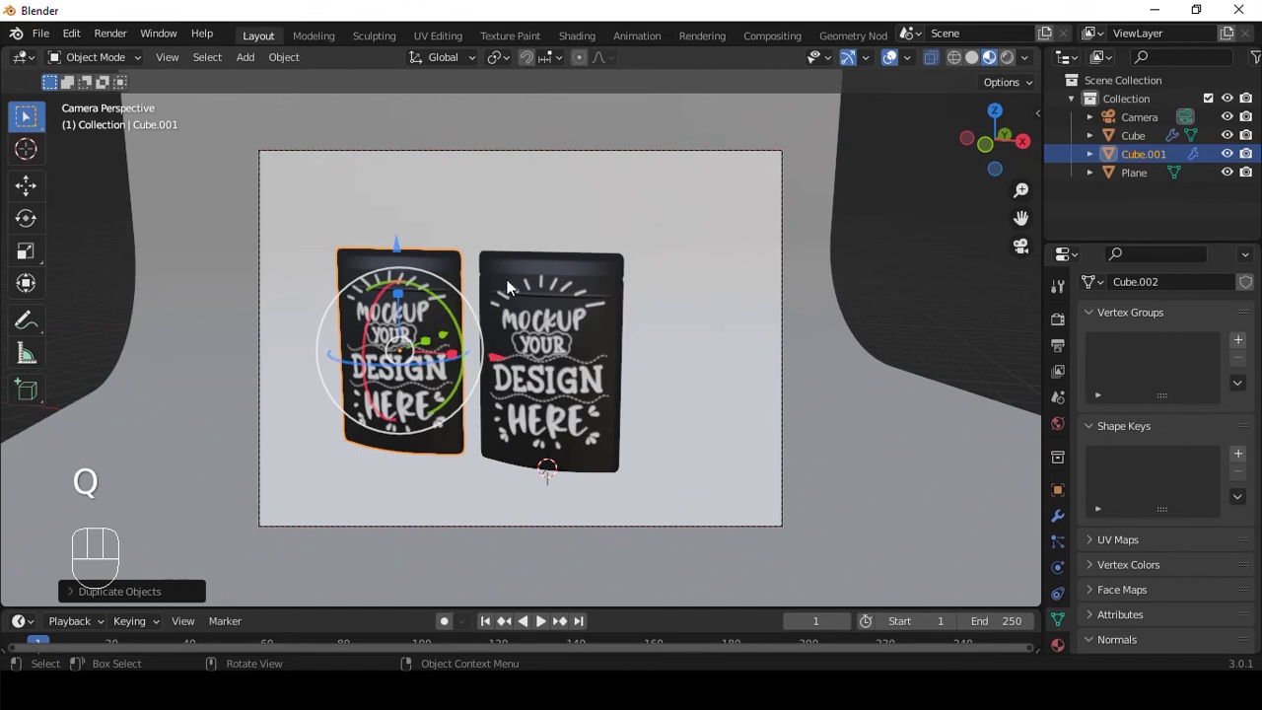
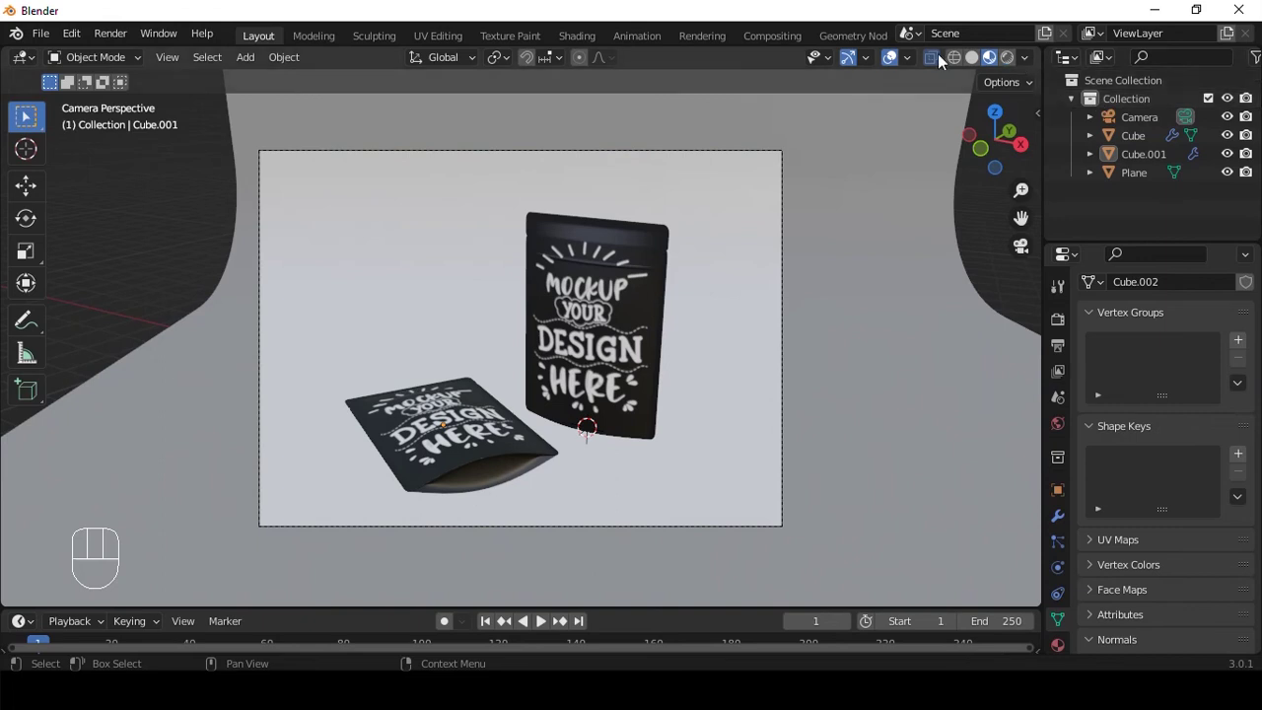
{"action": "left_click", "coordinate": [976, 66]}
{"action": "left_click_drag", "start_coordinate": [901, 148], "coordinate": [883, 188]}
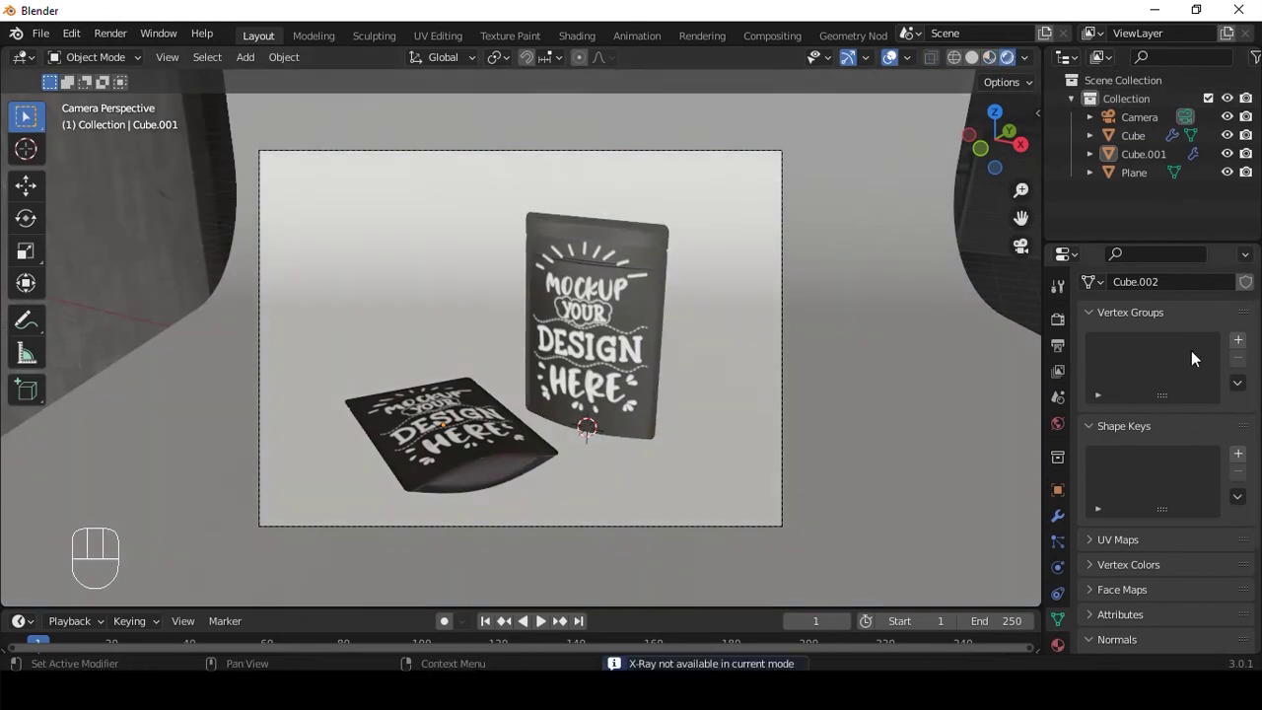
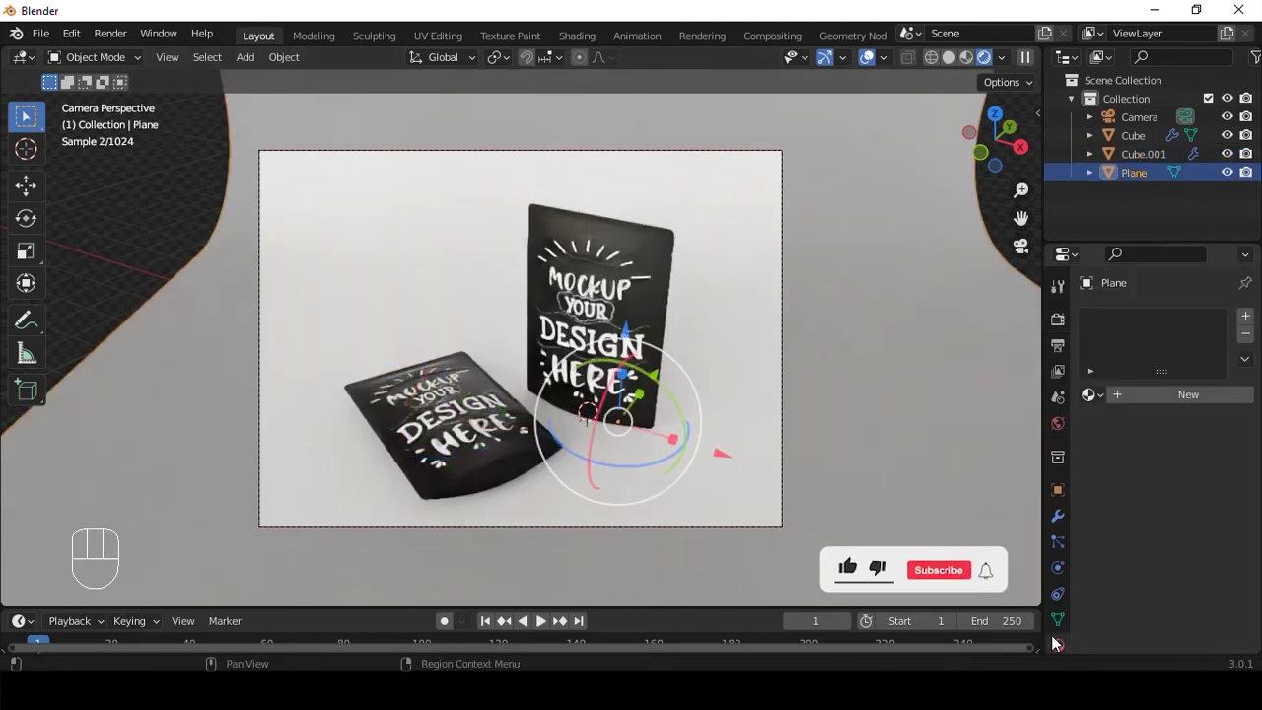
- Give the backdrop plane its own yellow material and save the project file
{"action": "left_click", "coordinate": [1152, 393]}
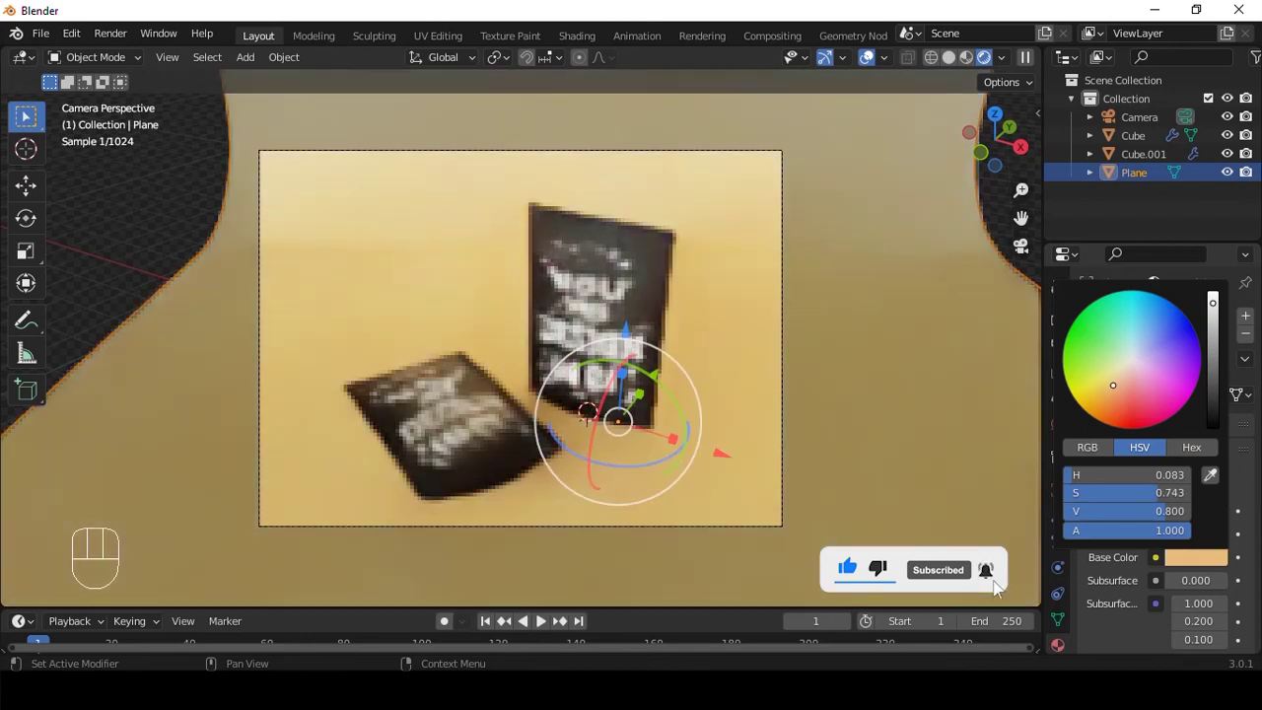
{"action": "key", "text": "Tab"}
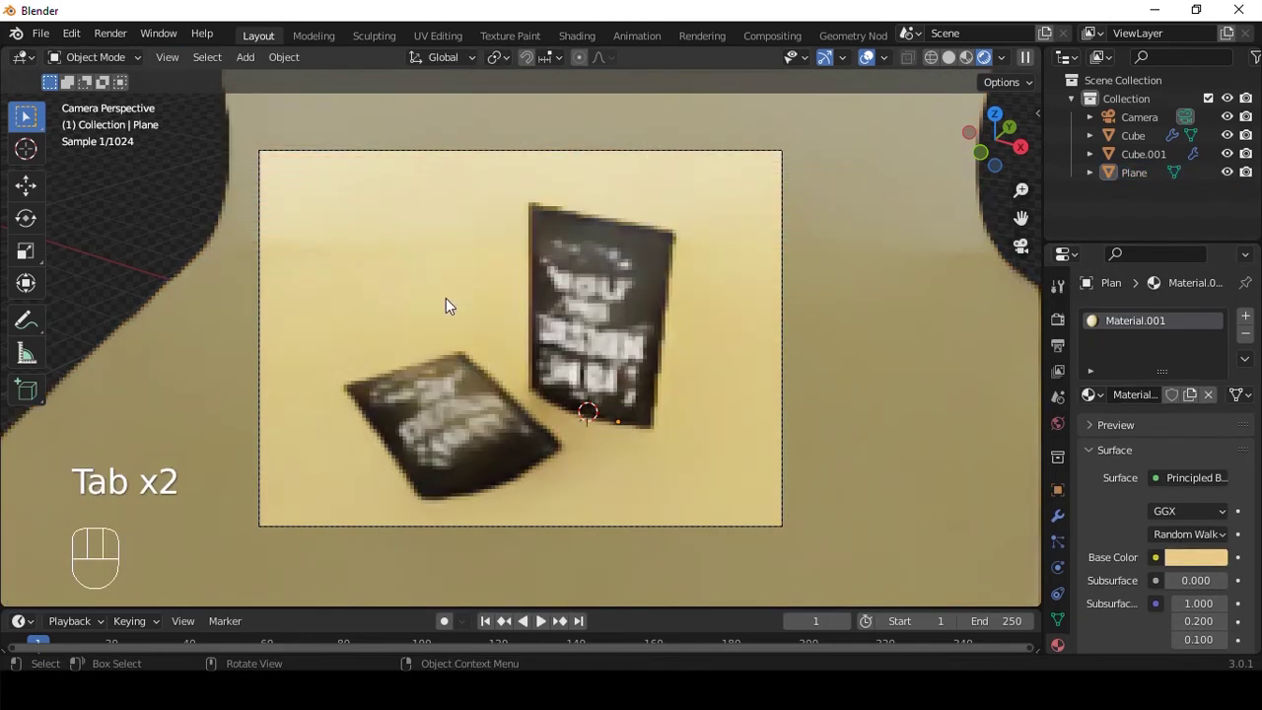
{"action": "left_click_drag", "start_coordinate": [1064, 320], "coordinate": [1094, 321]}
{"action": "key", "text": "ctrl+s"}
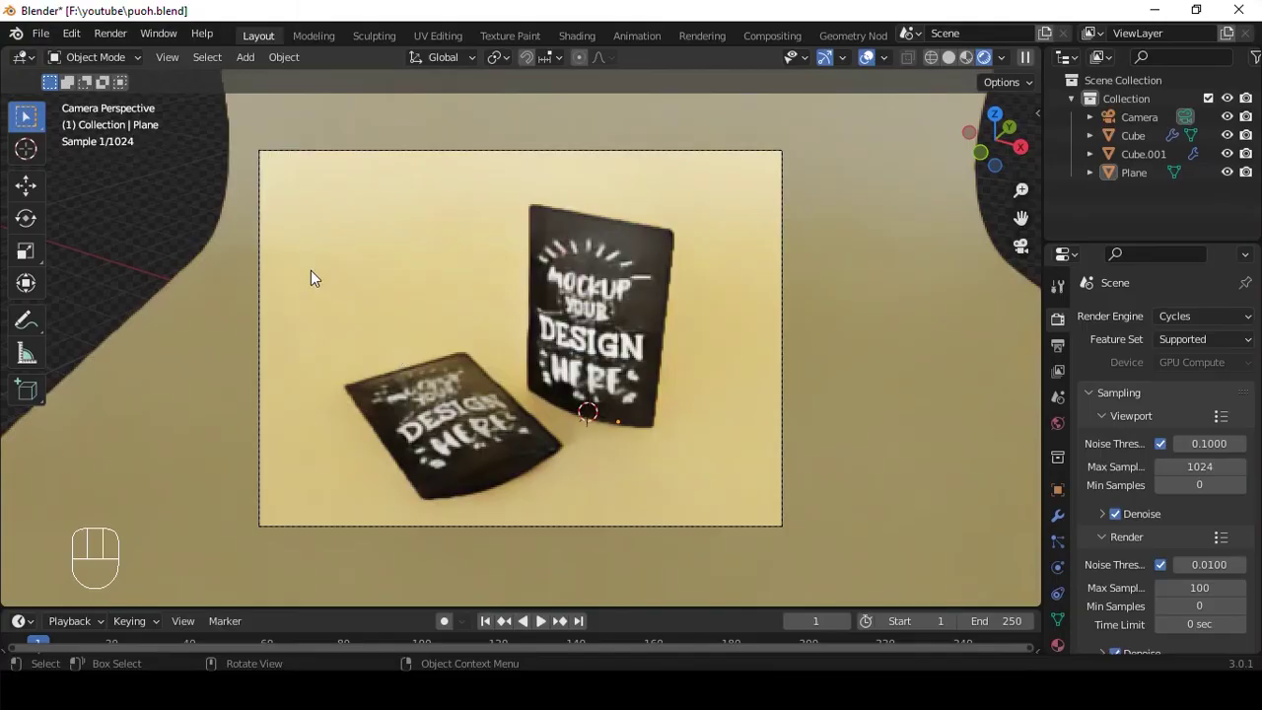